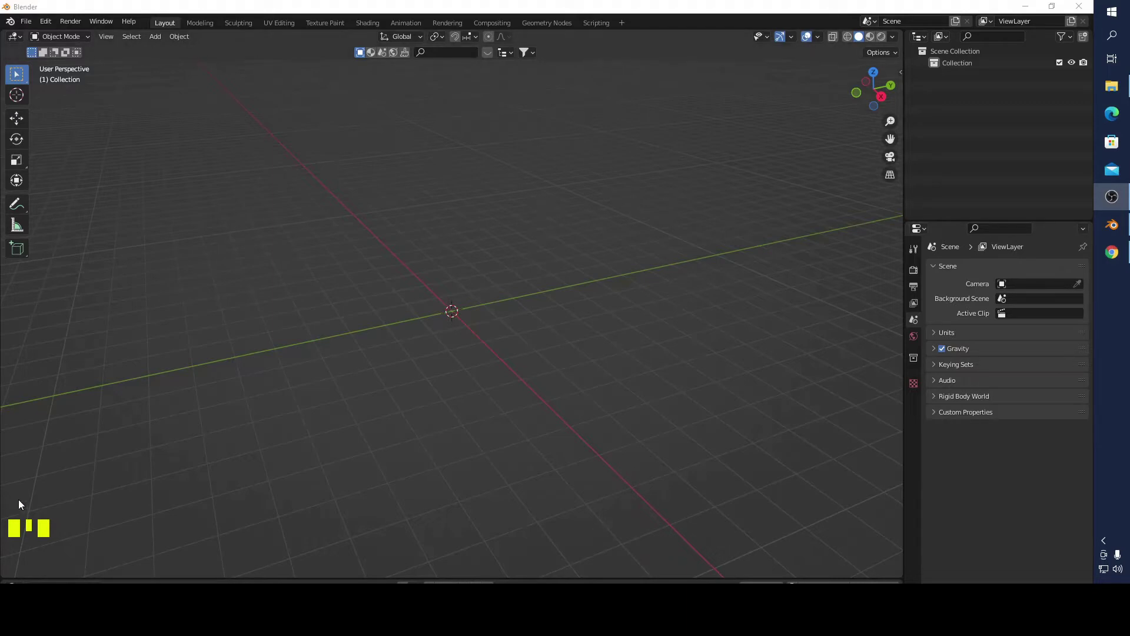
- Add a plane and stretch it 20 m along X into a long strip
left_click(540, 364)
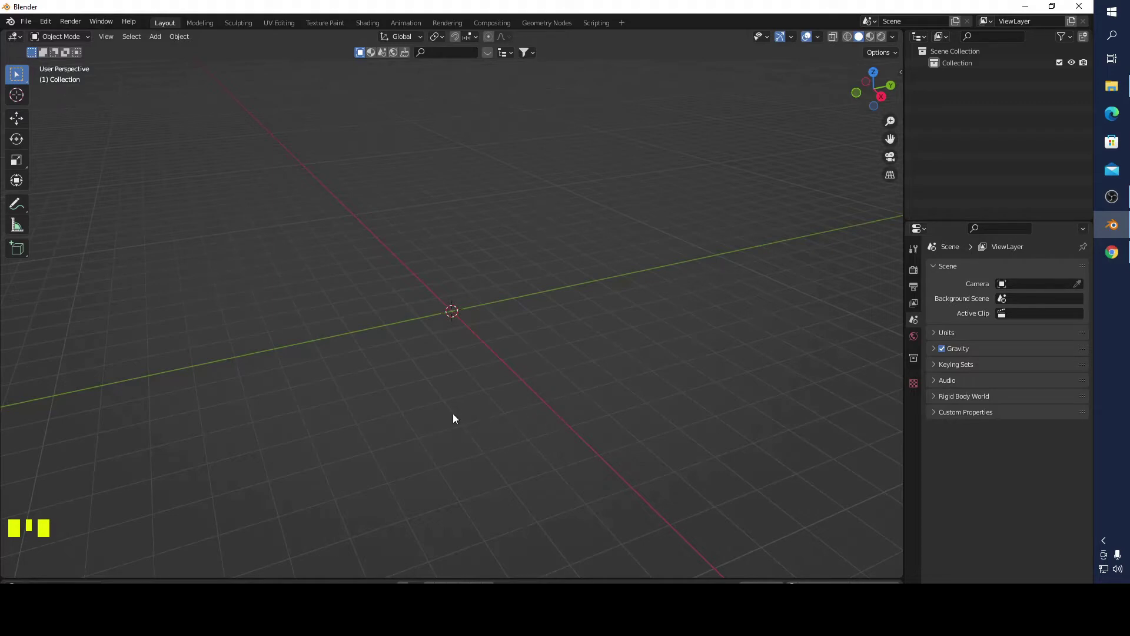
left_click_drag(455, 412, 163, 43)
left_click_drag(164, 43, 465, 358)
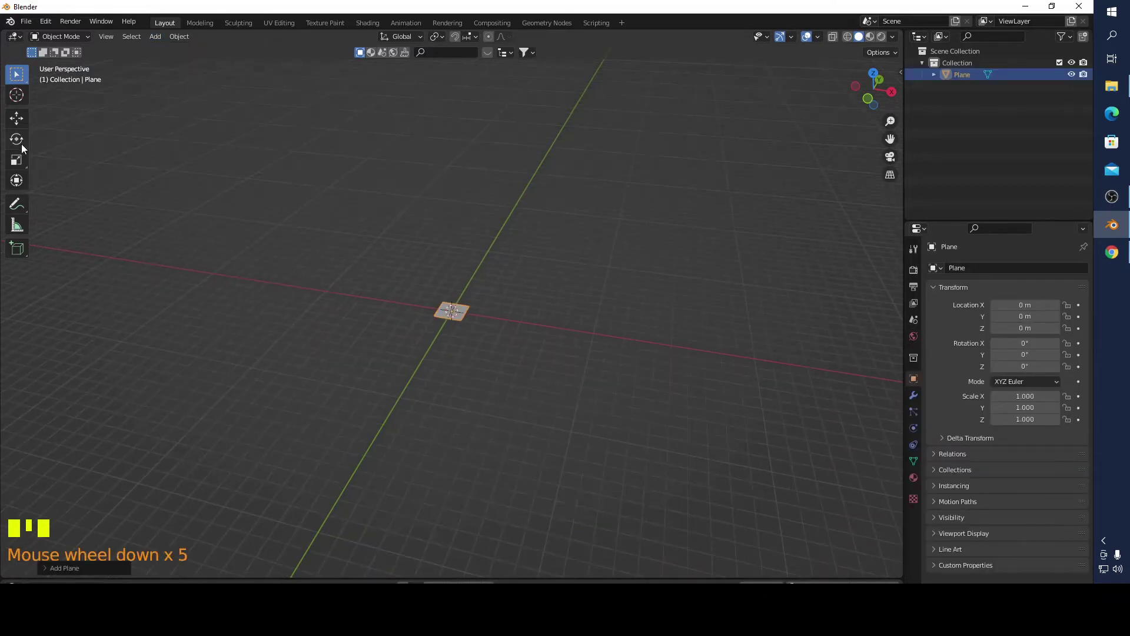
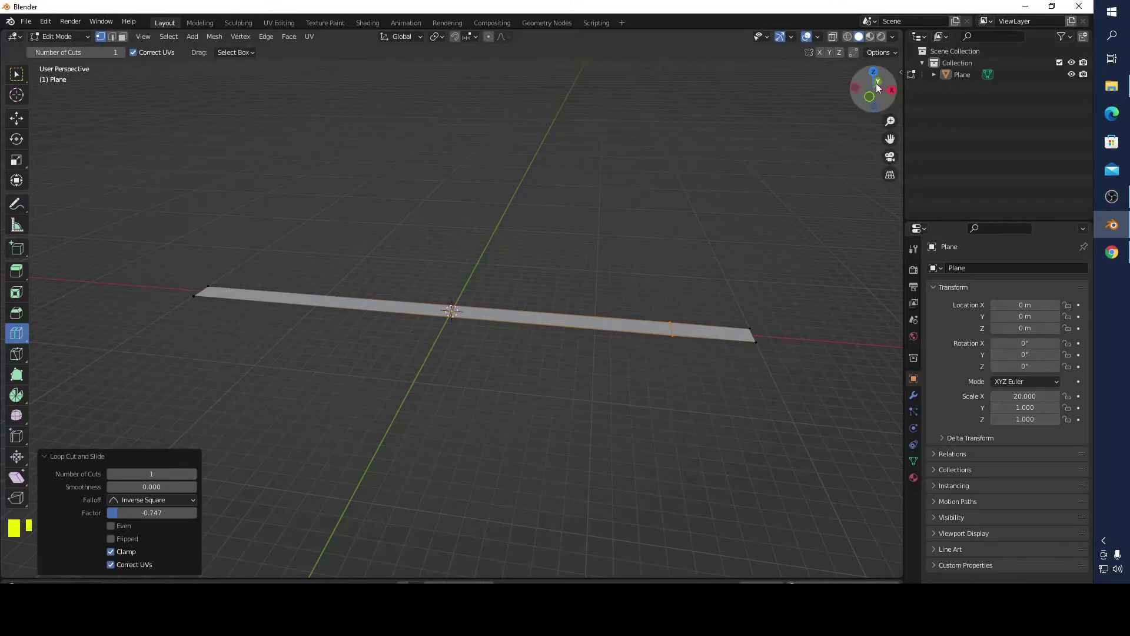
- Loop-cut the strip and raise its end edge along Z to form a sloped ramp
left_click(878, 76)
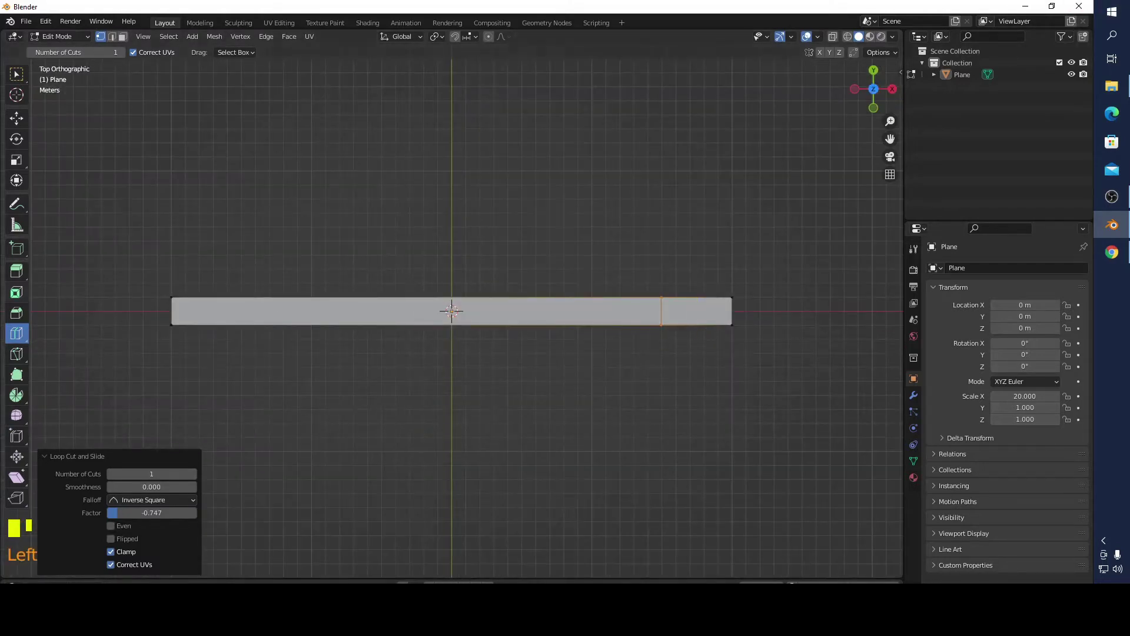
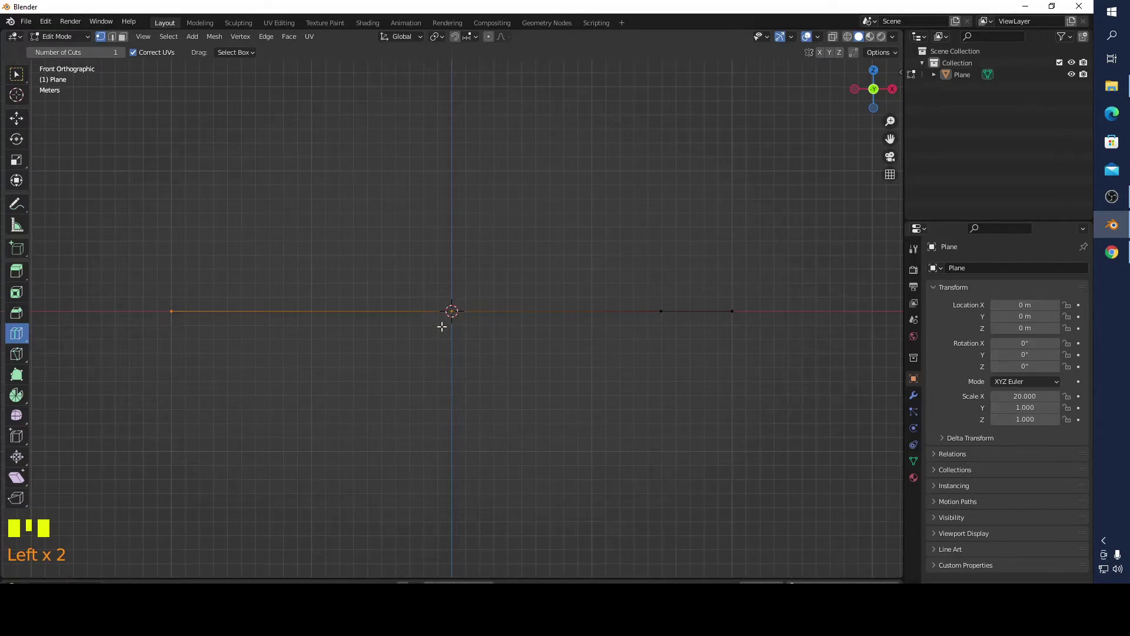
key("g")
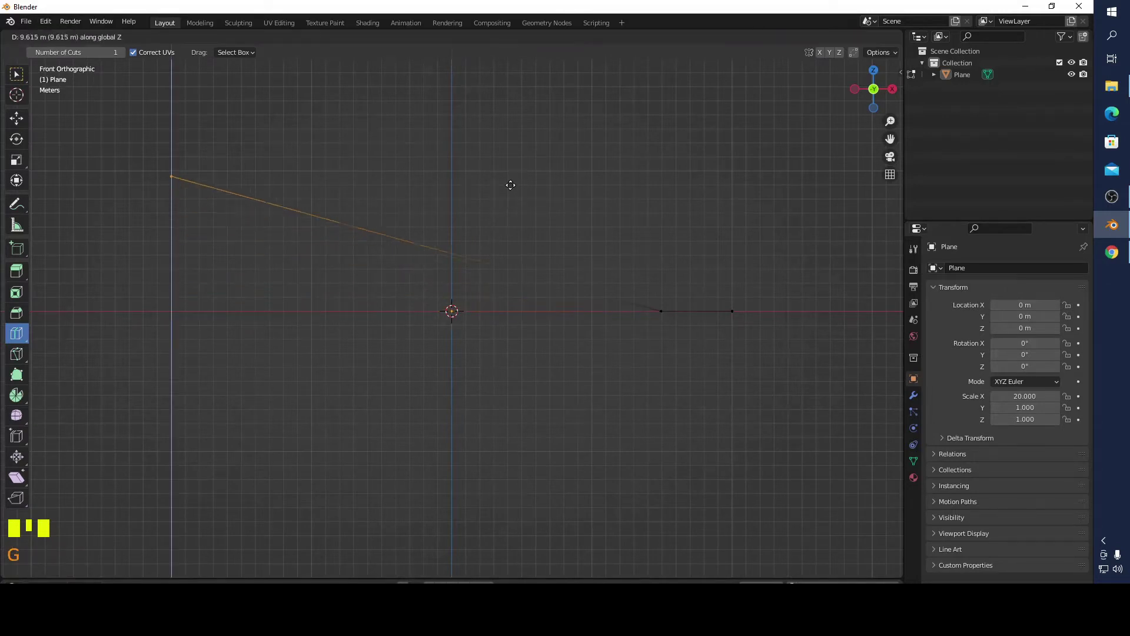
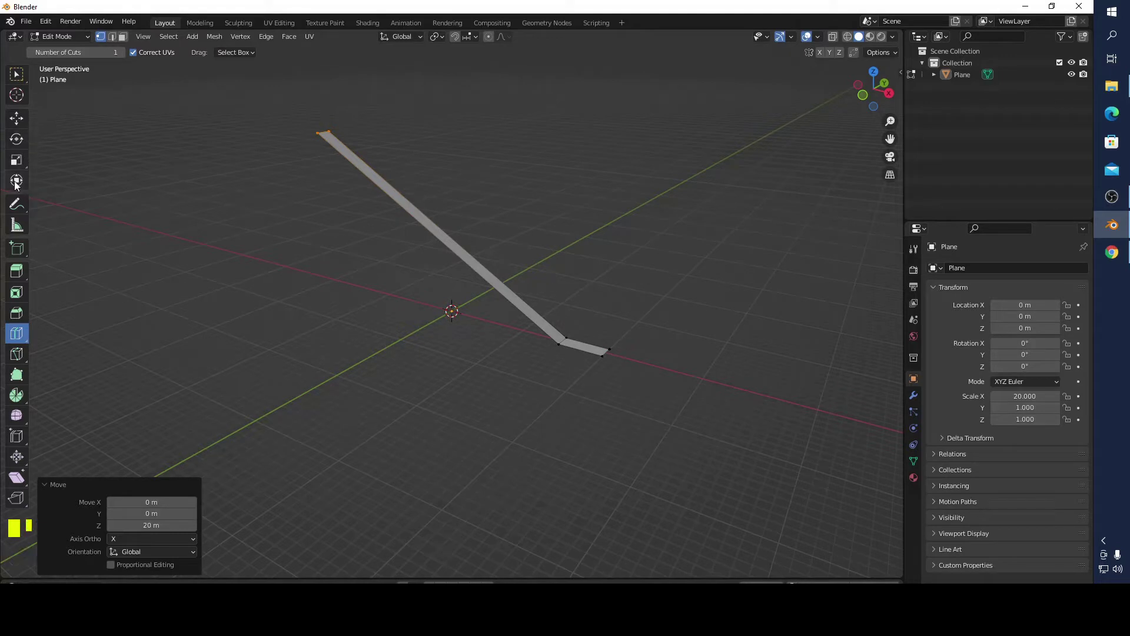
key("Tab")
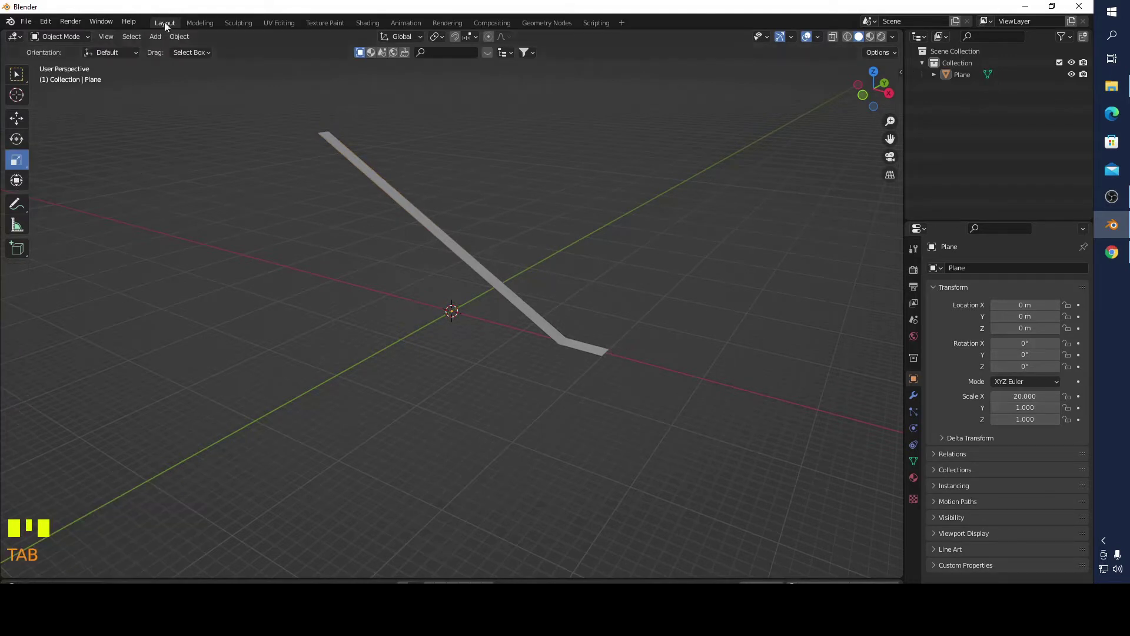
- Add a second 20 m strip, move it about 6.9 m over in Y beside the ramp, and loop-cut it
left_click_drag(162, 41, 279, 50)
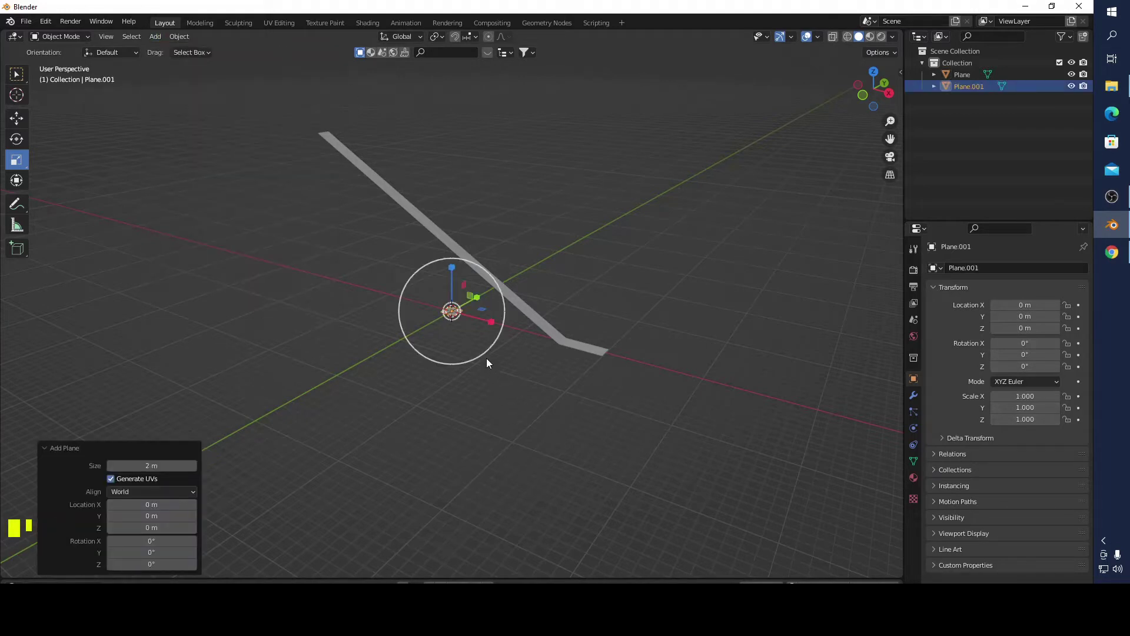
left_click(496, 322)
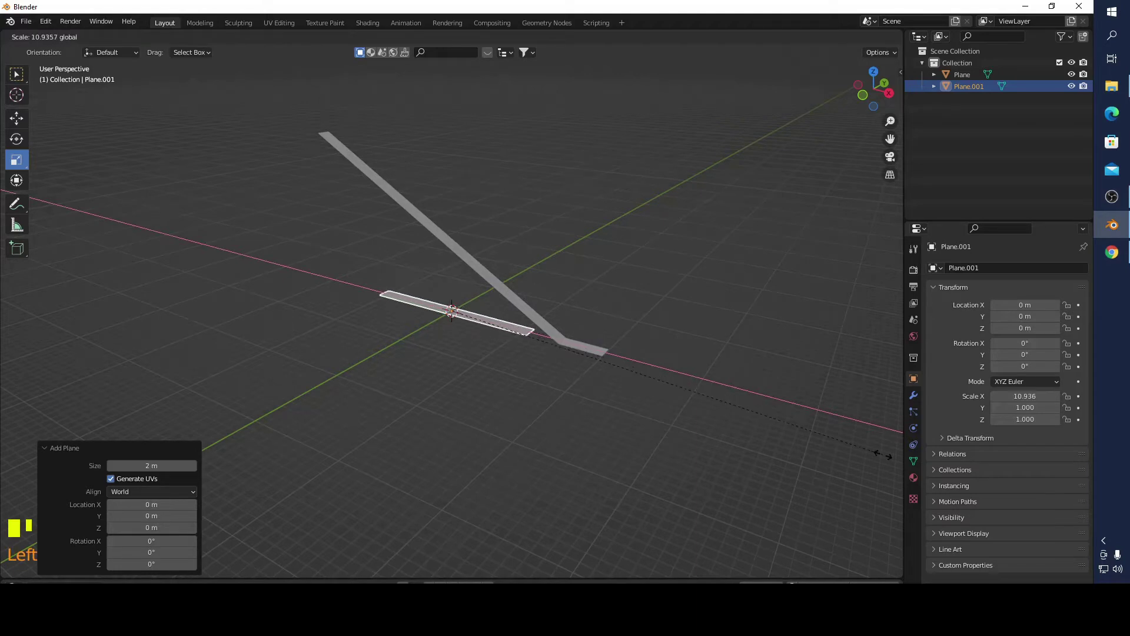
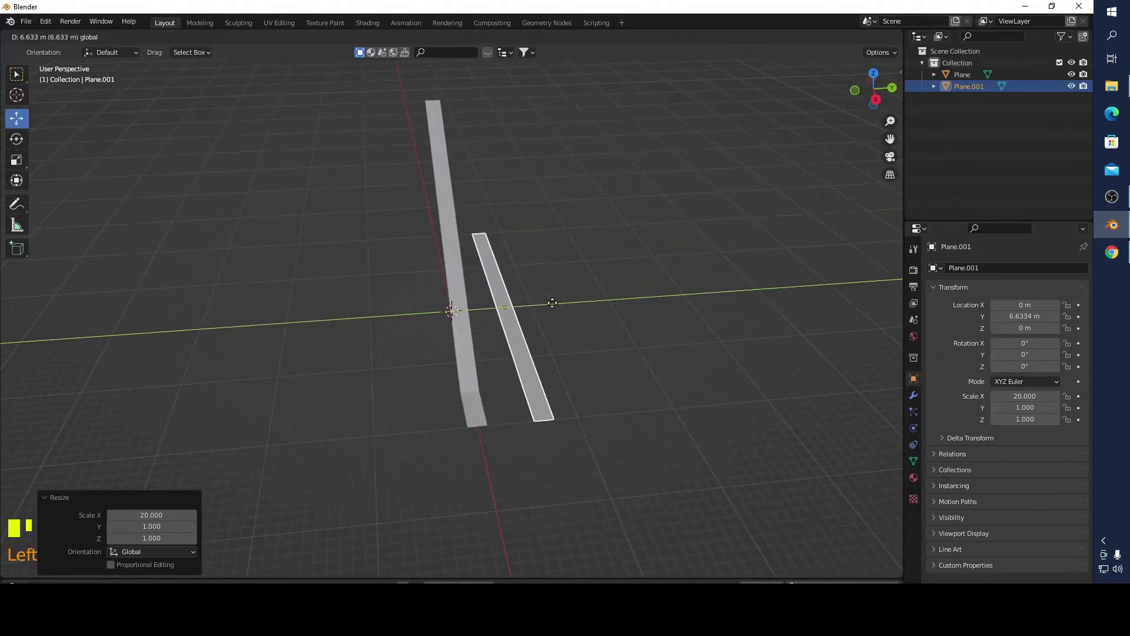
left_click_drag(569, 457, 559, 474)
key("Tab")
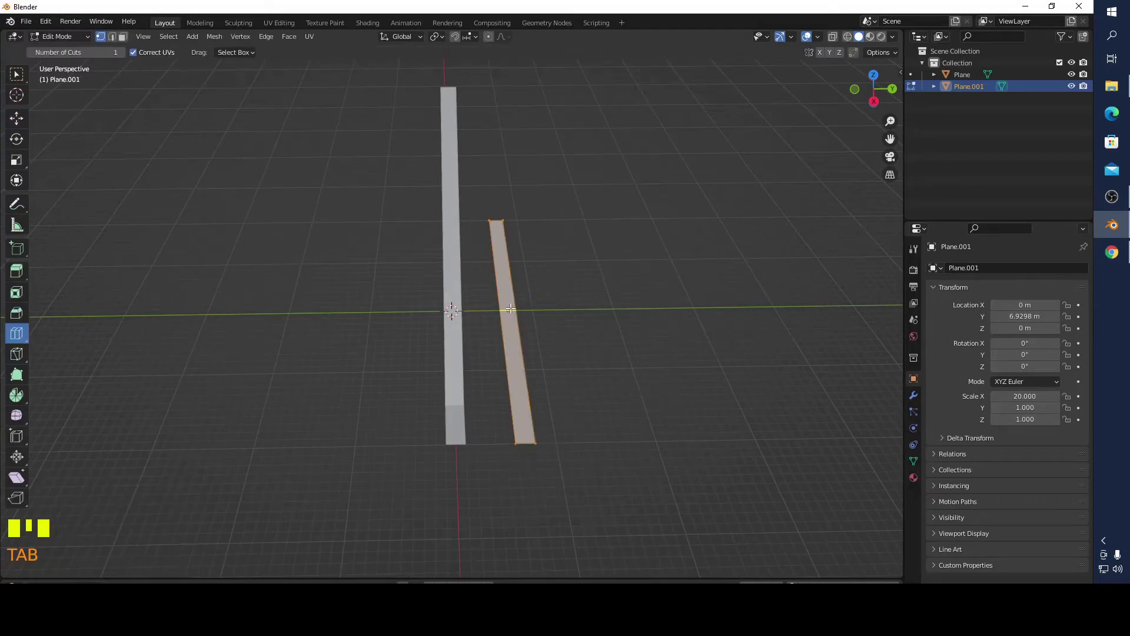
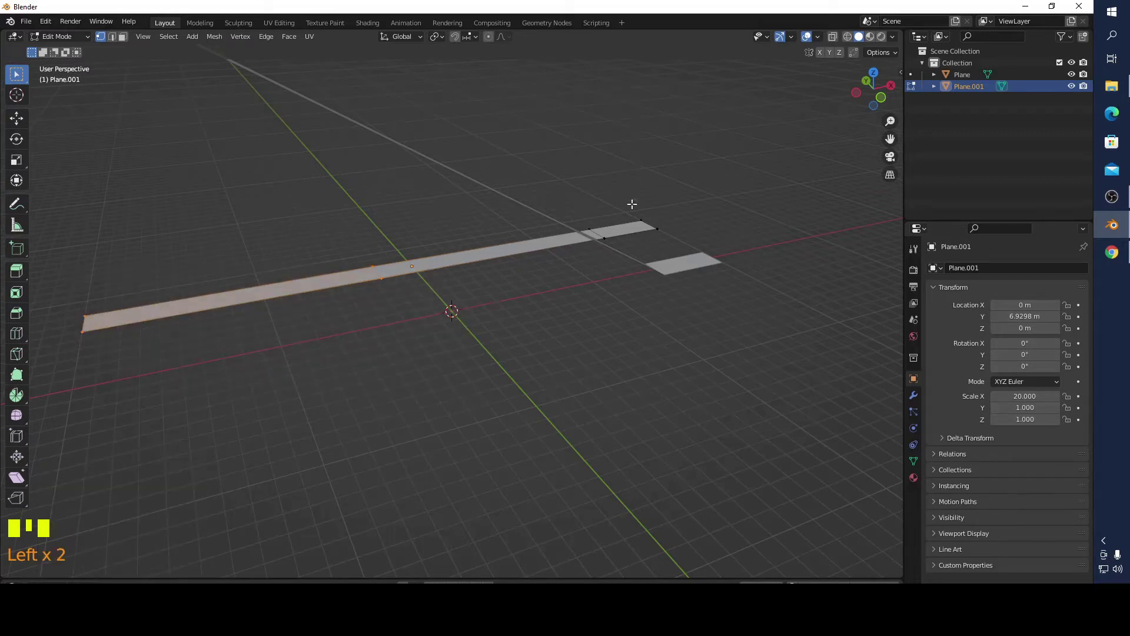
- In Front view raise the second strip's end edge along Z, undoing a misplaced move
left_click(886, 101)
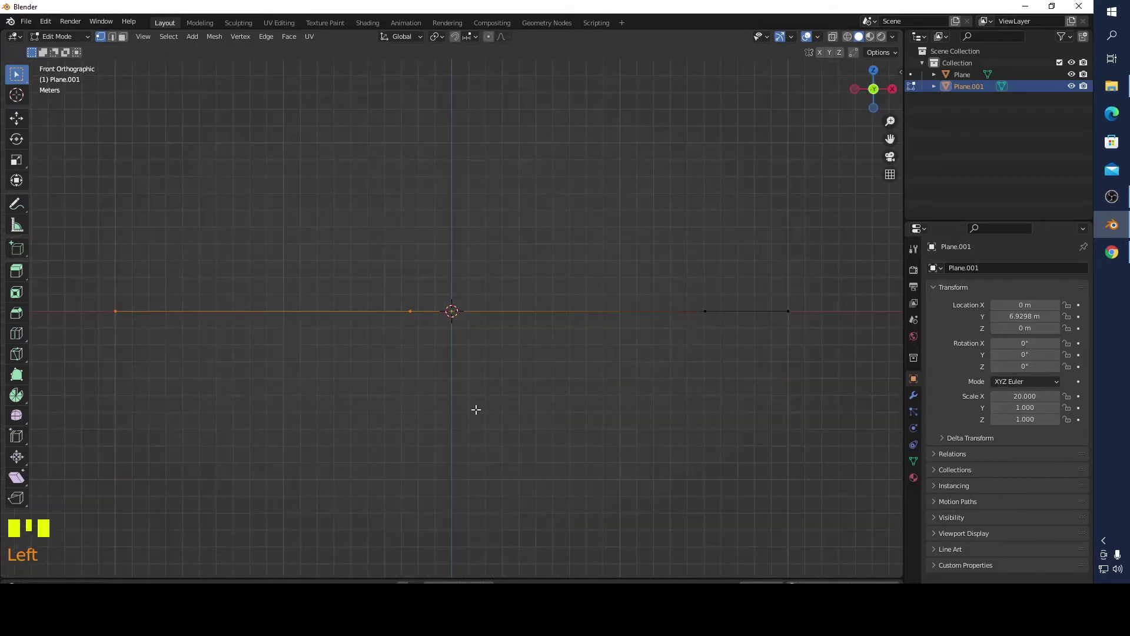
key("g")
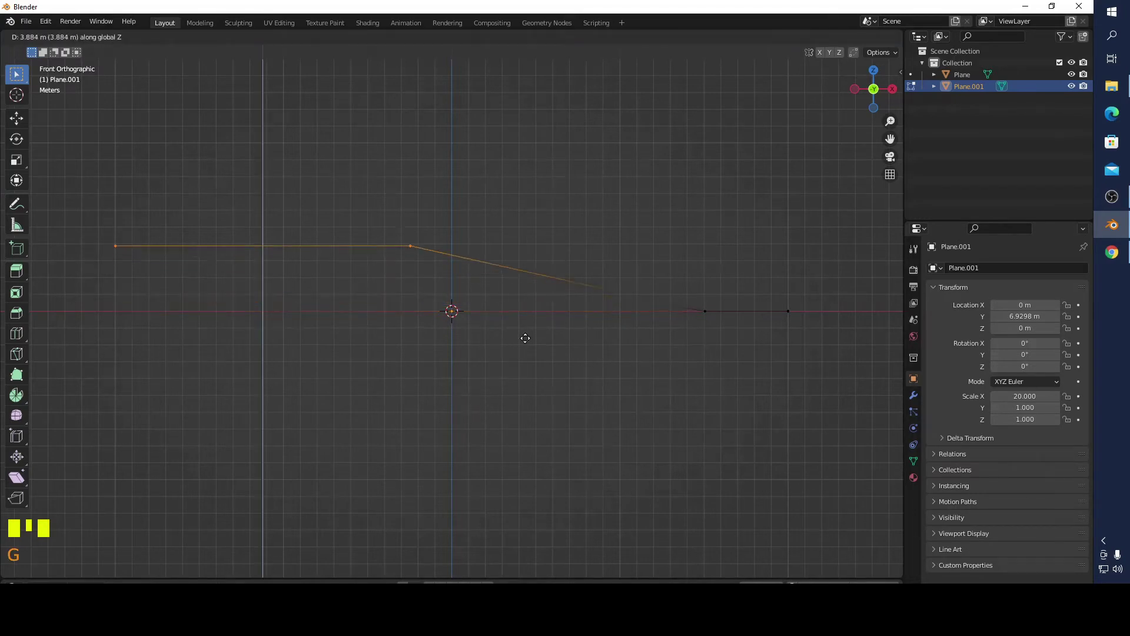
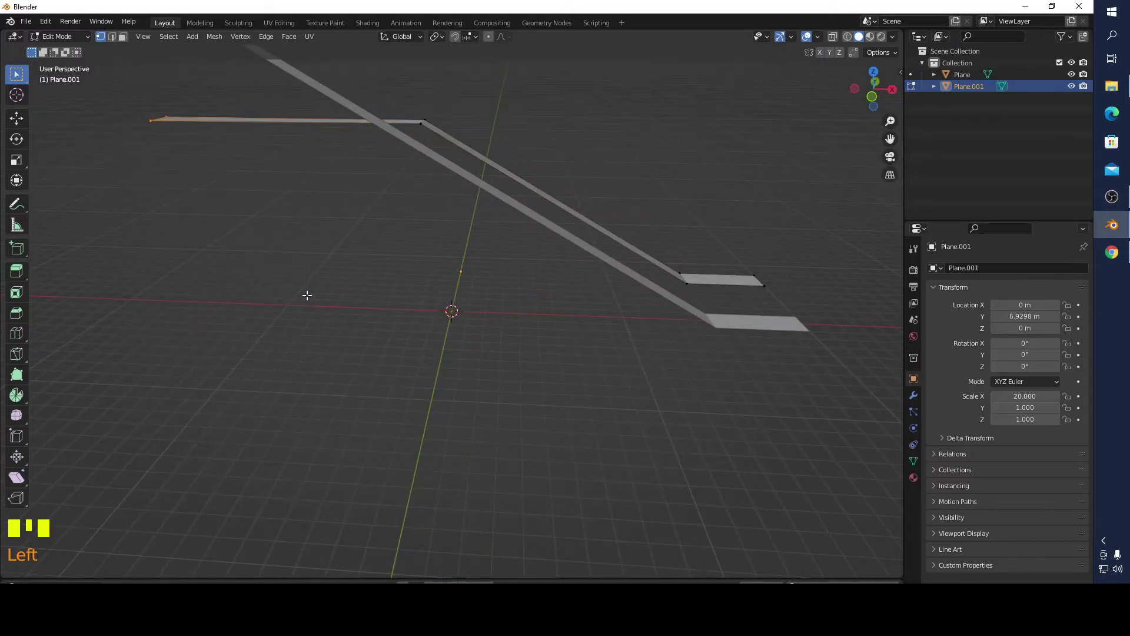
scroll("down", 3)
key("ctrl+z")
- Raise the cut section and lift the far end higher to steepen the second ramp
key("ctrl+z")
key("g")
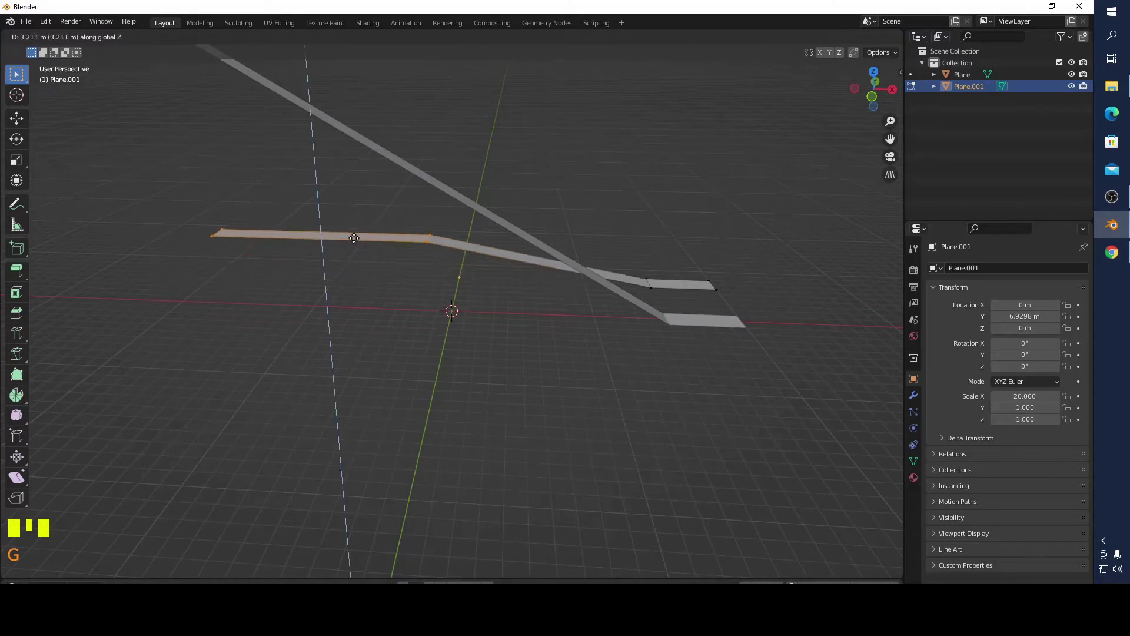
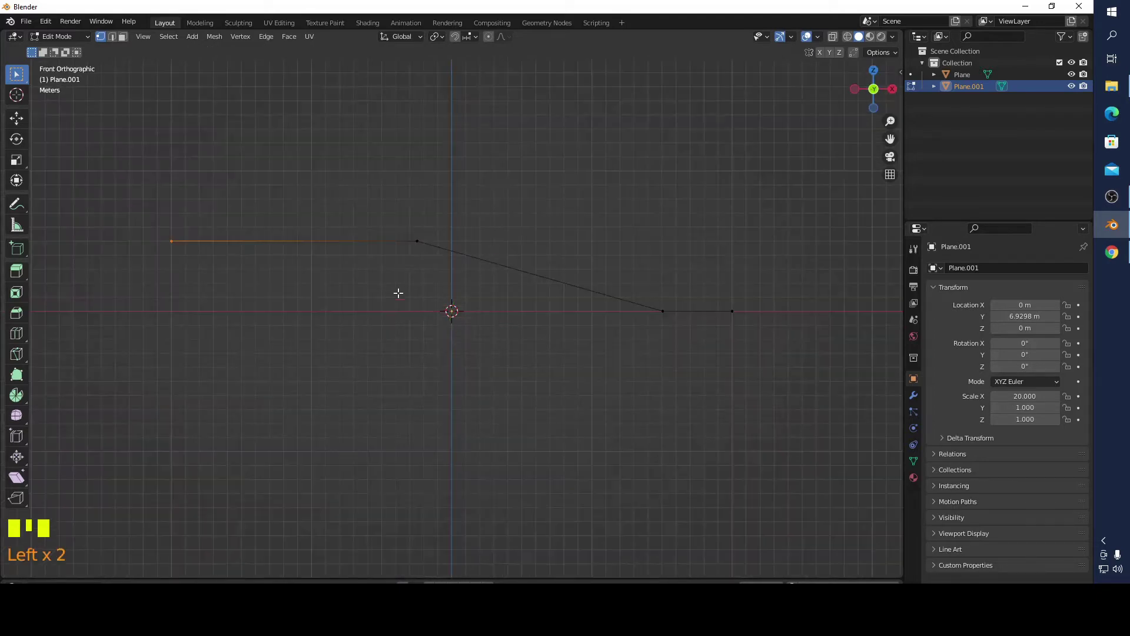
key("g")
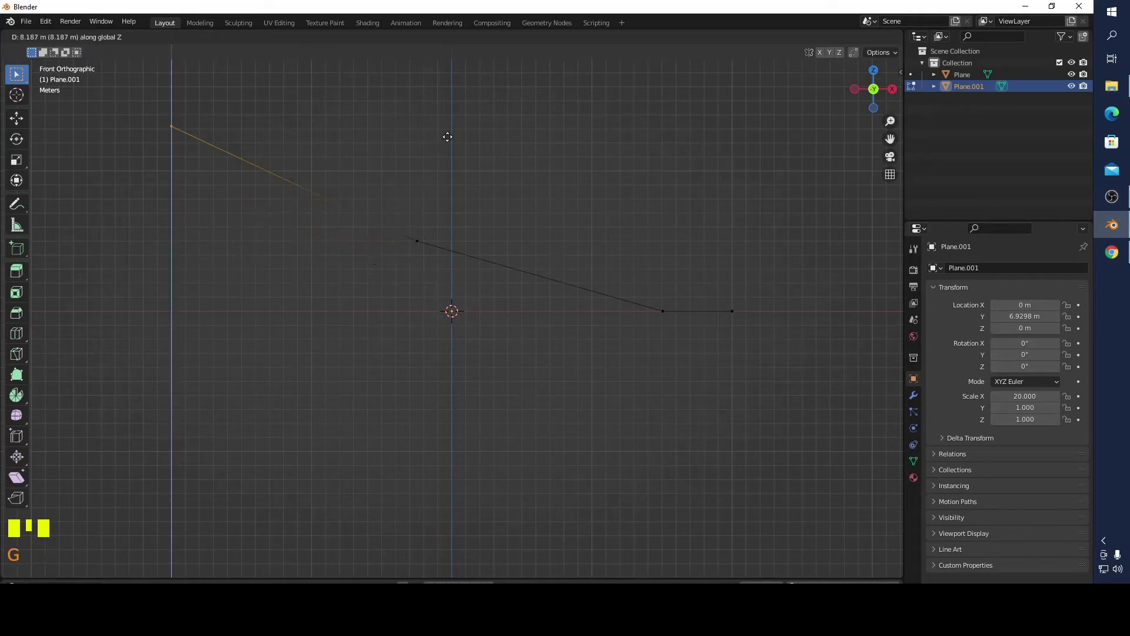
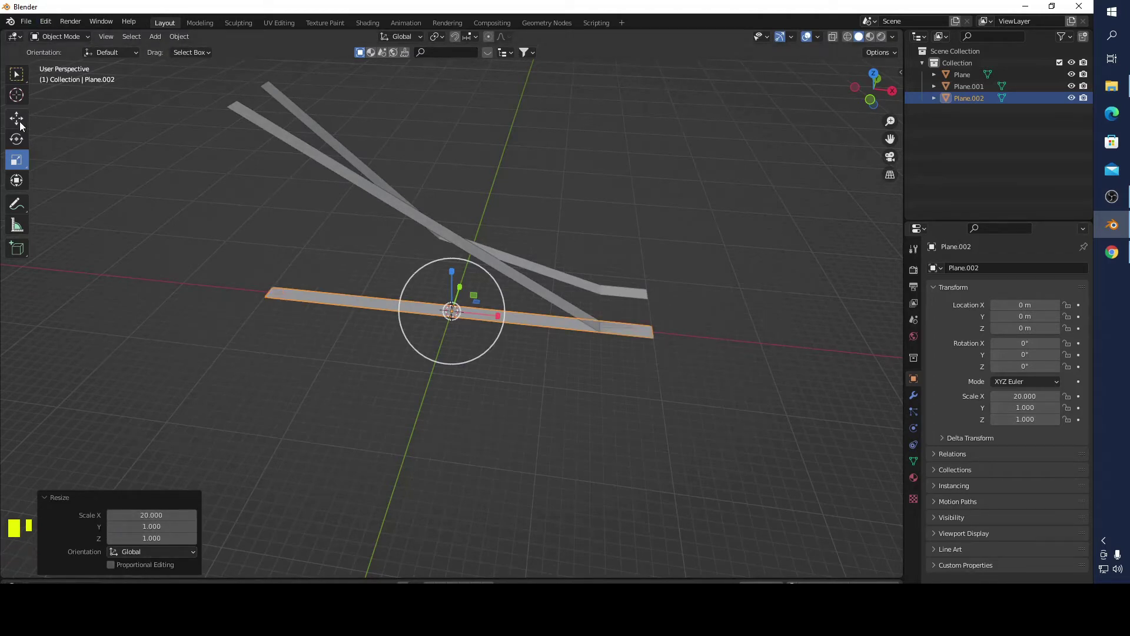
- Slide the third 20 m strip along Y out beside the second ramp
left_click(23, 125)
left_click_drag(520, 393, 504, 312)
left_click(504, 313)
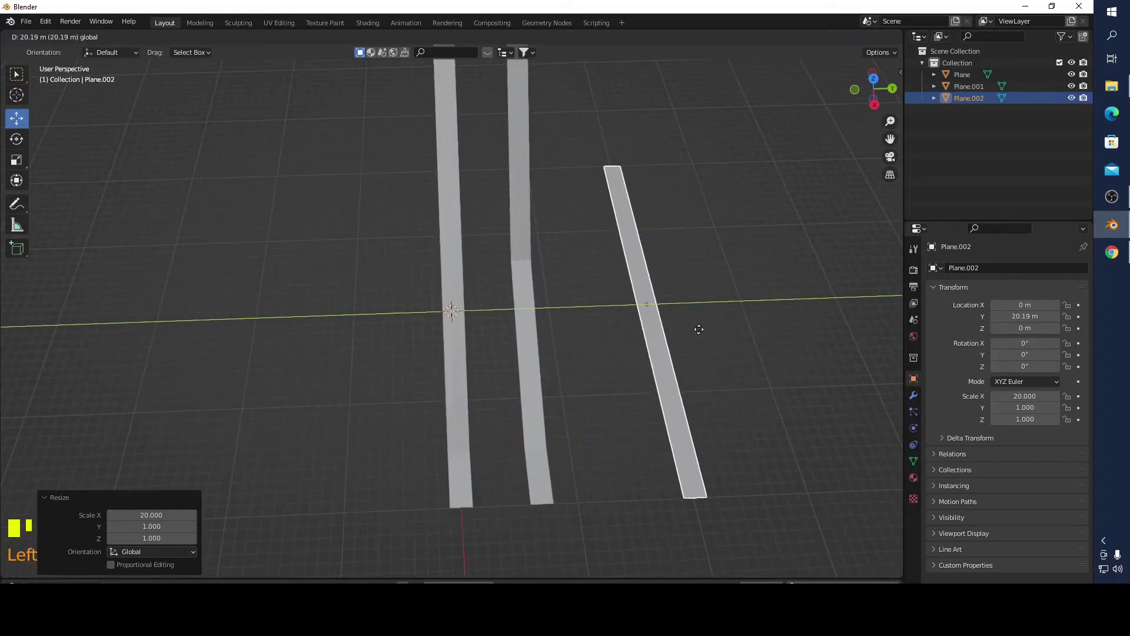
left_click_drag(747, 430, 654, 305)
- Loop-cut the third strip and lift its end edge about 6.9 m into a ramp
key("Tab")
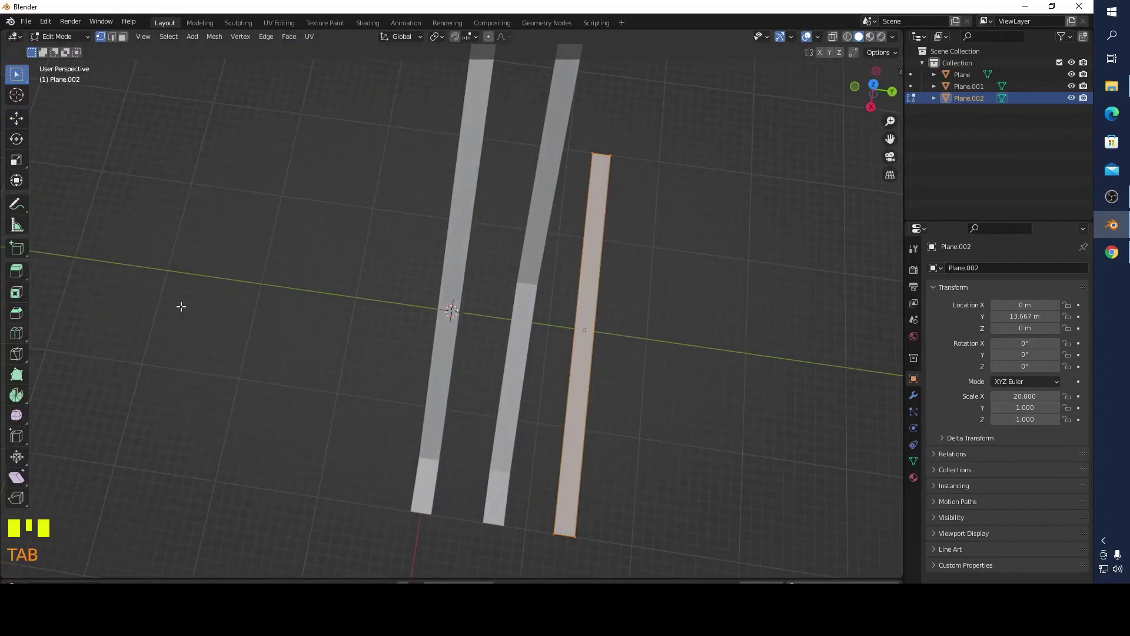
left_click(877, 87)
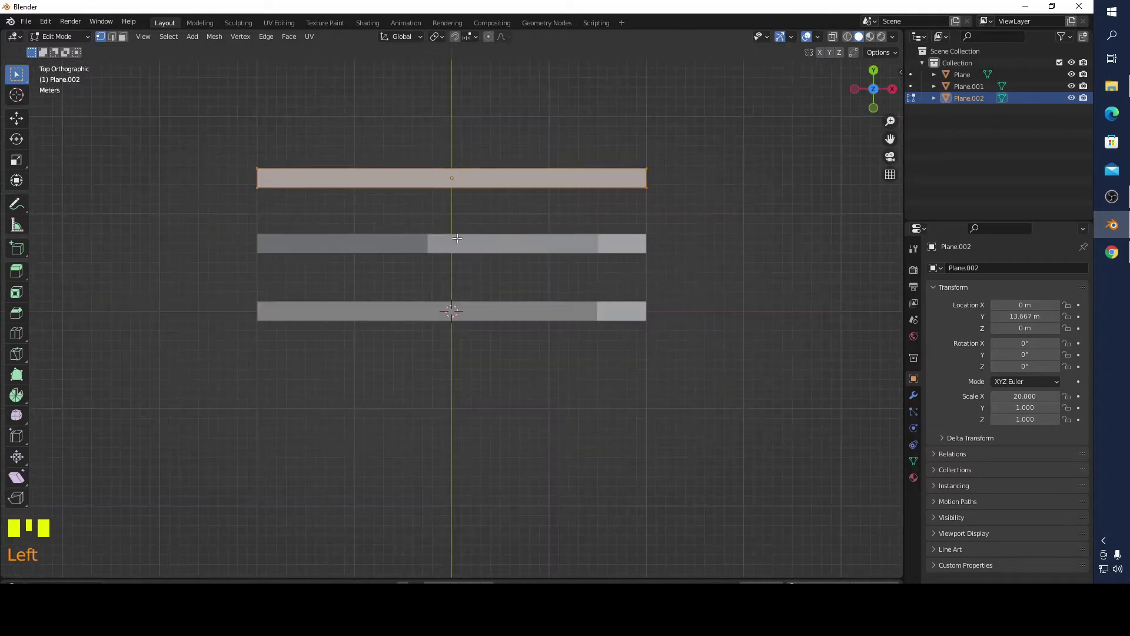
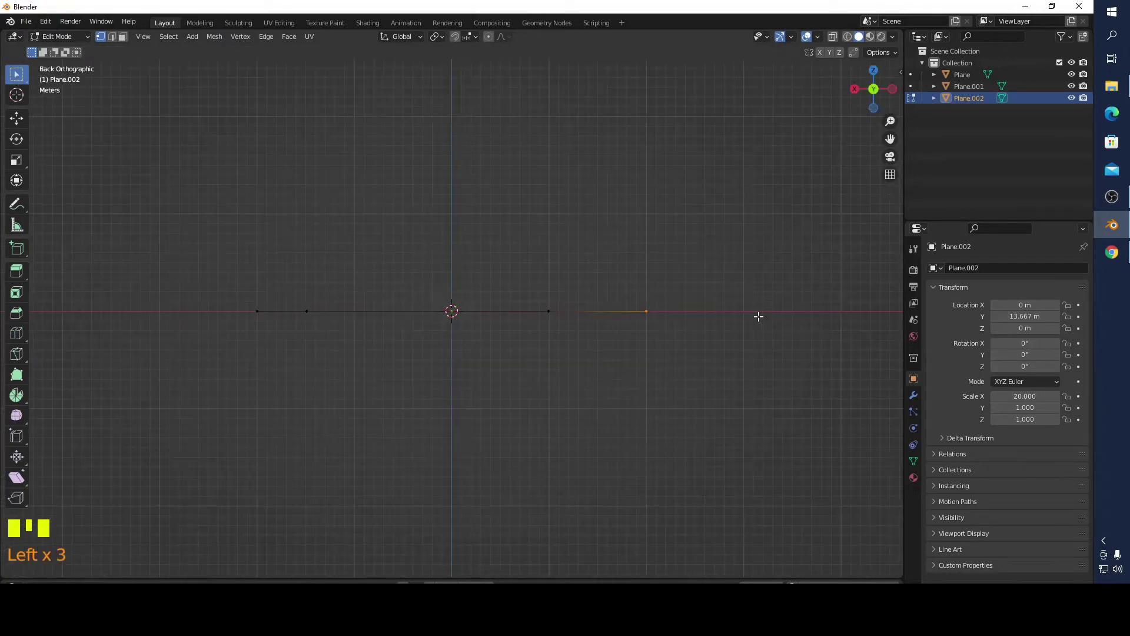
key("g")
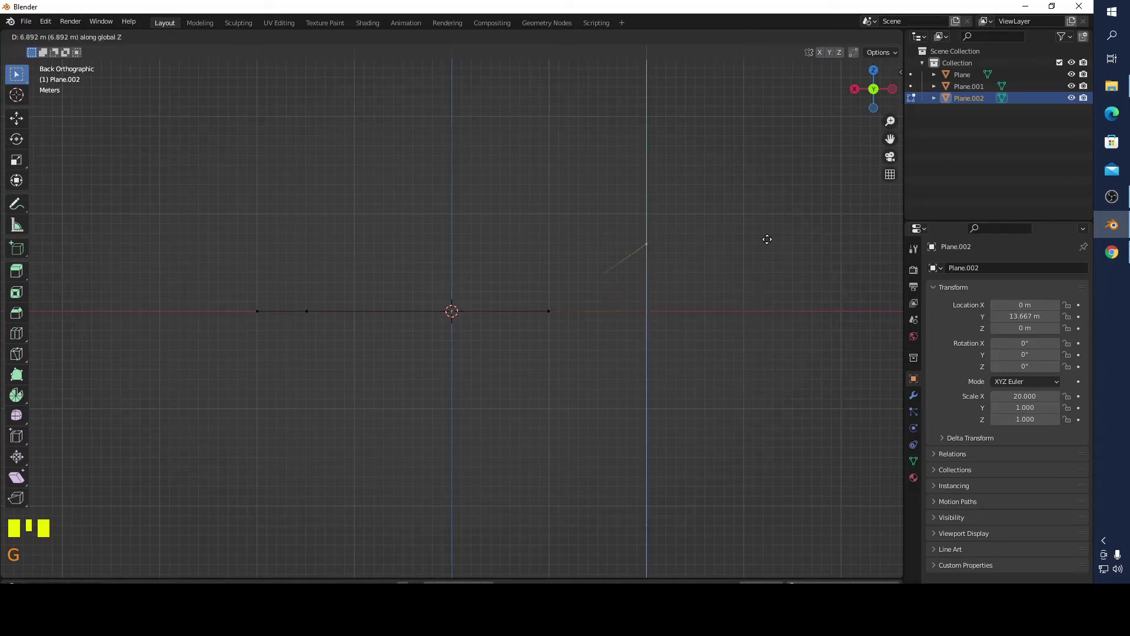
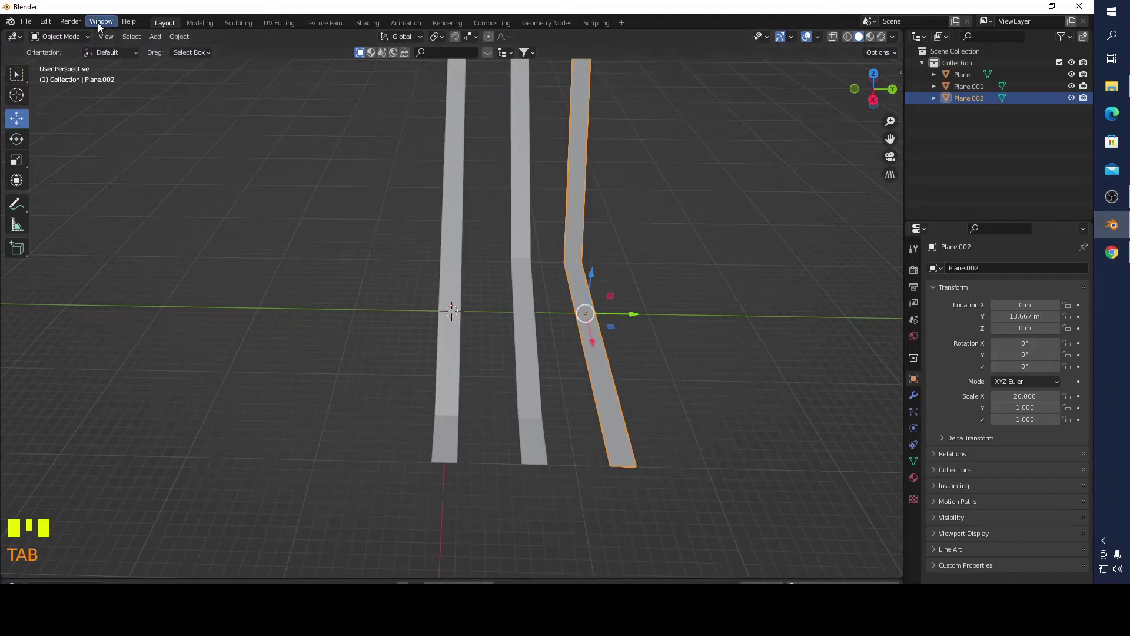
- Add a UV sphere and scale it down to 0.672
left_click_drag(150, 36, 370, 312)
left_click_drag(389, 322, 455, 265)
left_click(455, 266)
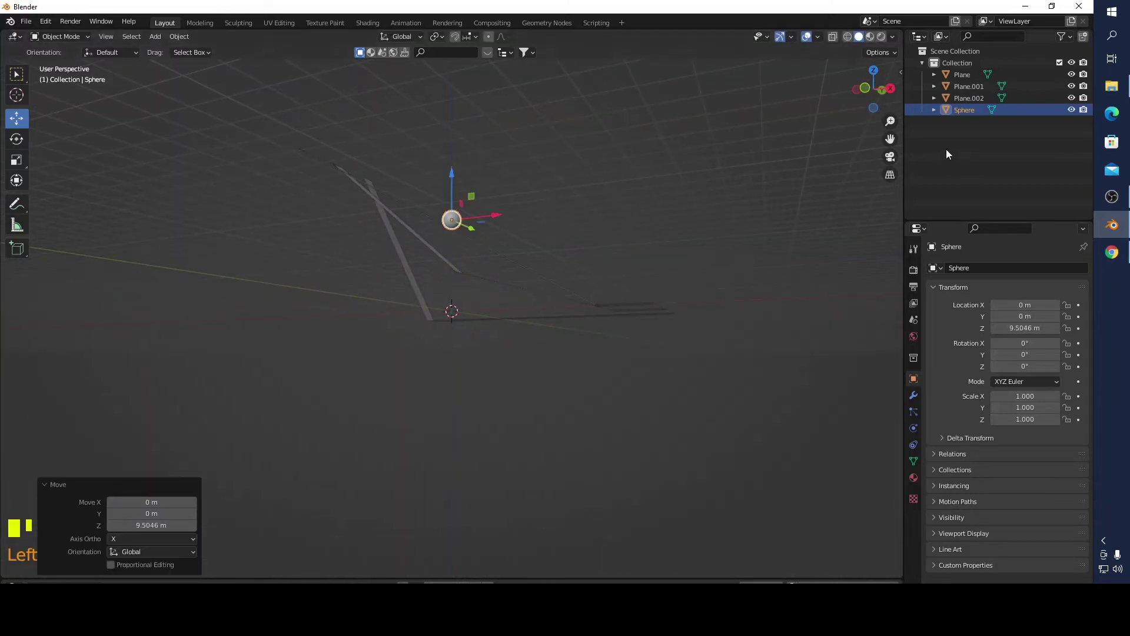
left_click(878, 70)
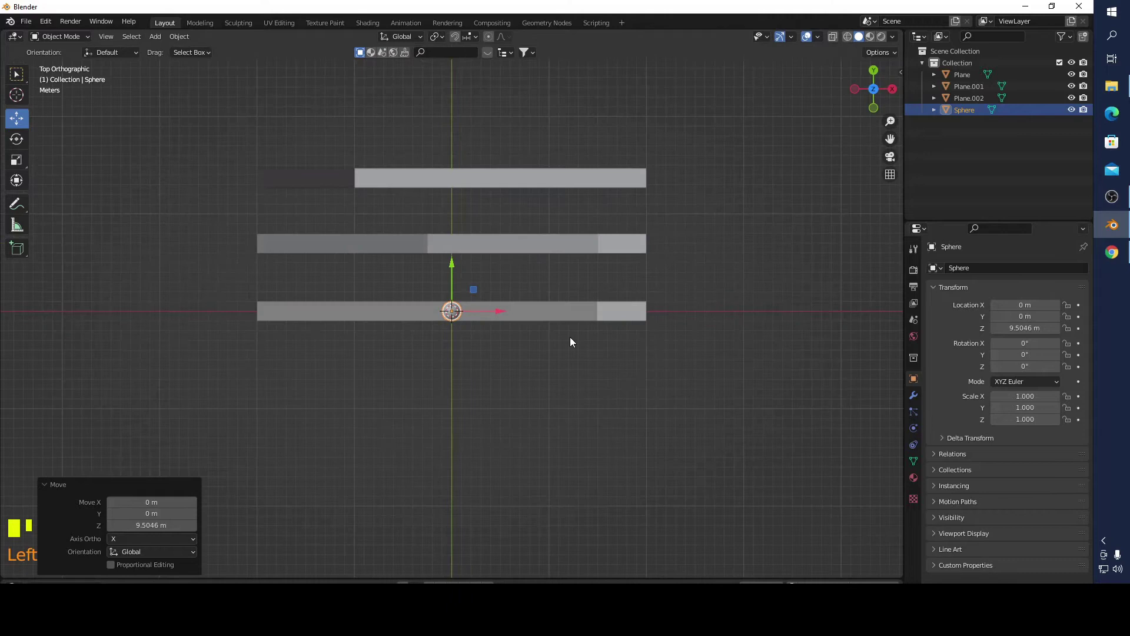
key("s")
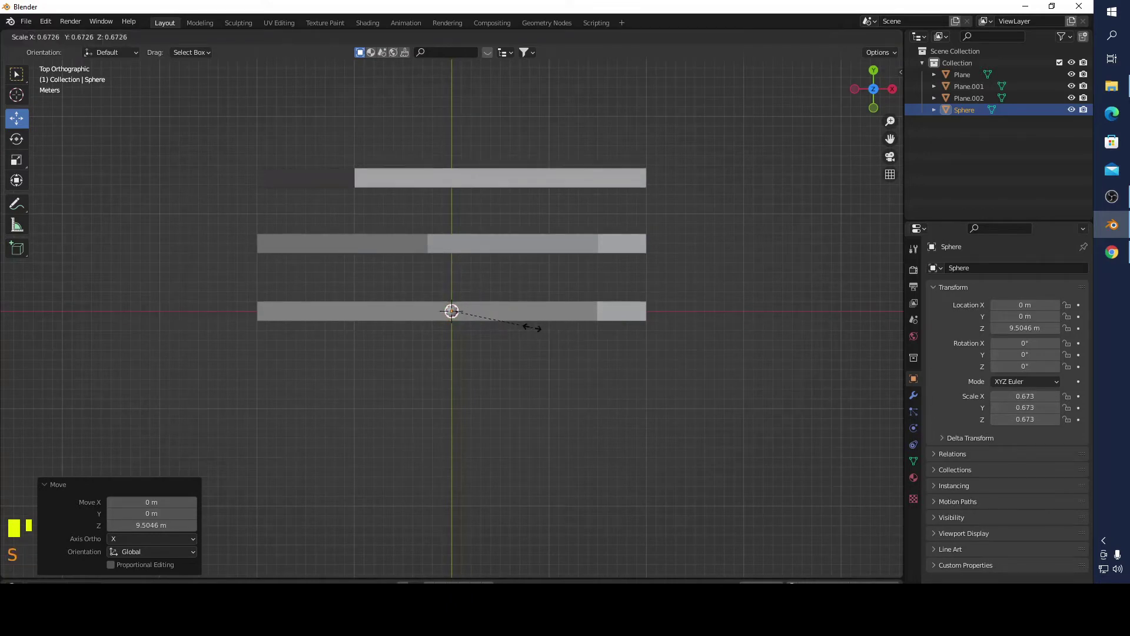
- Move the sphere about 18 m along X to the front ramp's high end and raise it to roughly 23 m
left_click_drag(584, 355, 524, 292)
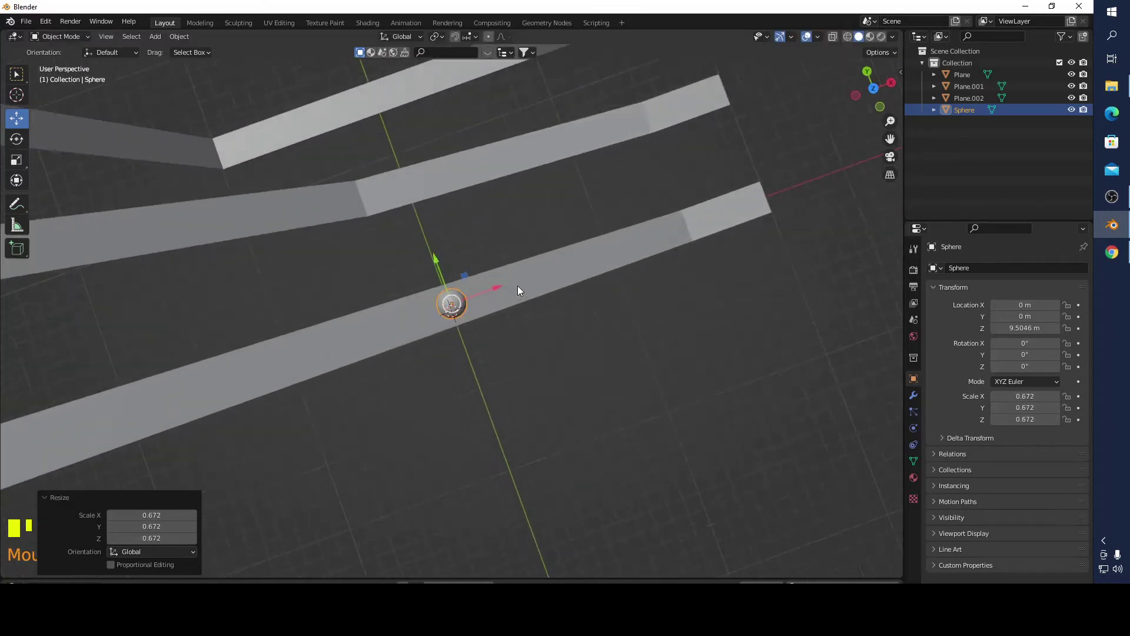
left_click(882, 89)
left_click(501, 311)
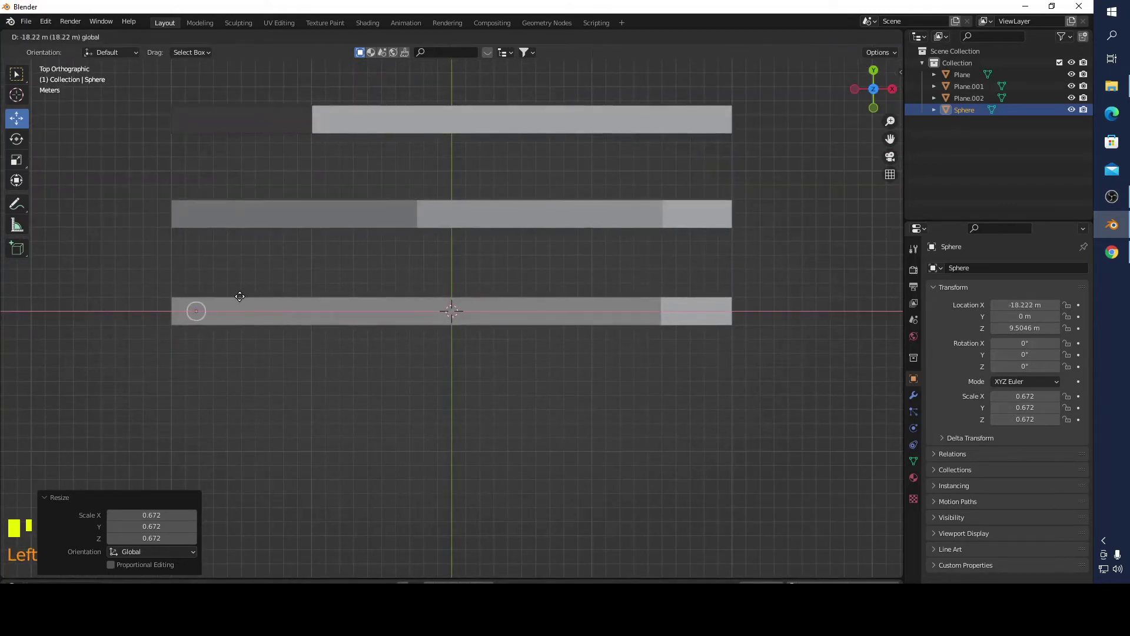
left_click_drag(401, 337, 404, 258)
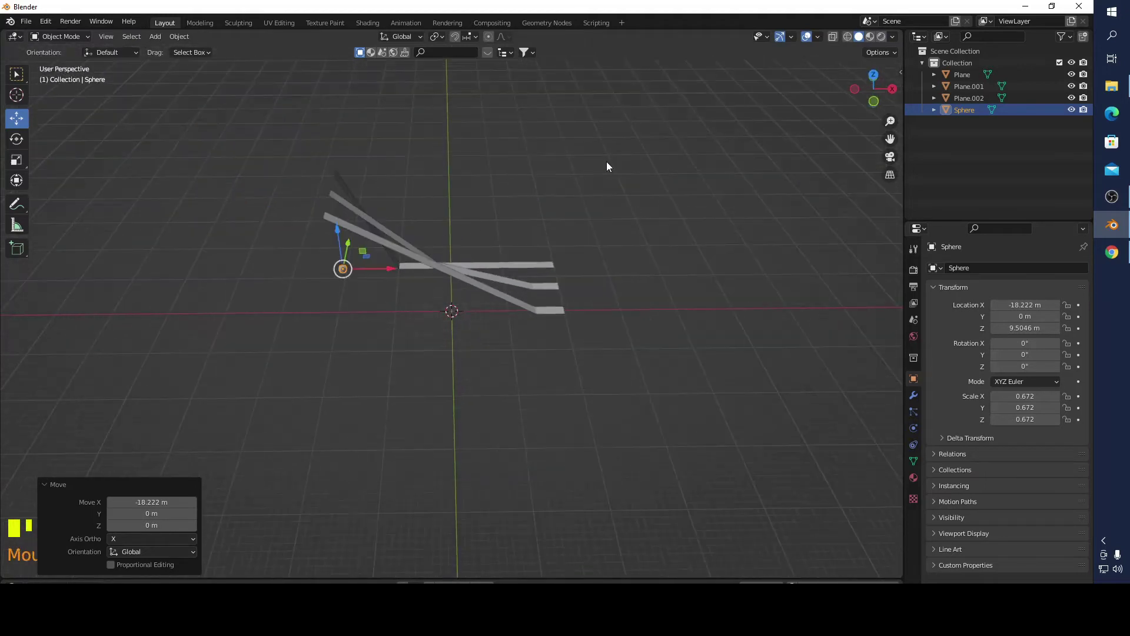
left_click_drag(459, 254, 346, 219)
left_click_drag(346, 219, 346, 201)
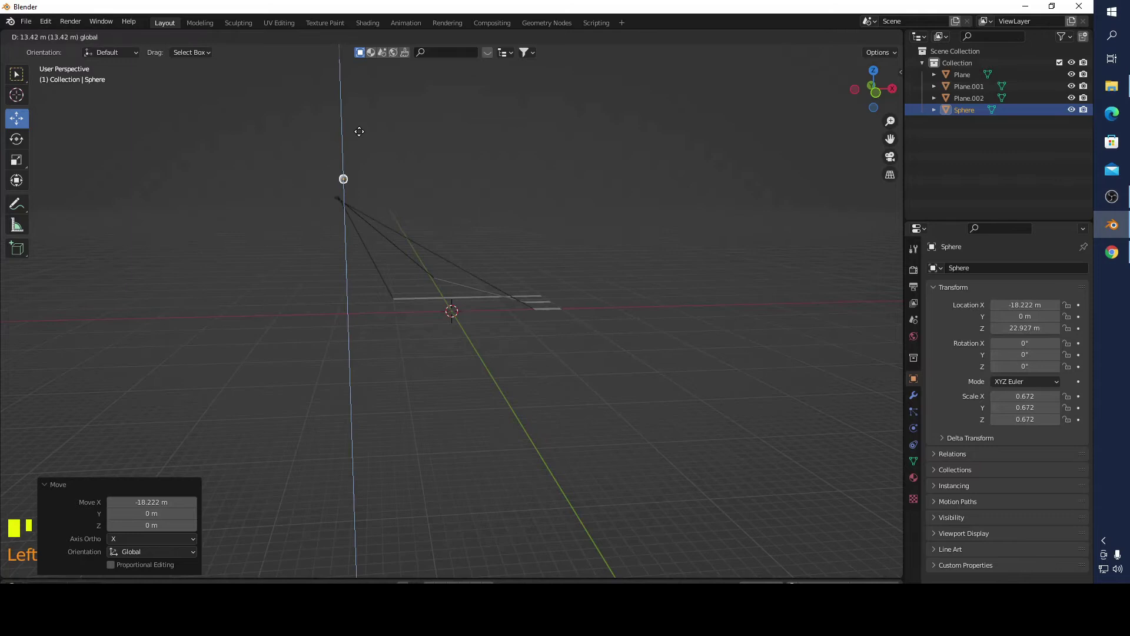
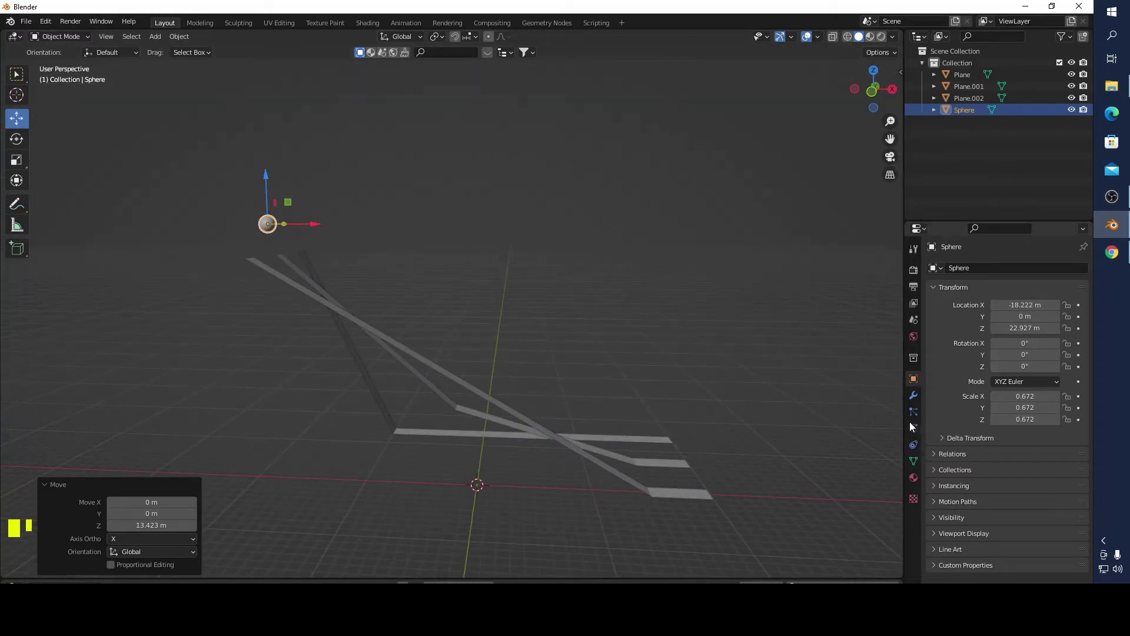
- Make the sphere an active rigid body with a sphere collision shape and 1 kg mass
left_click(914, 429)
left_click_drag(1050, 298, 1027, 430)
left_click_drag(1031, 444, 1024, 484)
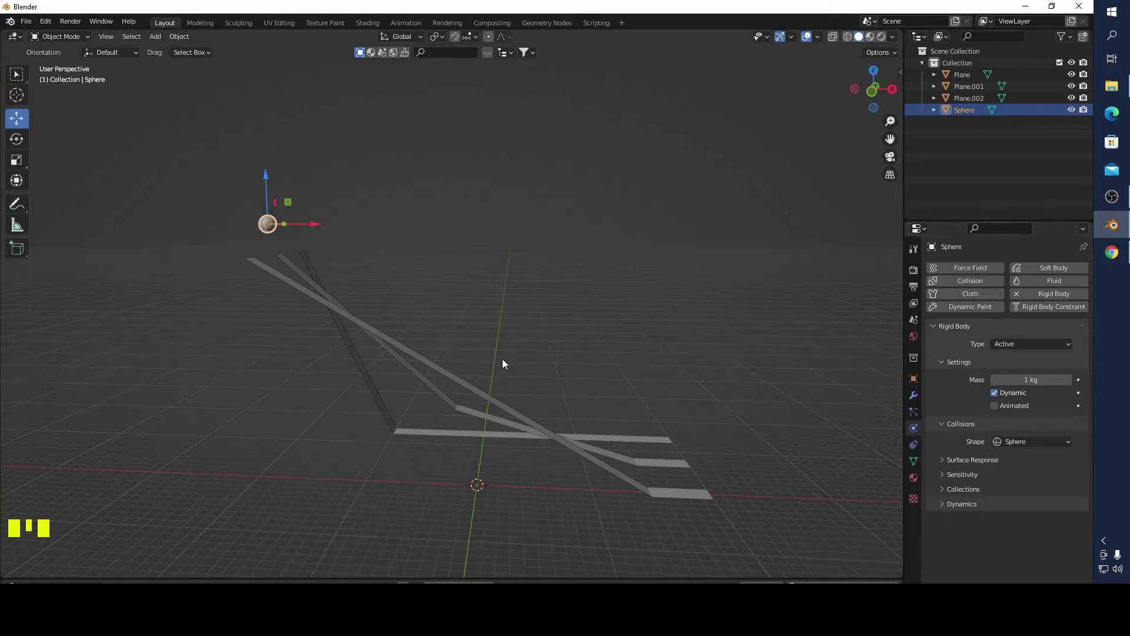
left_click_drag(537, 466, 580, 460)
- Make the front ramp a passive rigid body with Mesh collision shape and set the sphere's mass to 10 kg
left_click(579, 459)
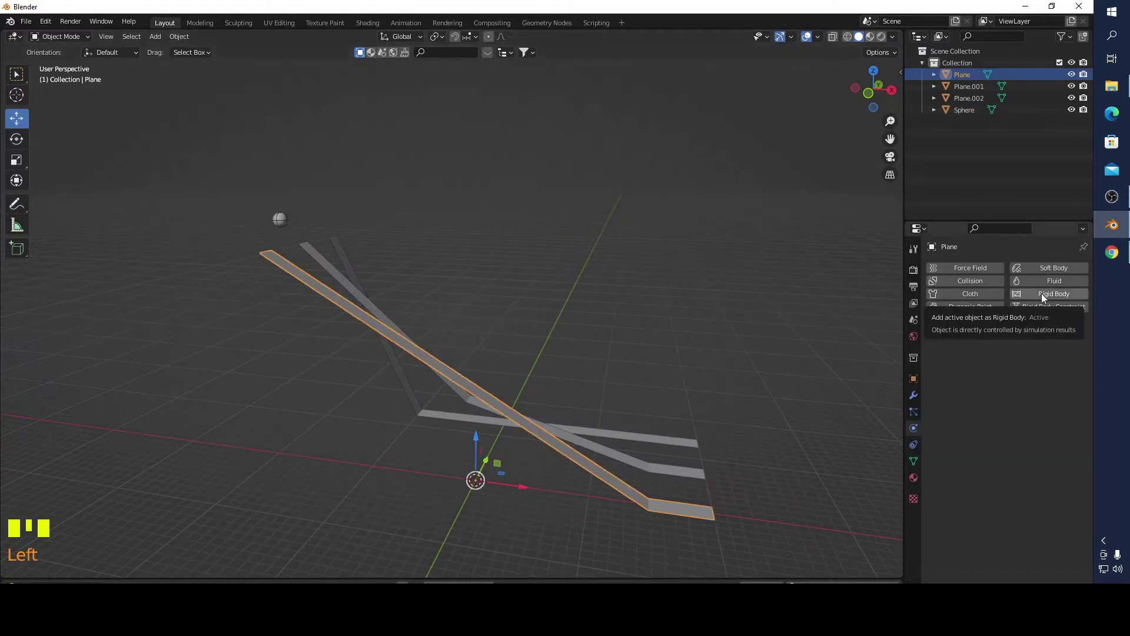
left_click_drag(1044, 297, 710, 417)
scroll("down", 3)
left_click_drag(647, 508, 557, 364)
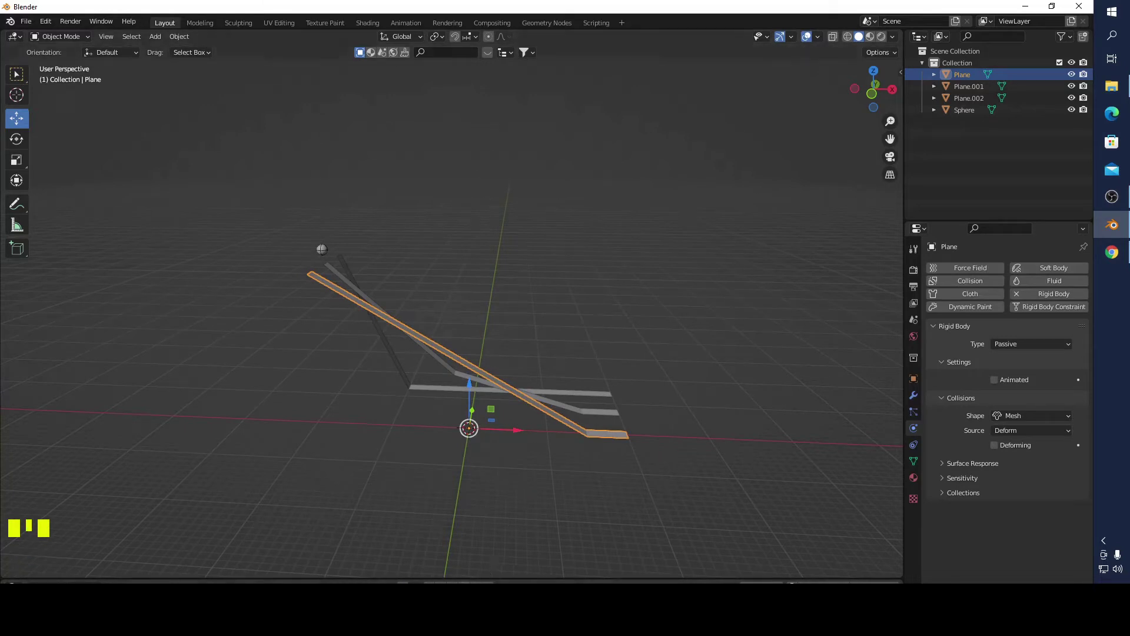
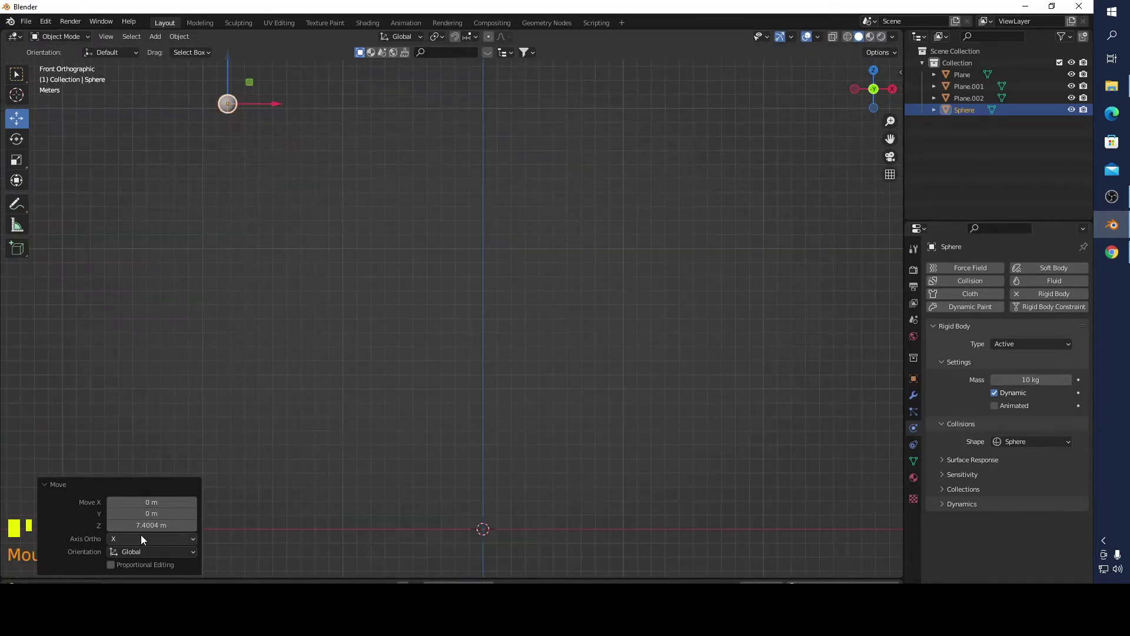
- Raise the 10 kg sphere about 7.4 m higher above the front ramp
left_click(268, 95)
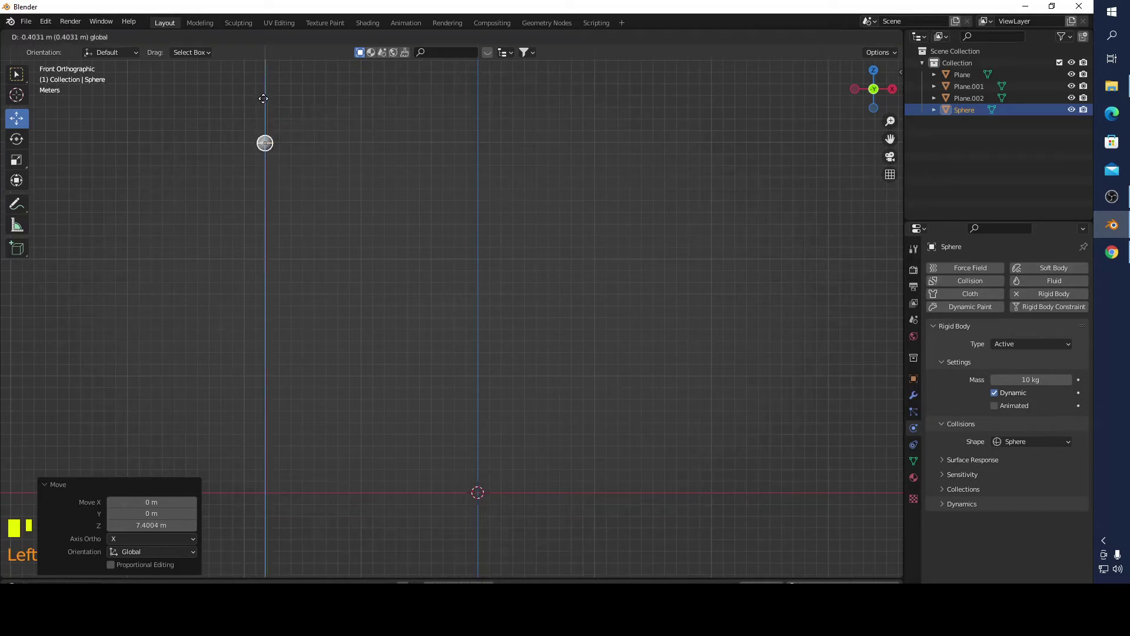
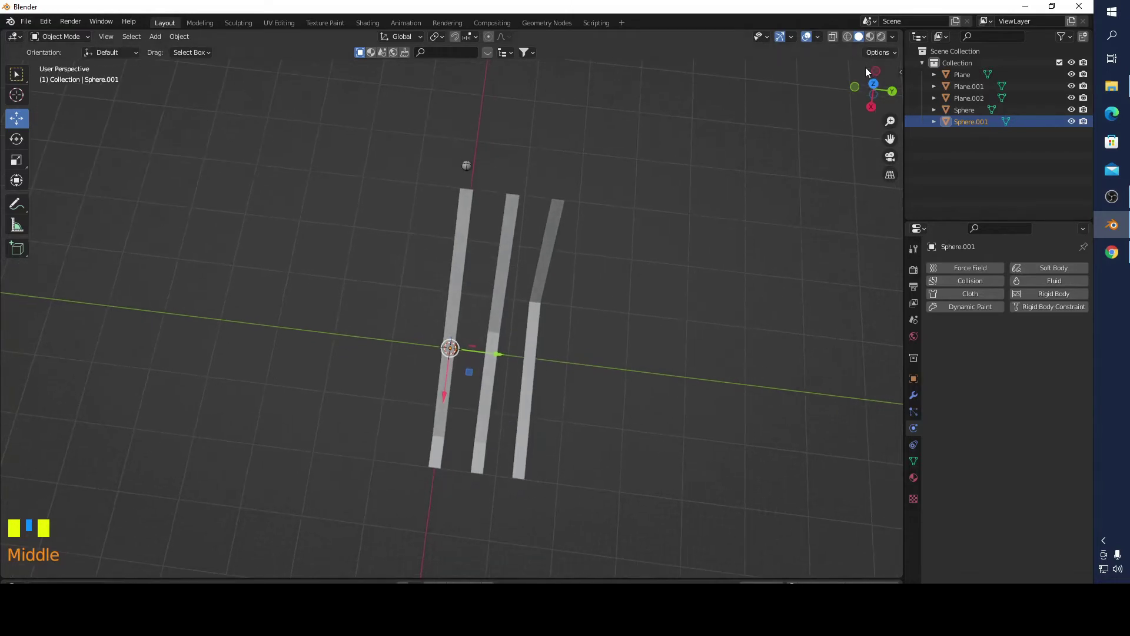
- Move Sphere.001 along X to the ramp's high left end and scale it to match the first sphere
left_click(877, 87)
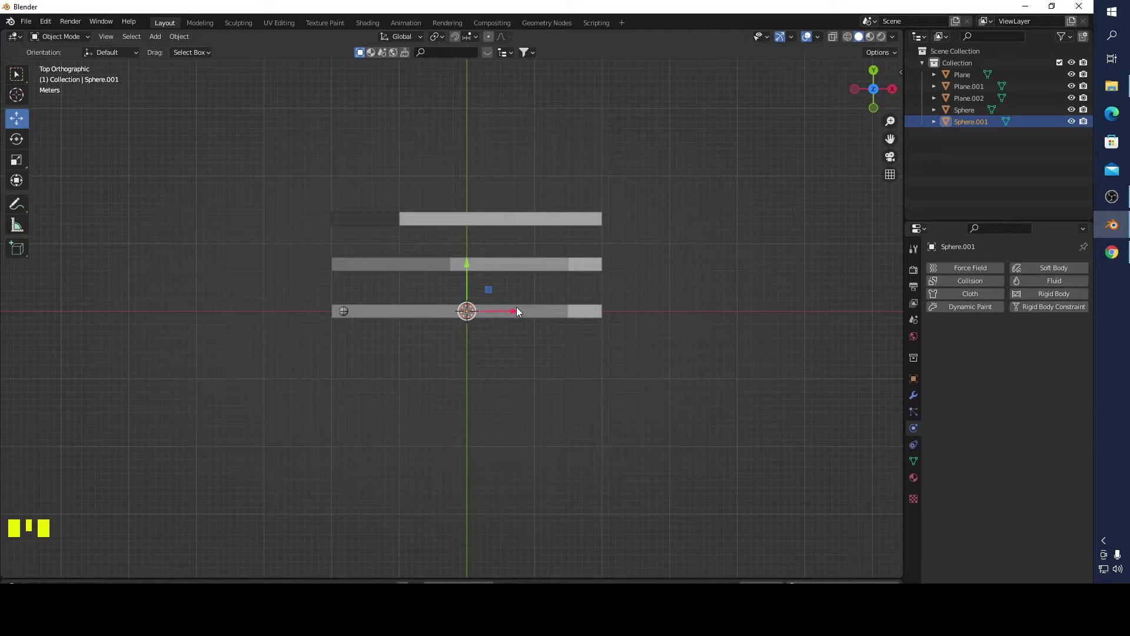
left_click(517, 311)
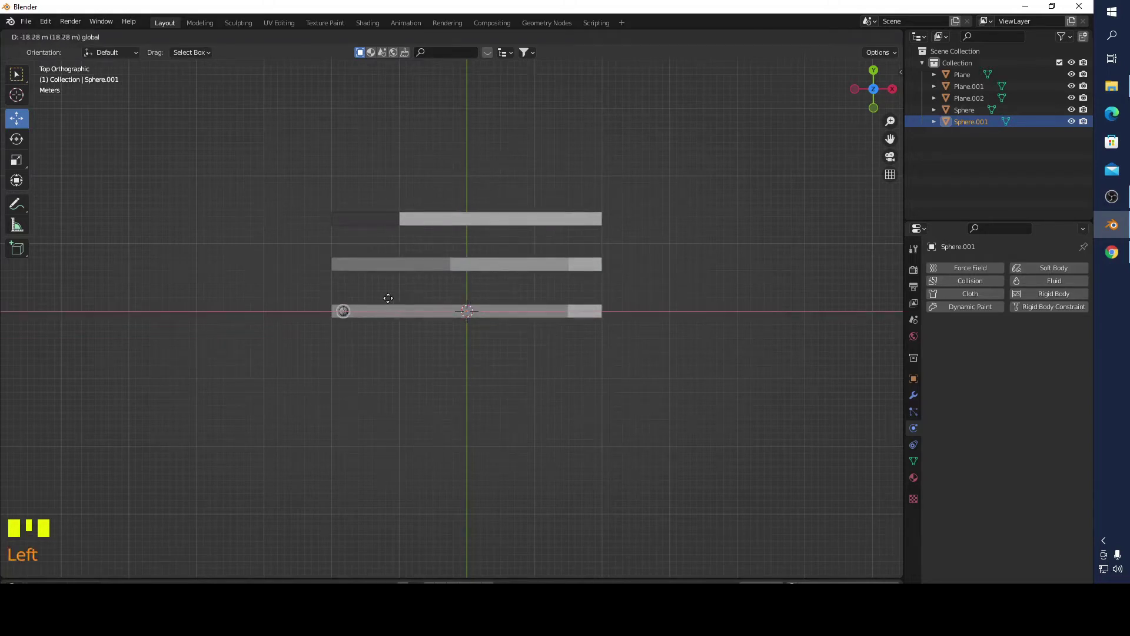
left_click_drag(394, 303, 366, 278)
left_click_drag(358, 277, 457, 340)
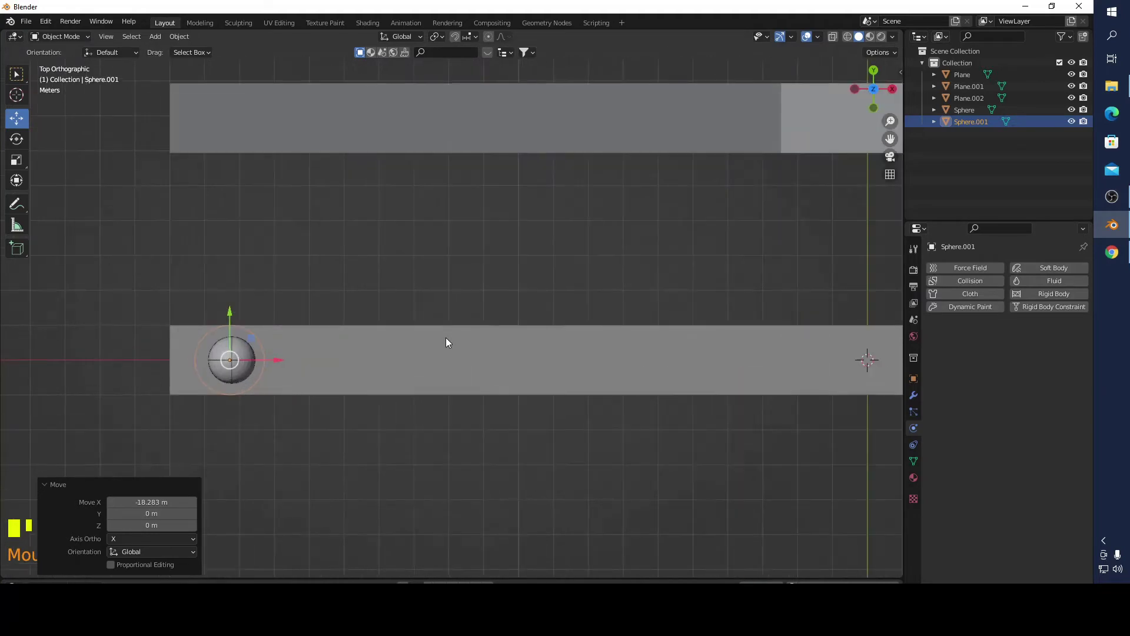
key("s")
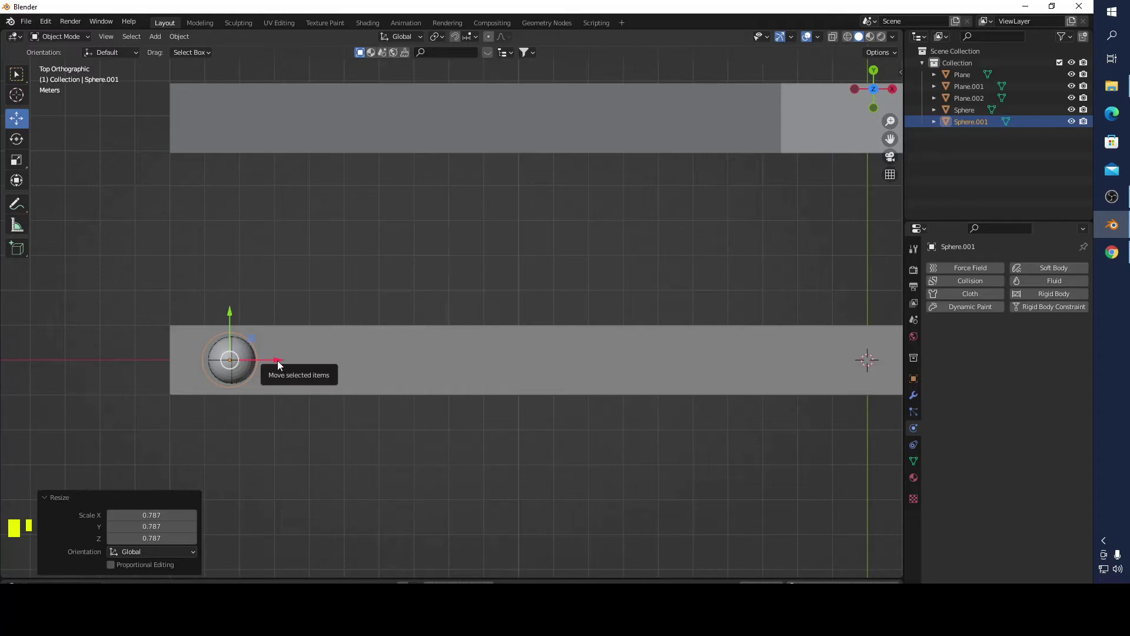
key("ctrl+z")
left_click(280, 364)
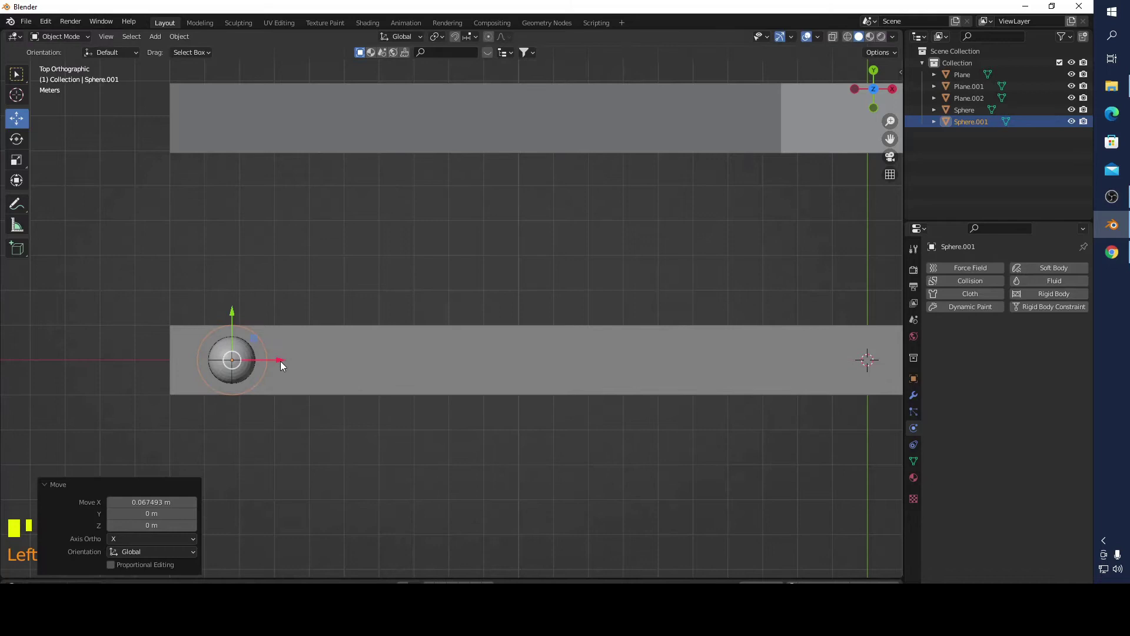
key("s")
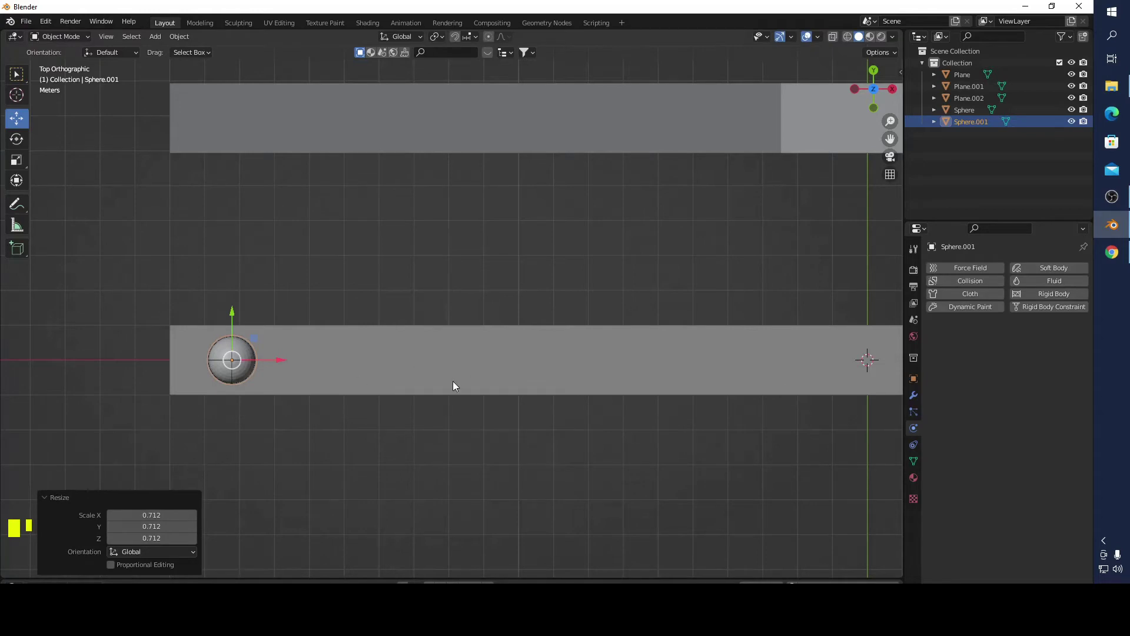
- Shift Sphere.001 along Y onto the middle ramp and confirm its position
left_click_drag(552, 346, 872, 100)
left_click(872, 100)
left_click_drag(574, 354, 882, 73)
left_click(882, 72)
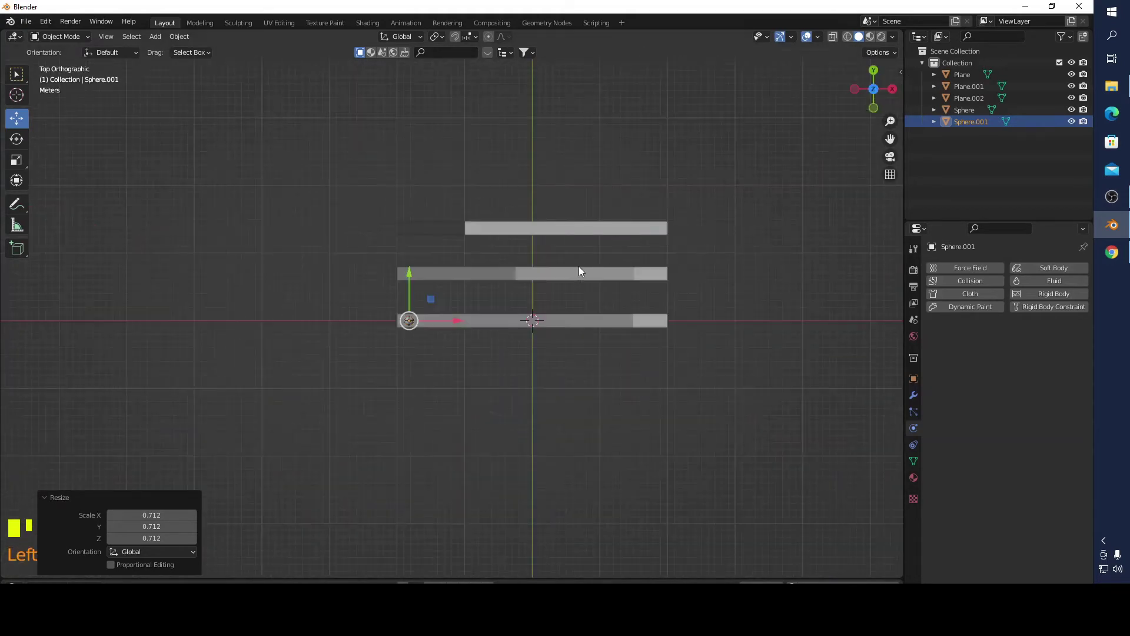
left_click(413, 277)
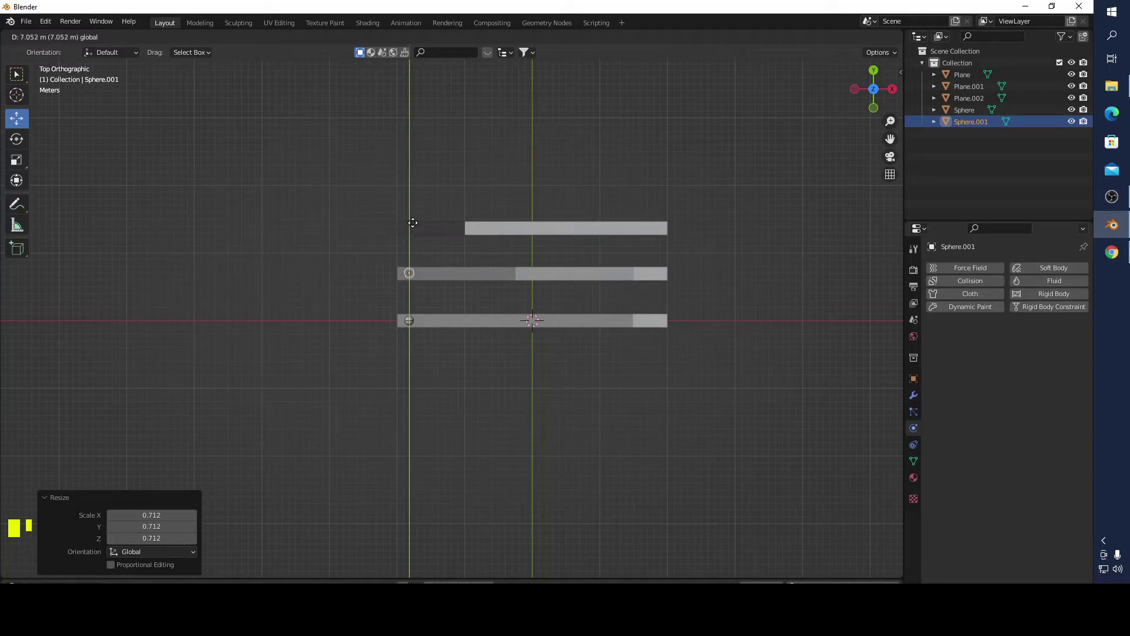
left_click_drag(493, 225, 412, 349)
left_click(412, 349)
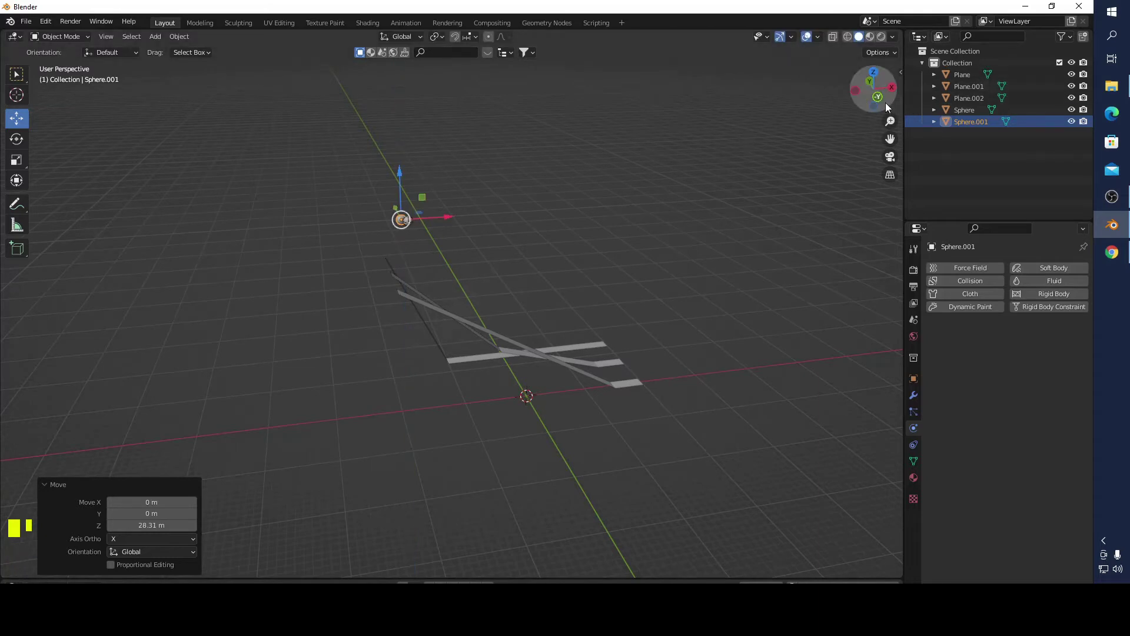
- In front view raise Sphere.001 above the ramps and scale it down slightly in wireframe display
left_click(884, 102)
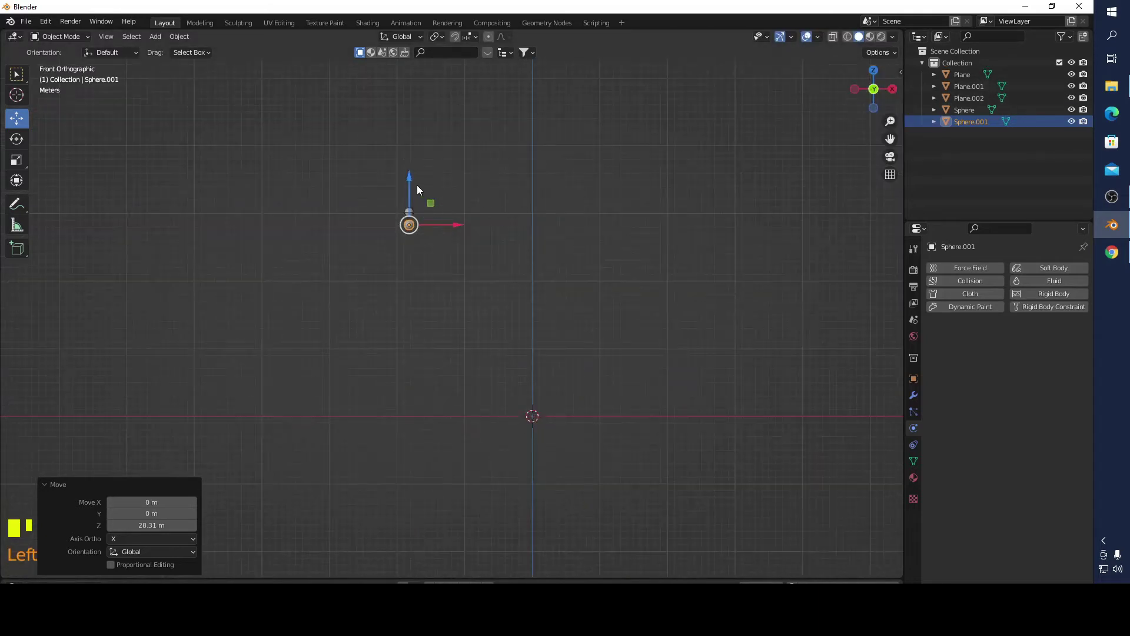
left_click(396, 142)
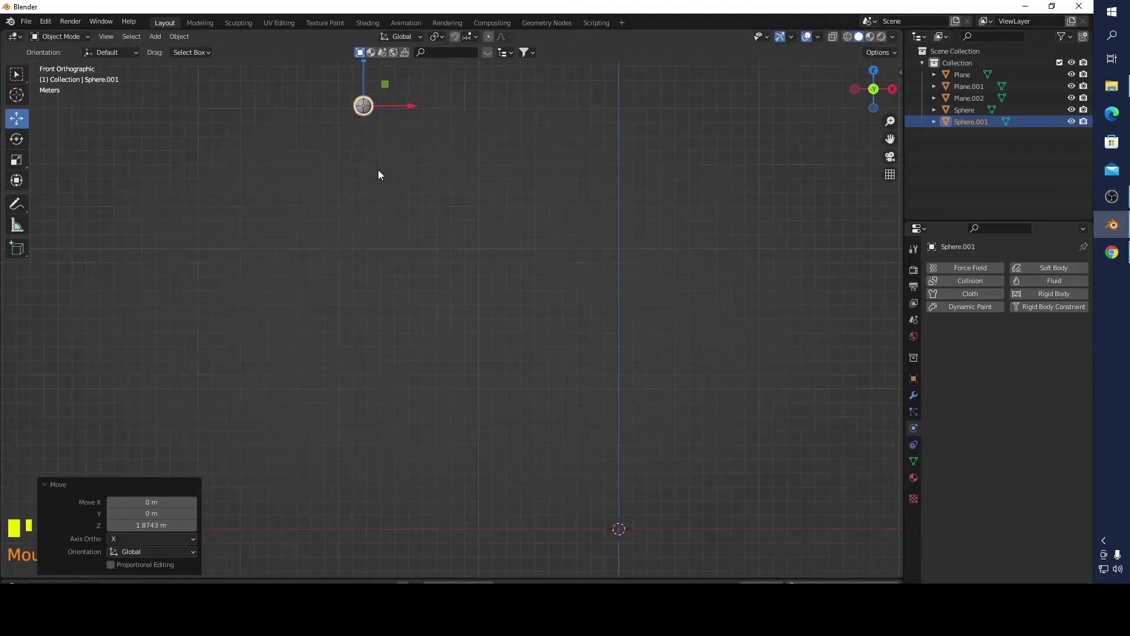
key("s")
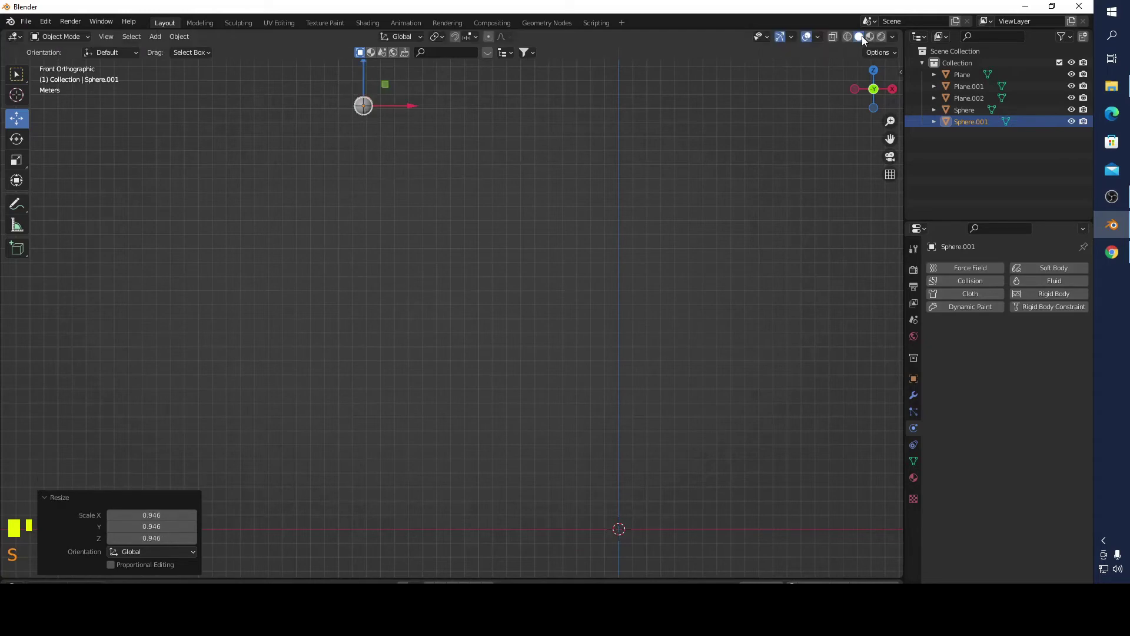
left_click(854, 39)
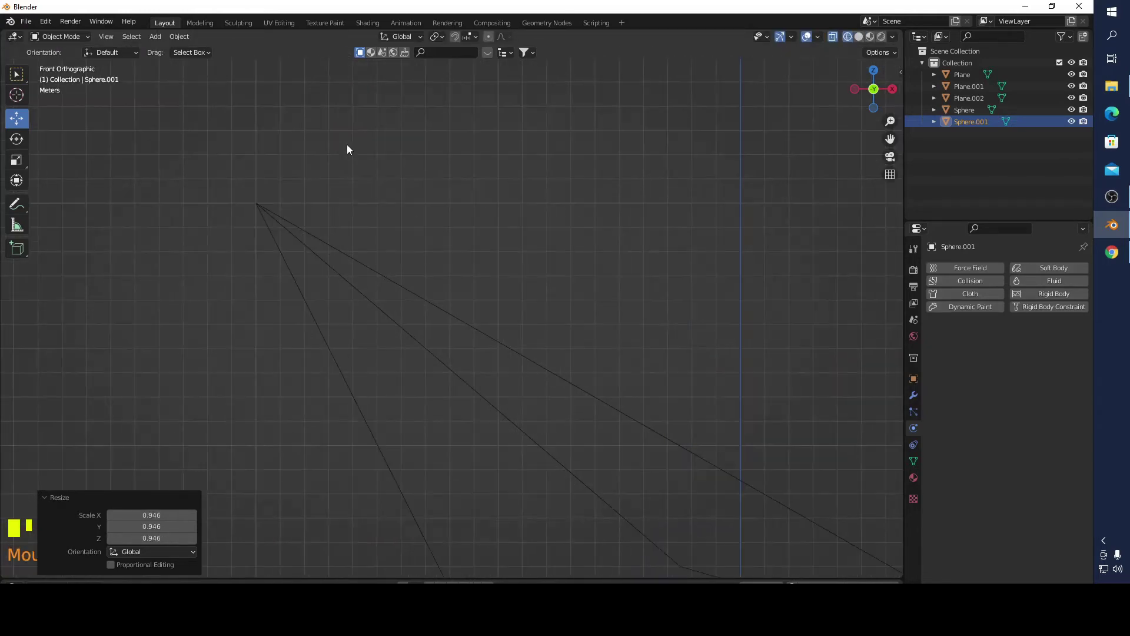
left_click_drag(499, 126, 374, 243)
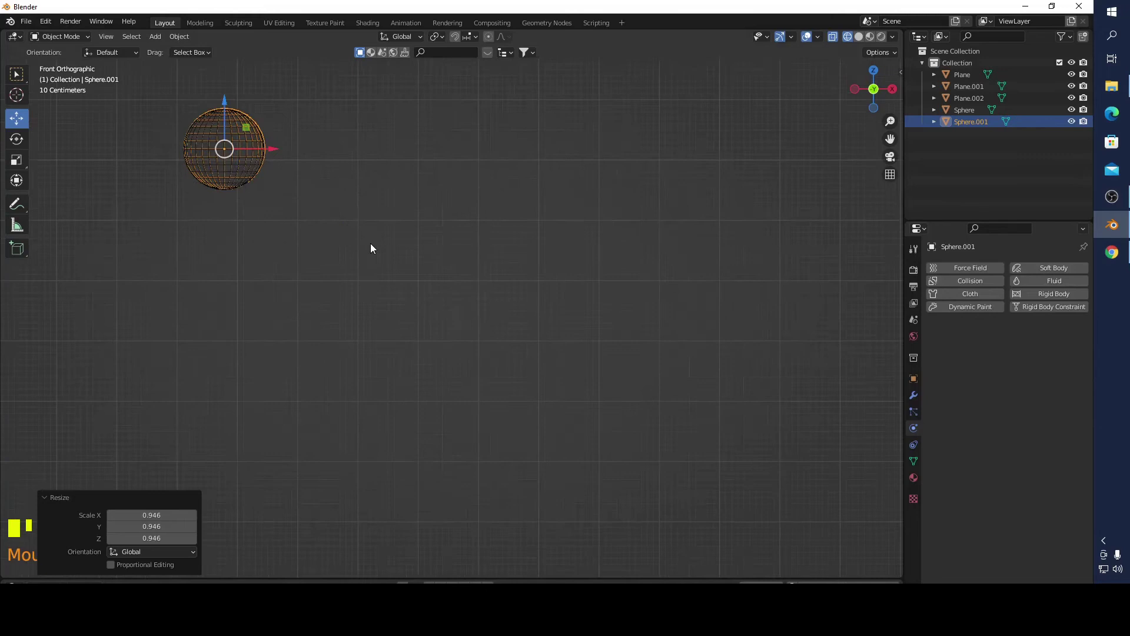
left_click_drag(376, 229, 546, 331)
key("s")
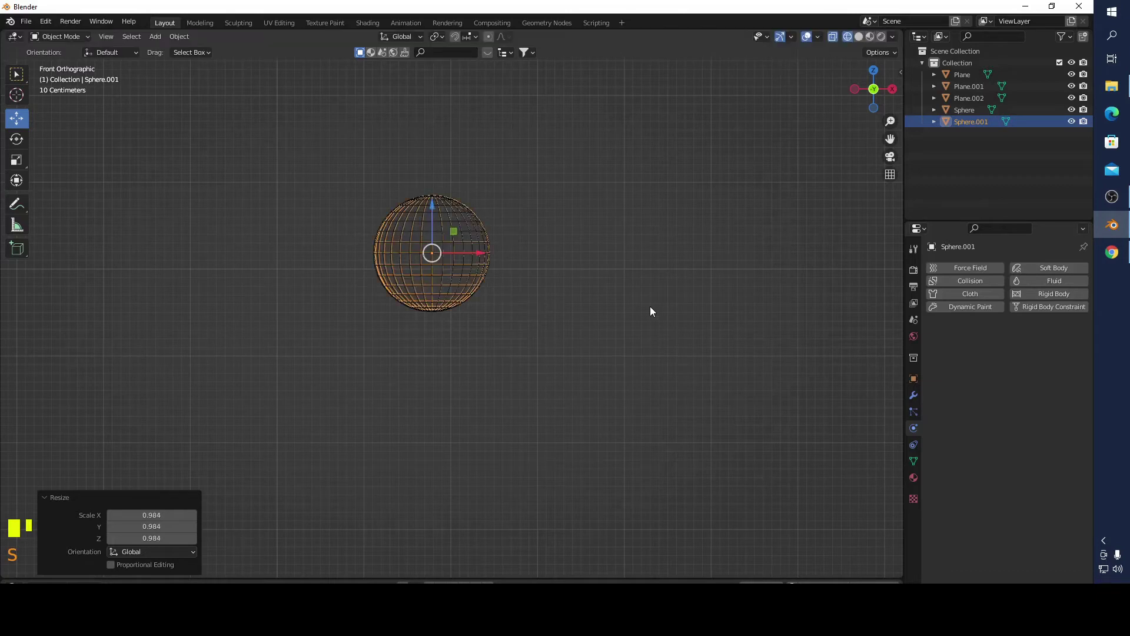
- Nudge the ball on the upper ramp slightly along it into line with the first sphere
left_click_drag(618, 382, 515, 420)
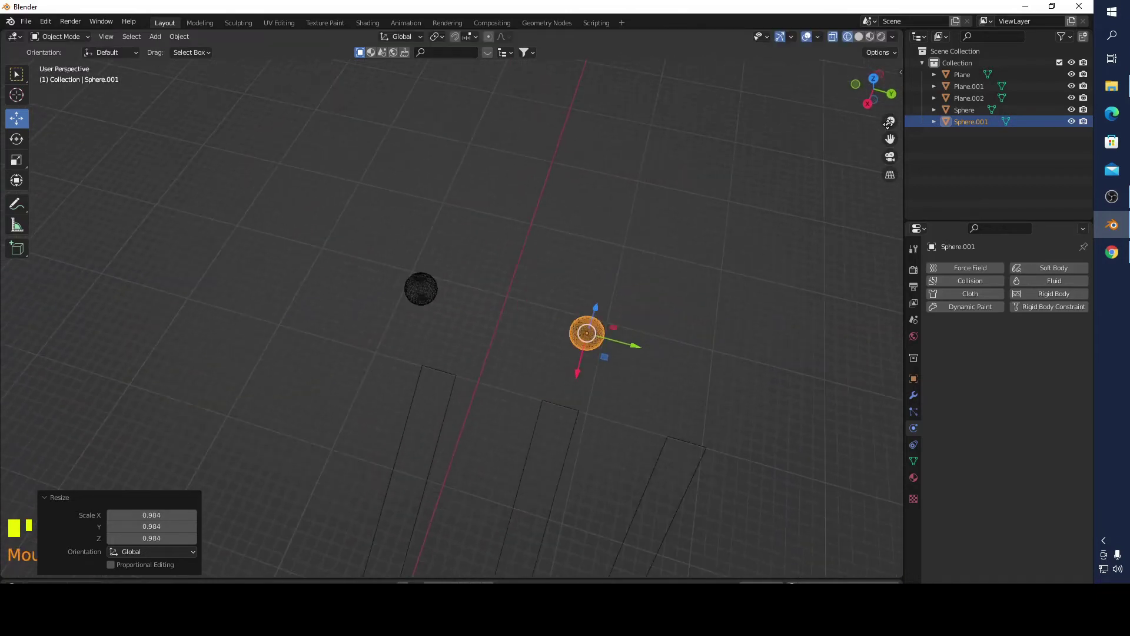
left_click(865, 44)
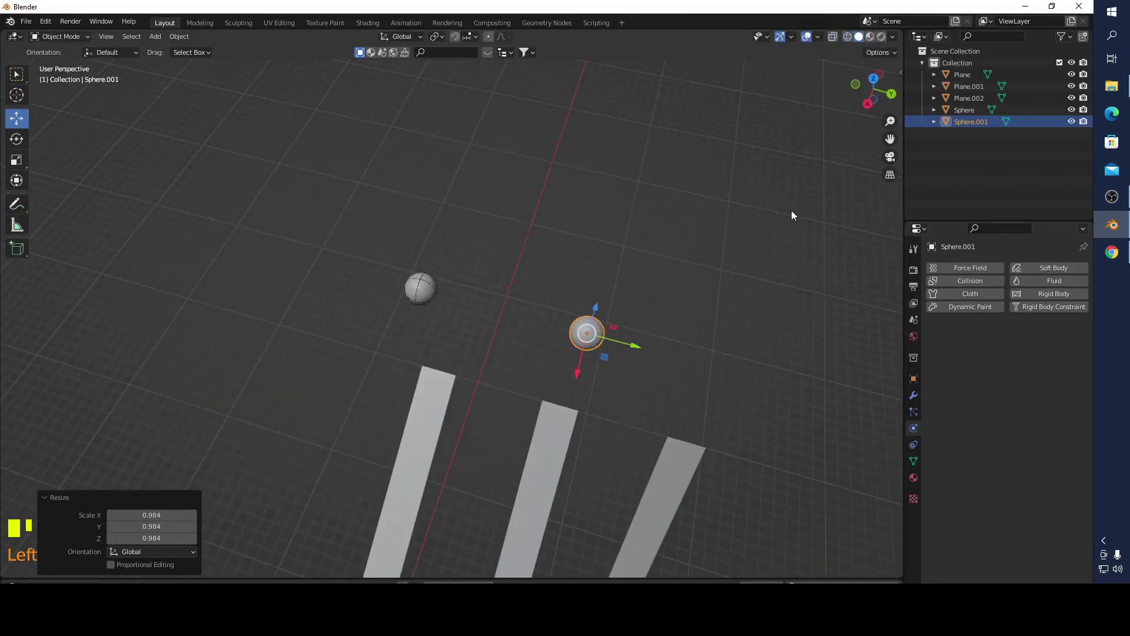
left_click(877, 86)
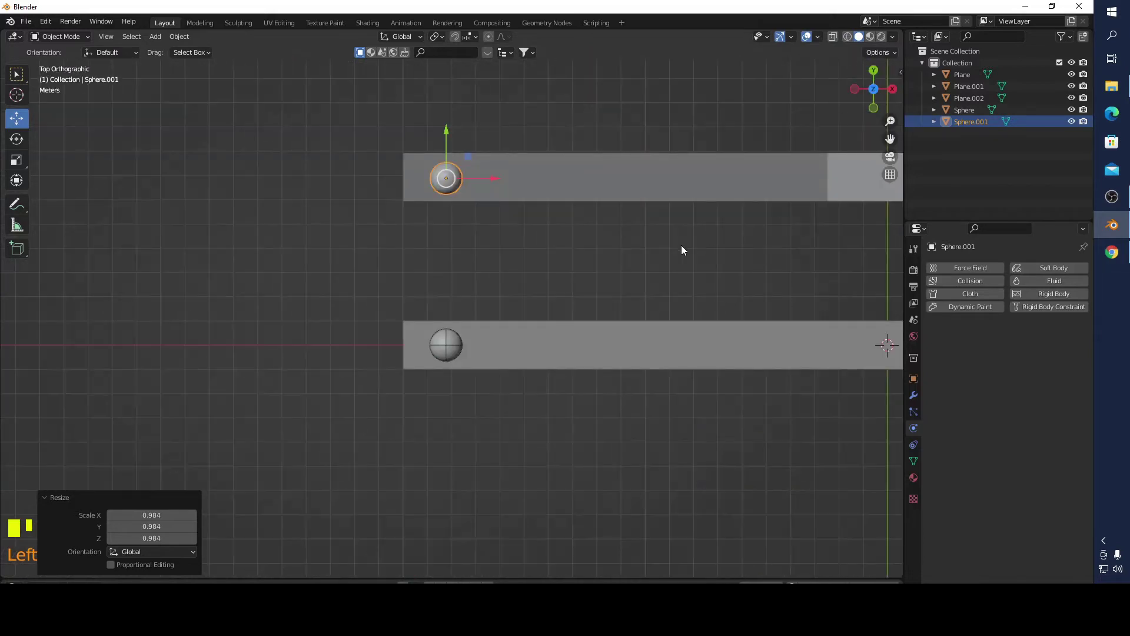
left_click(450, 135)
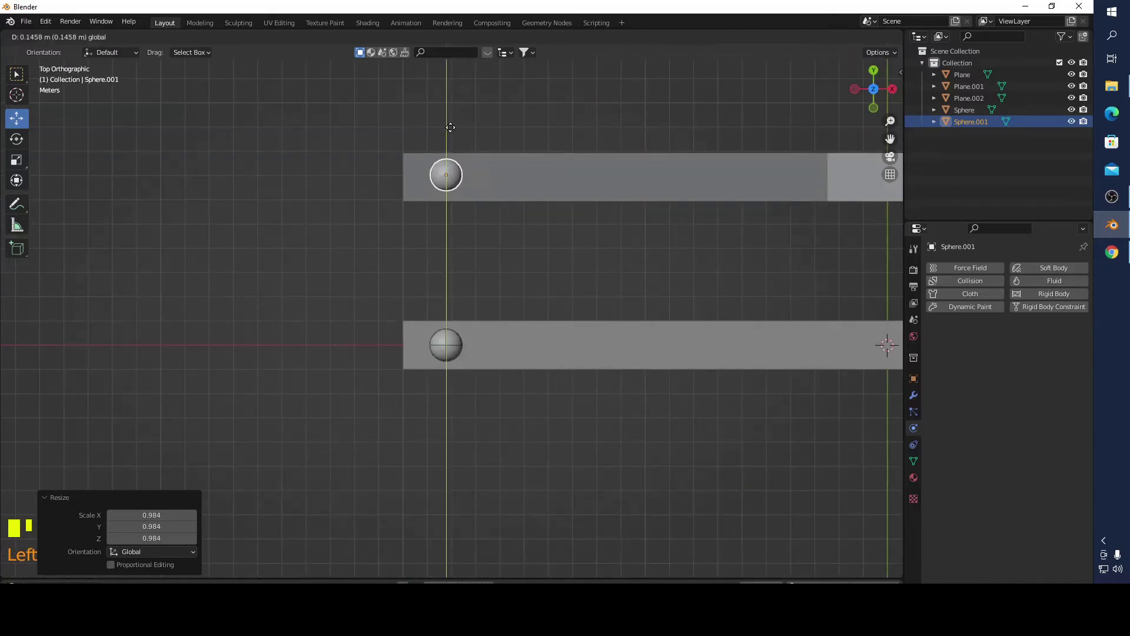
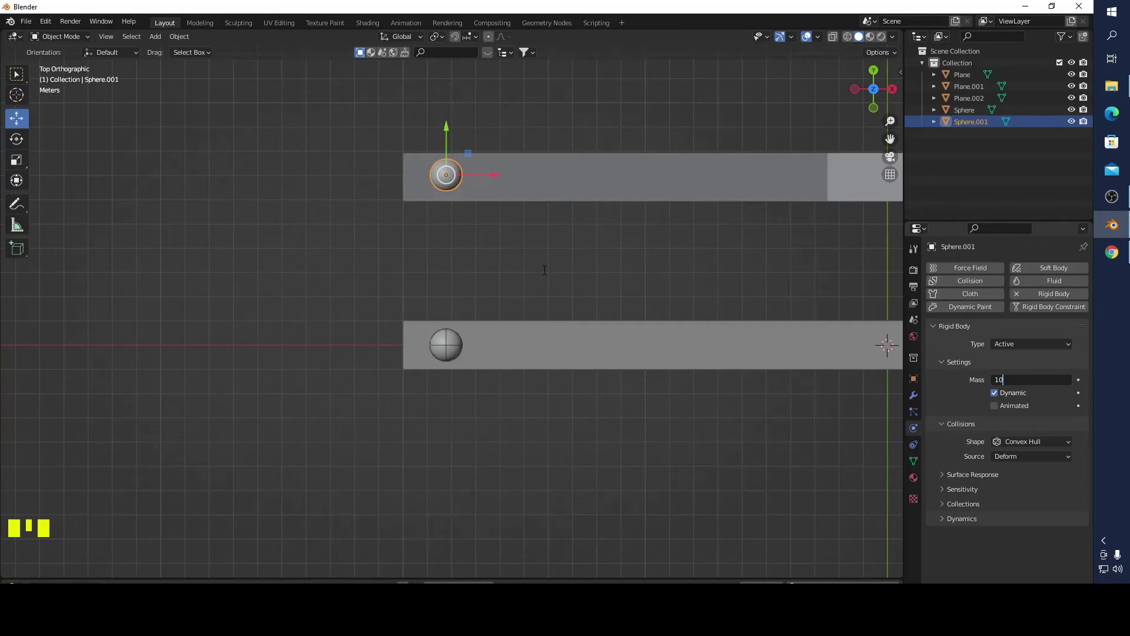
- Keep the upper ramp's ball at Mass 10 kg and set its collision shape to Sphere
left_click(617, 177)
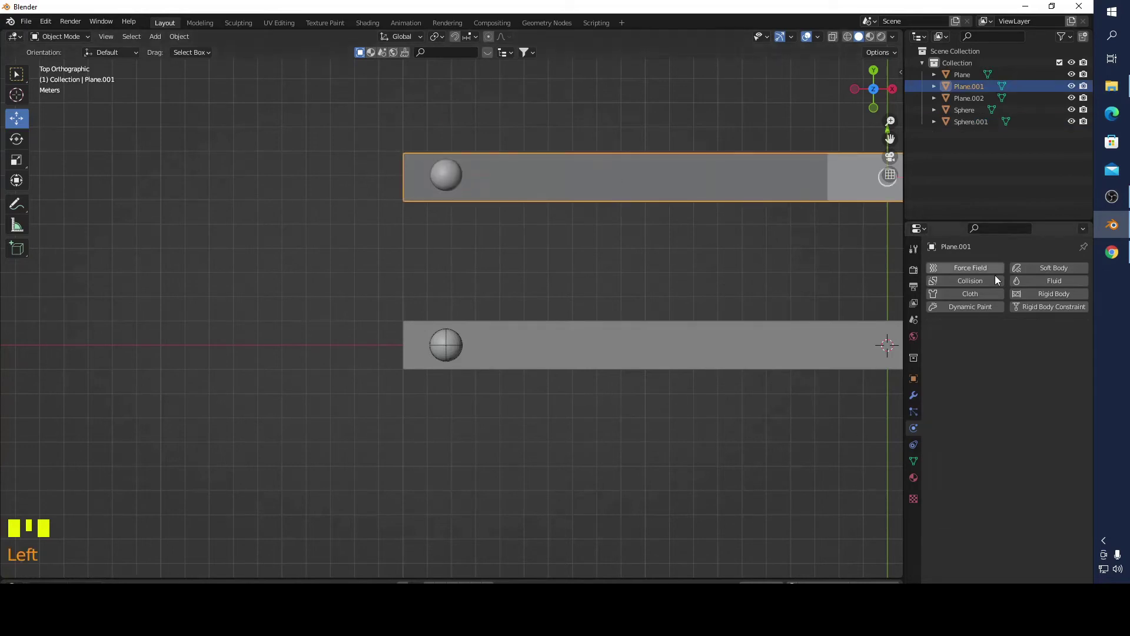
left_click_drag(1046, 300, 1042, 415)
left_click_drag(1043, 415, 437, 181)
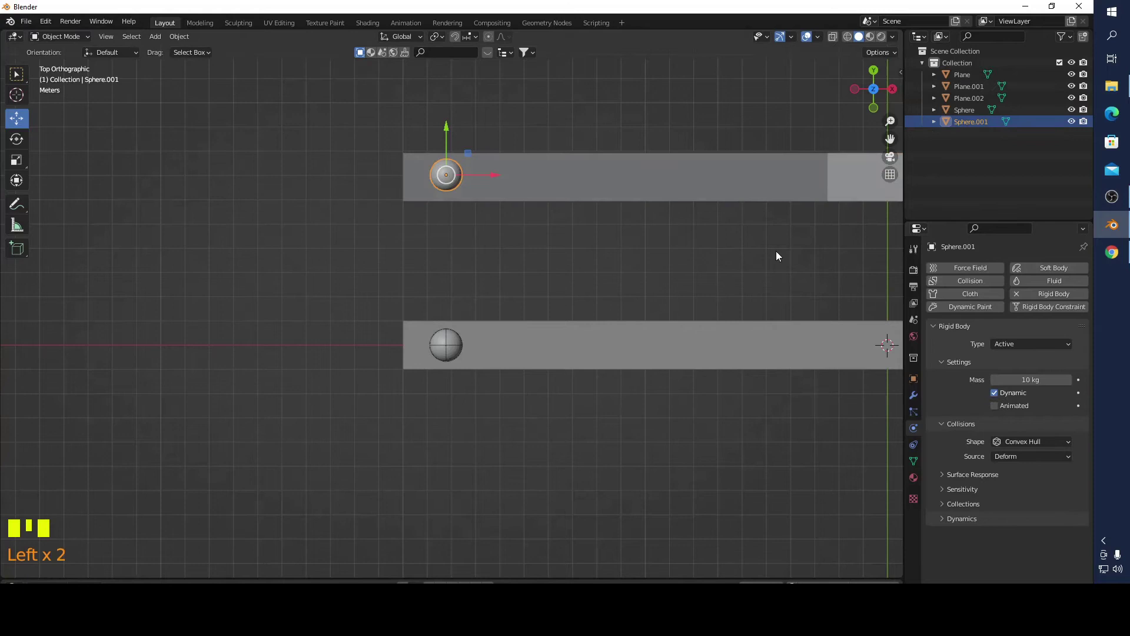
left_click_drag(1042, 443, 681, 465)
left_click_drag(680, 465, 674, 314)
- Switch to Front view to check the ball over the upper ramp
scroll("down", 3)
scroll("down", 3)
left_click(865, 105)
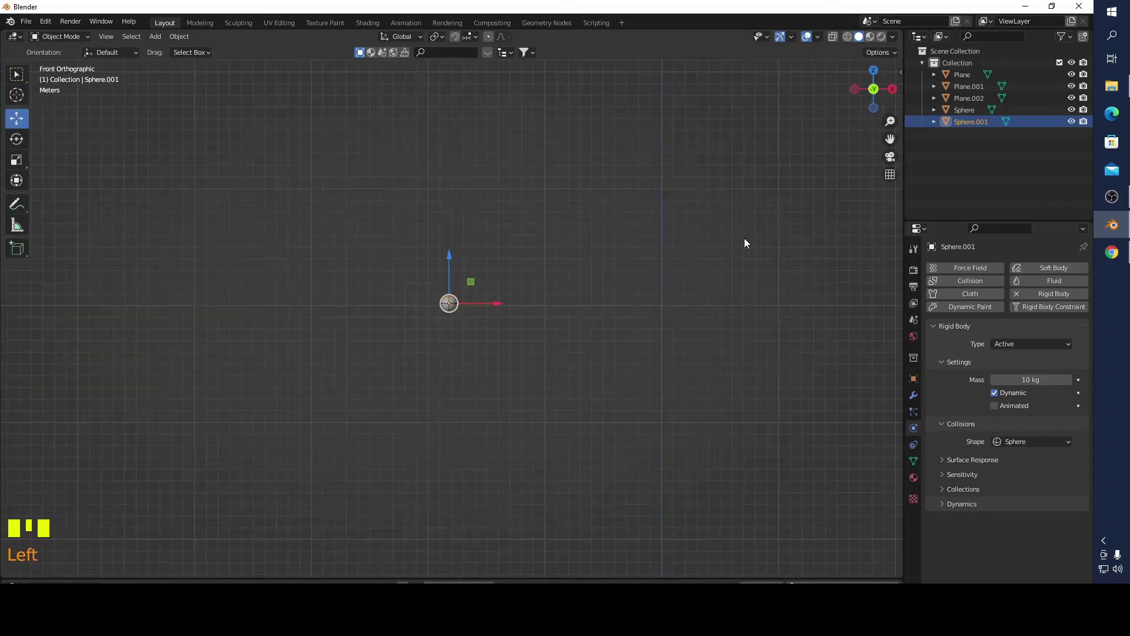
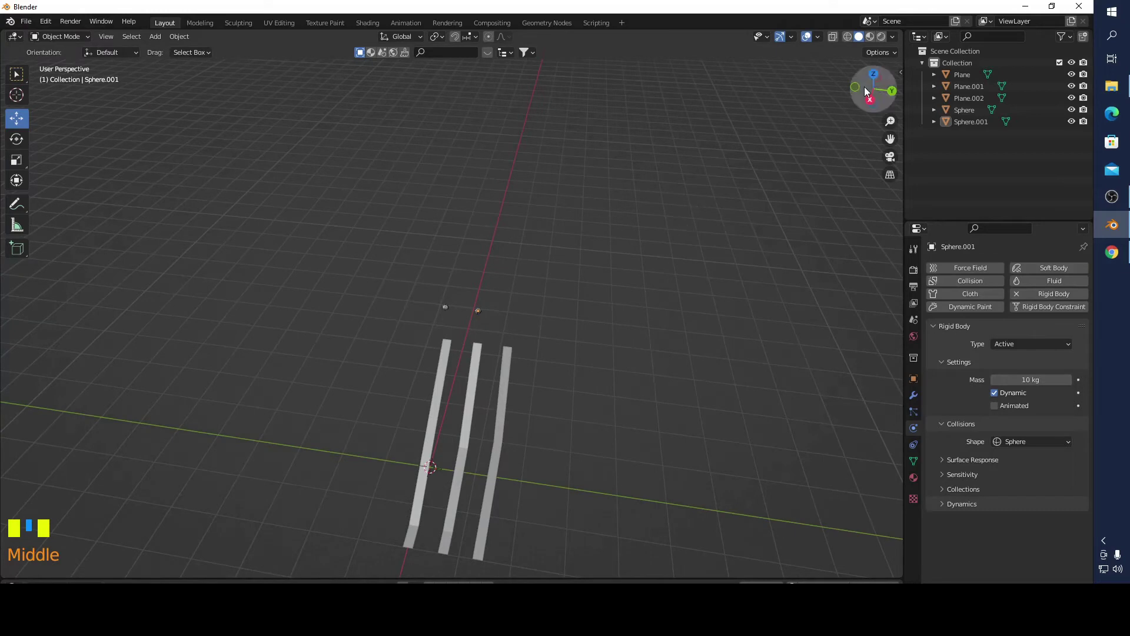
- Add a third UV sphere and move it onto the start of the third ramp
left_click_drag(162, 41, 603, 368)
left_click_drag(603, 368, 874, 88)
left_click(874, 88)
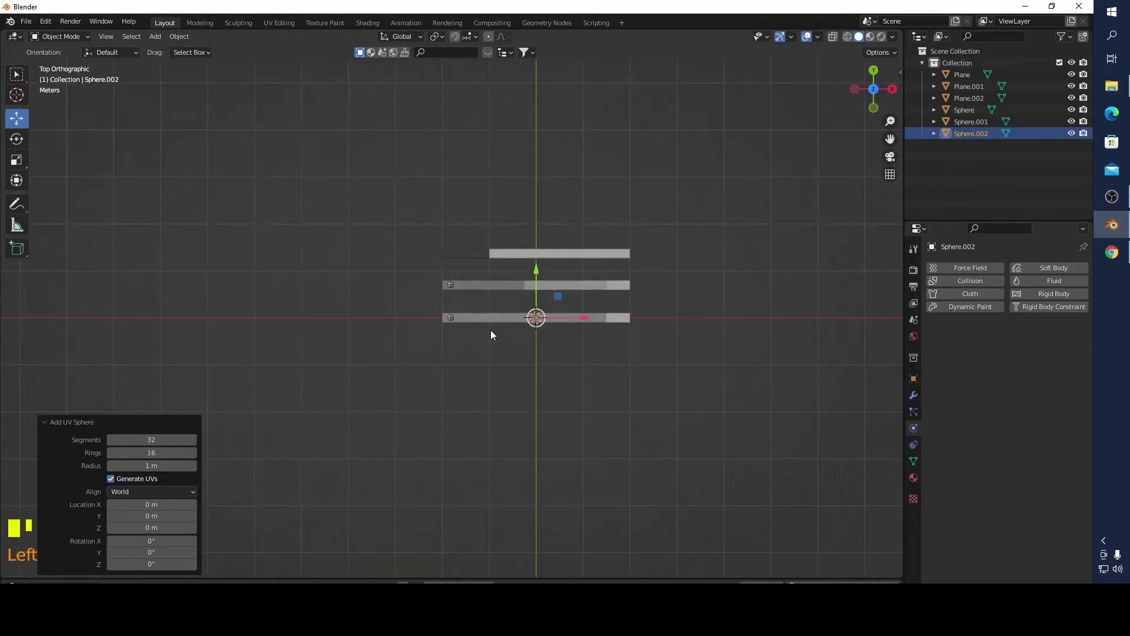
left_click(754, 331)
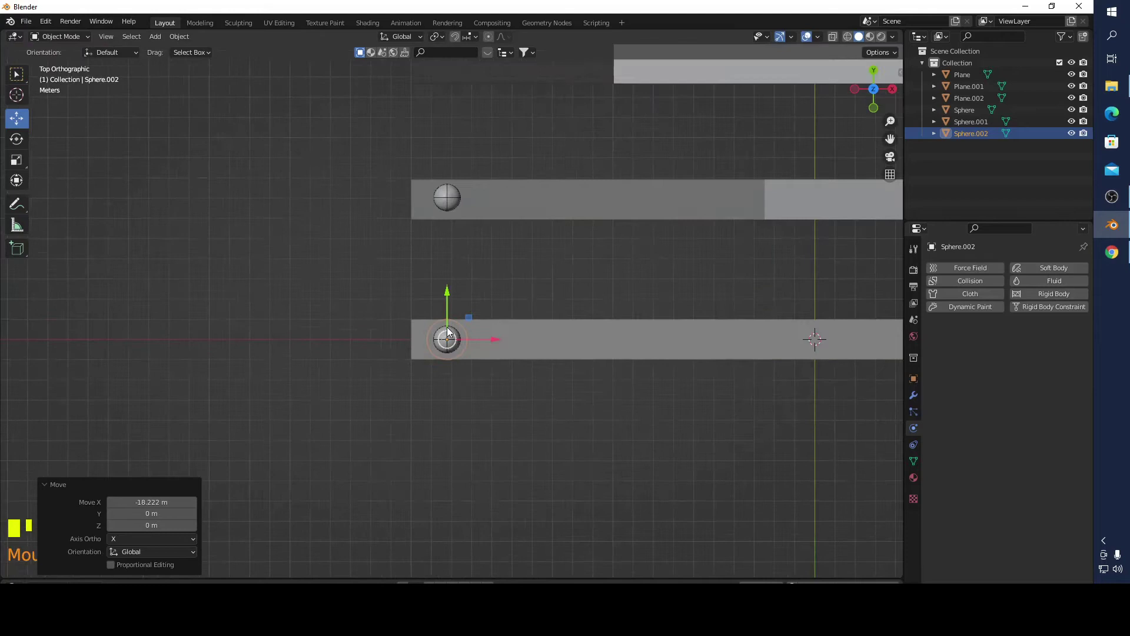
key("s")
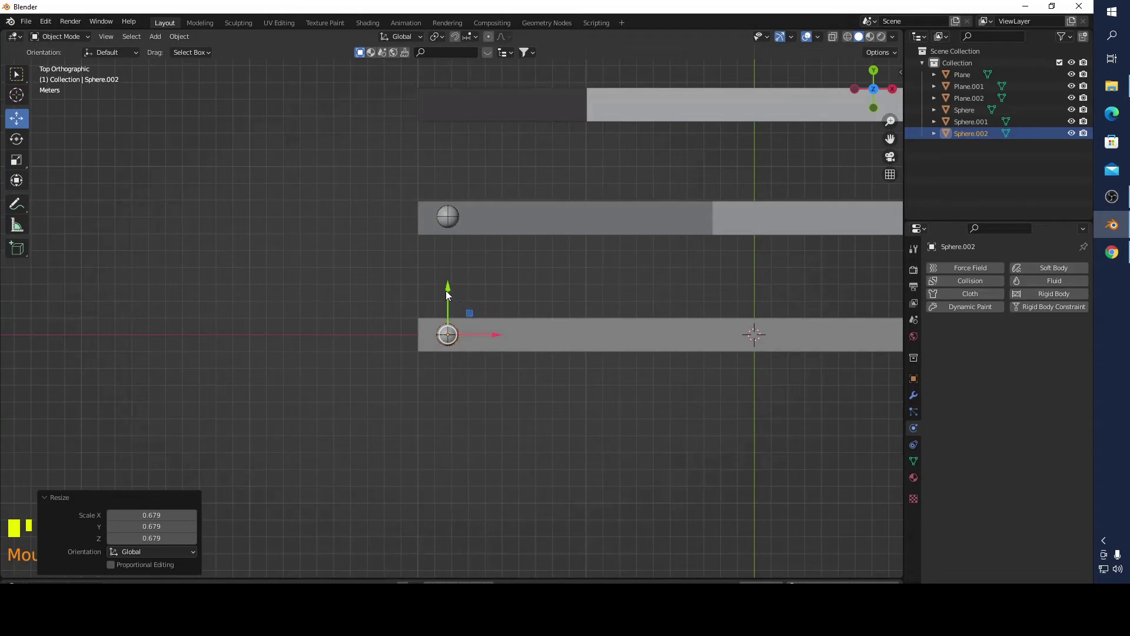
left_click(449, 294)
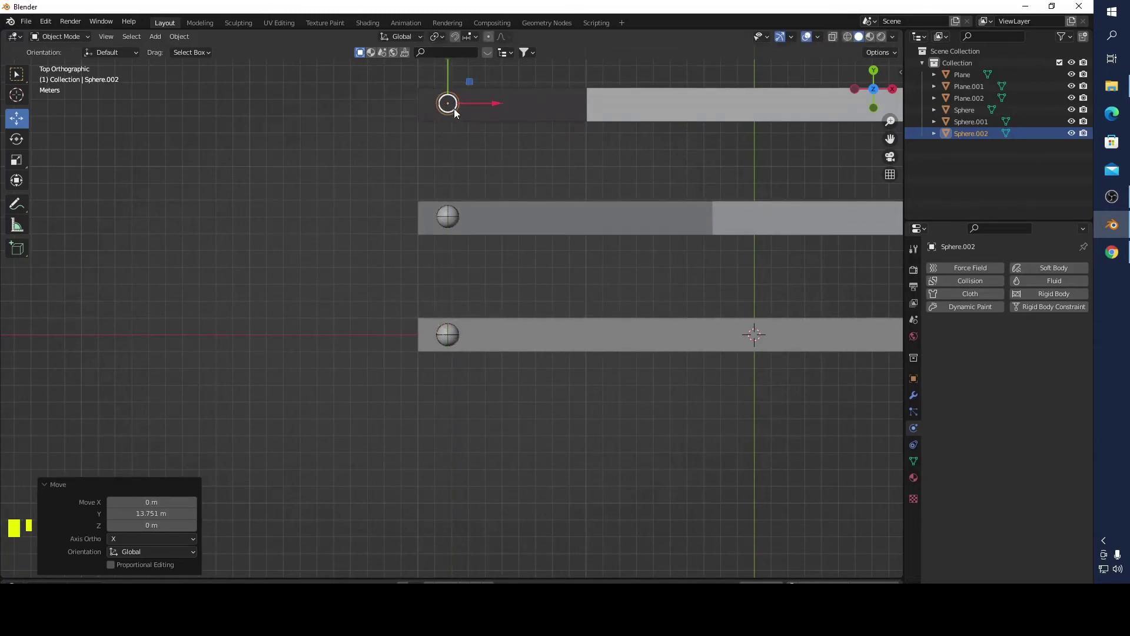
- In Front view with wireframe shading, raise the new ball just above the third ramp
left_click(876, 112)
left_click_drag(452, 467, 455, 452)
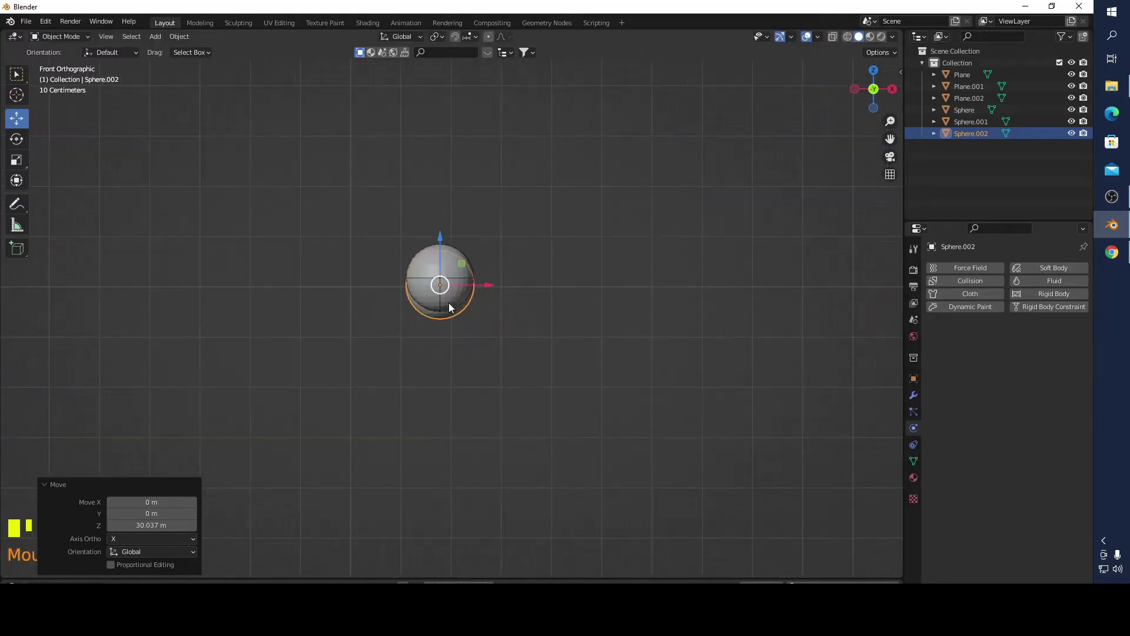
left_click(445, 243)
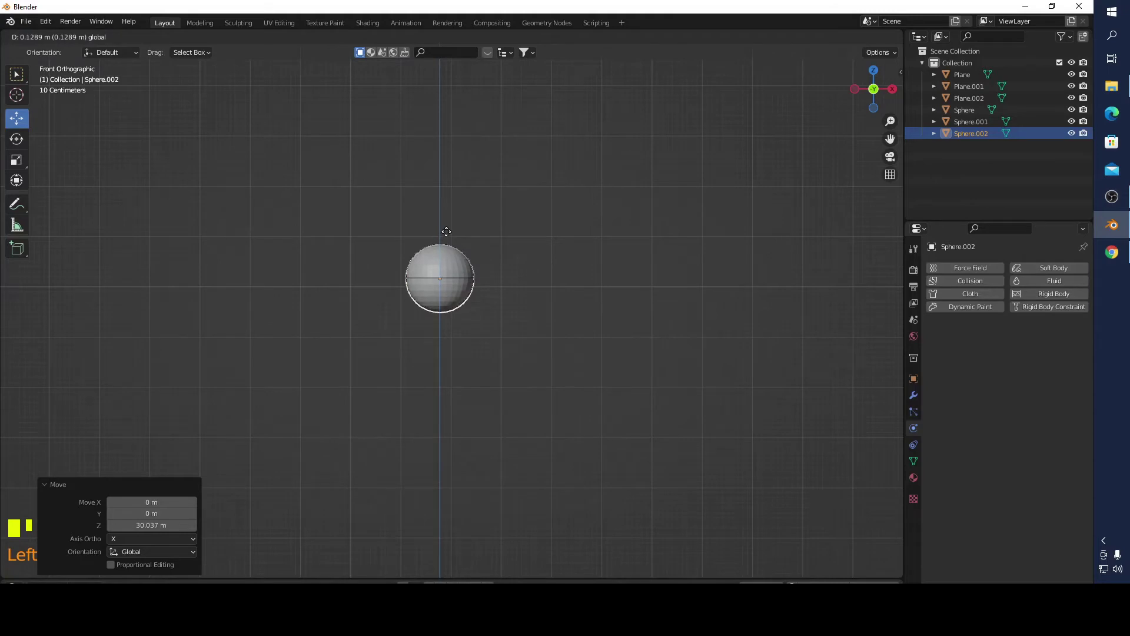
left_click(854, 40)
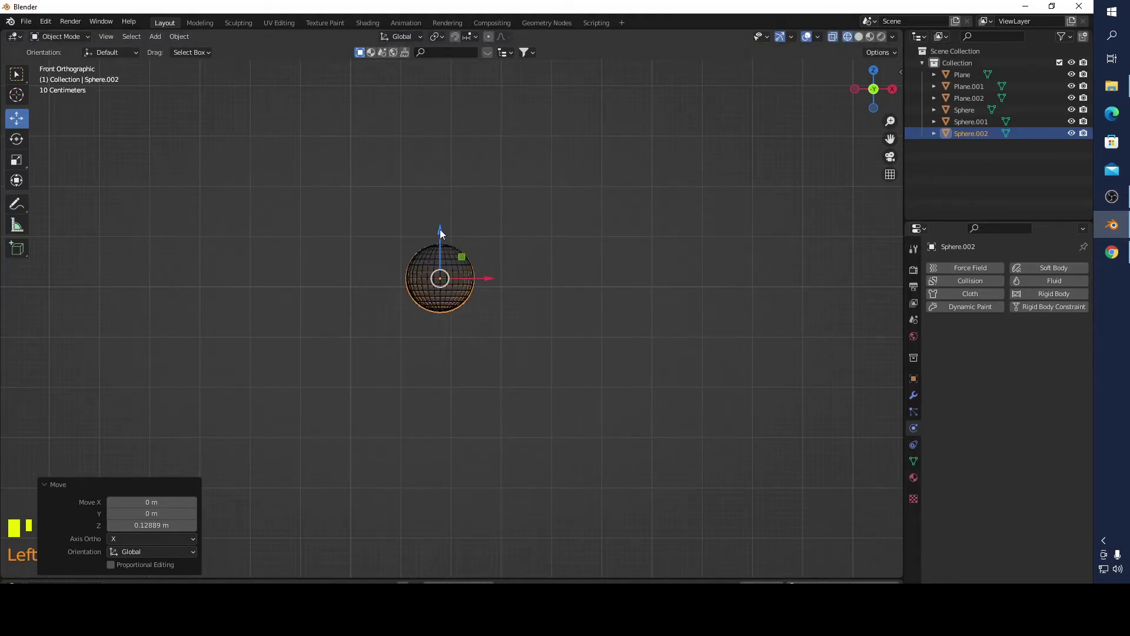
left_click(444, 233)
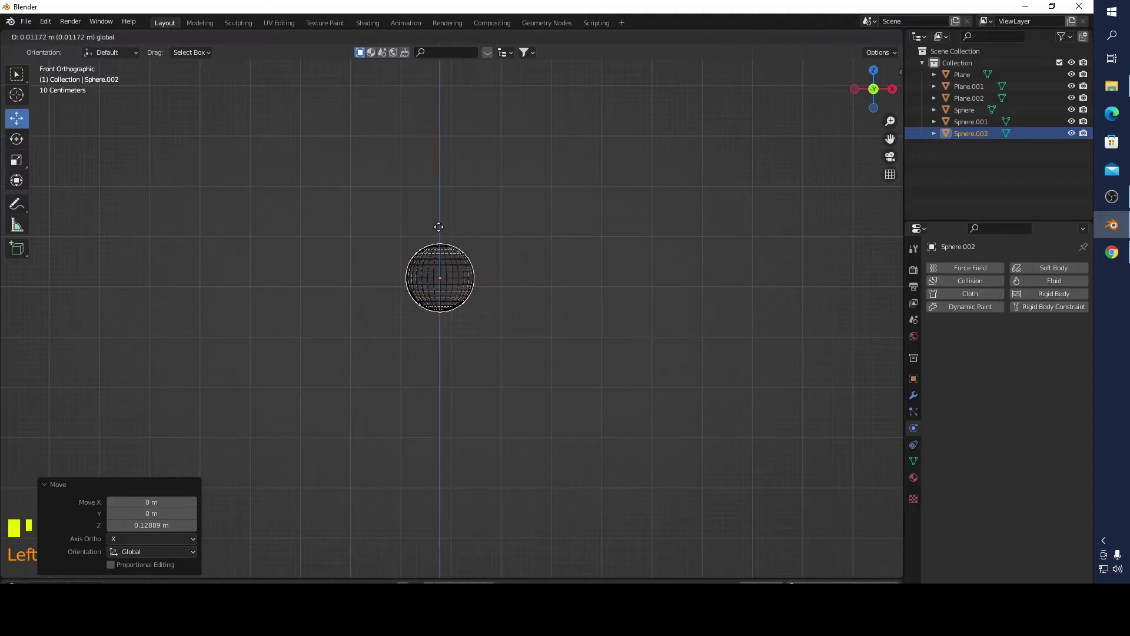
- Select the third ramp (Plane.002) as a passive rigid body and play the simulation
left_click_drag(708, 365, 551, 403)
left_click_drag(622, 390, 1074, 295)
left_click_drag(1074, 295, 726, 357)
left_click(574, 479)
left_click_drag(1065, 300, 676, 372)
left_click_drag(676, 372, 706, 366)
scroll("down", 3)
left_click_drag(722, 376, 857, 40)
left_click(862, 40)
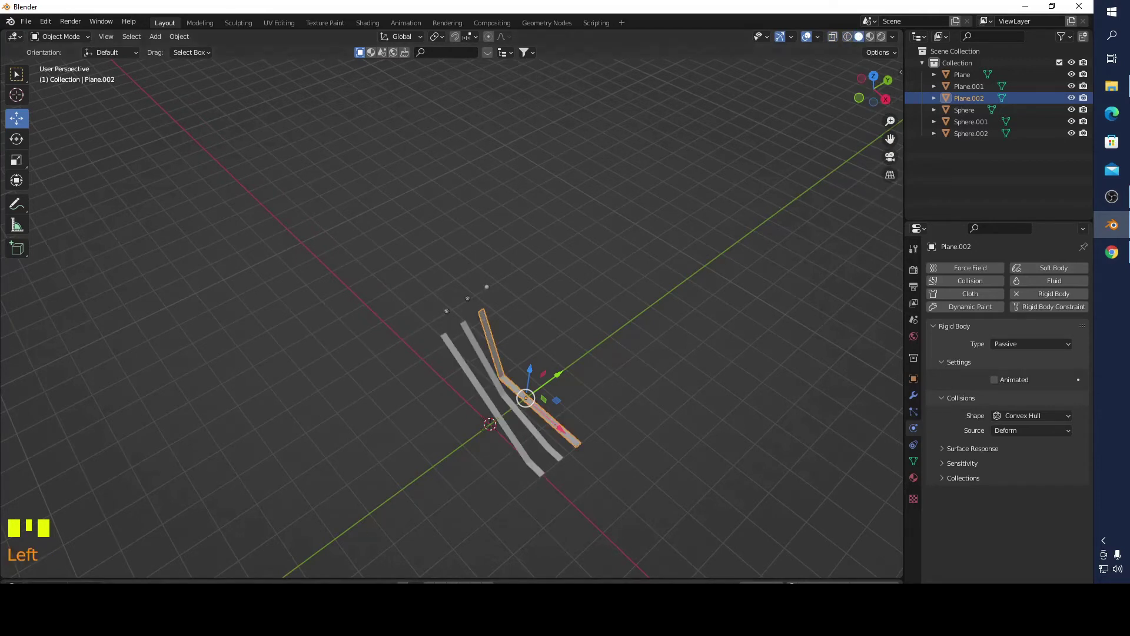
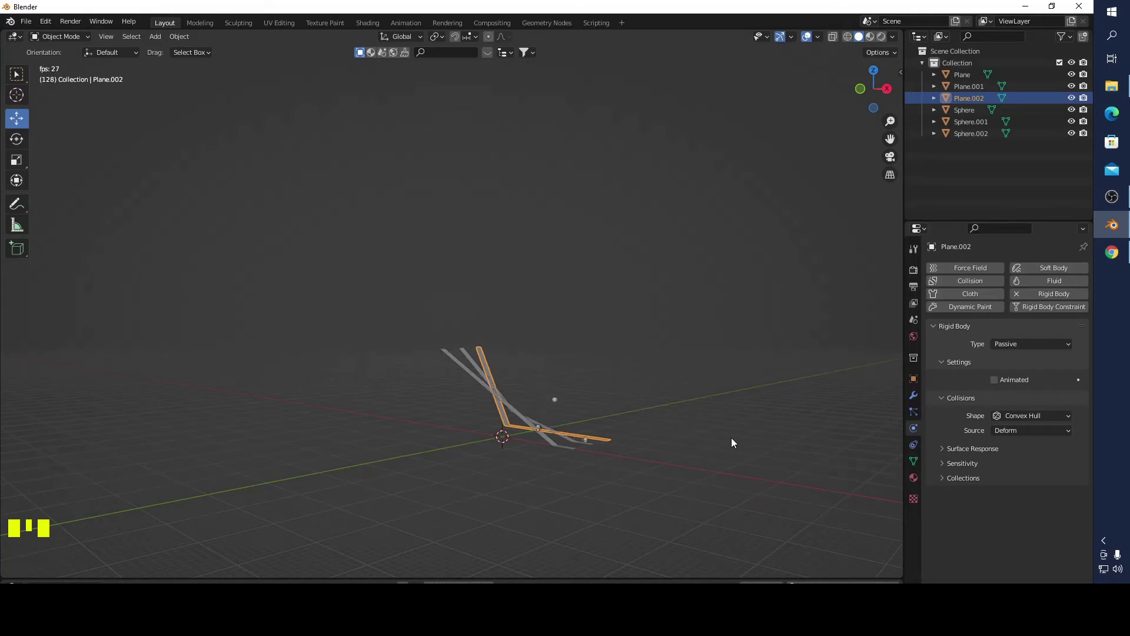
left_click(743, 442)
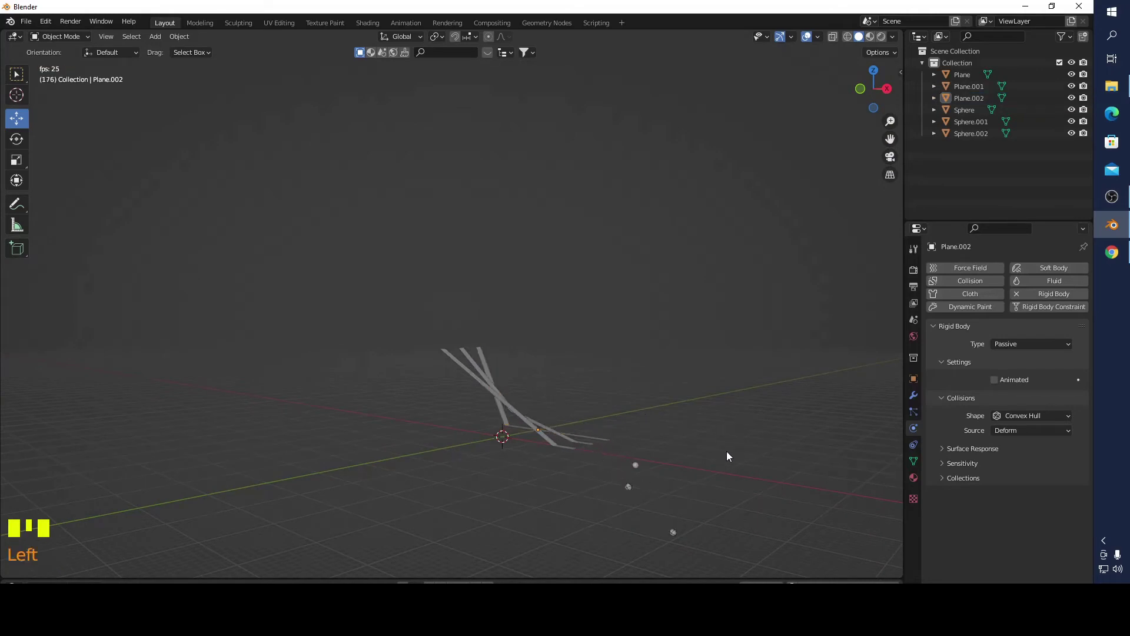
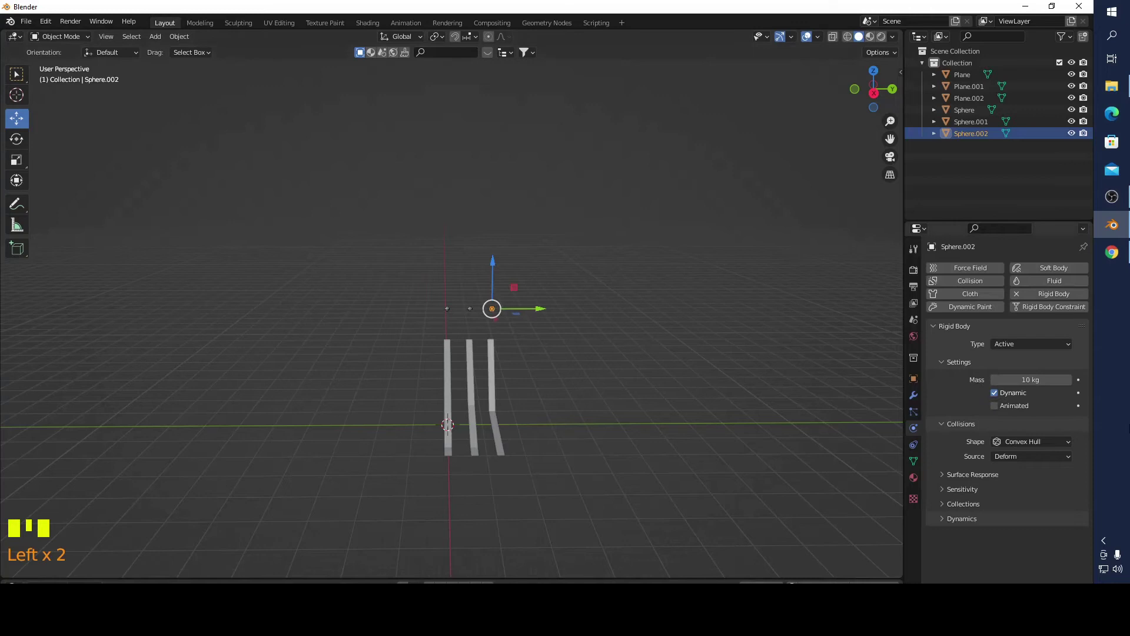
- Set the third ball's rigid body collision shape to Sphere
left_click_drag(1046, 446, 759, 400)
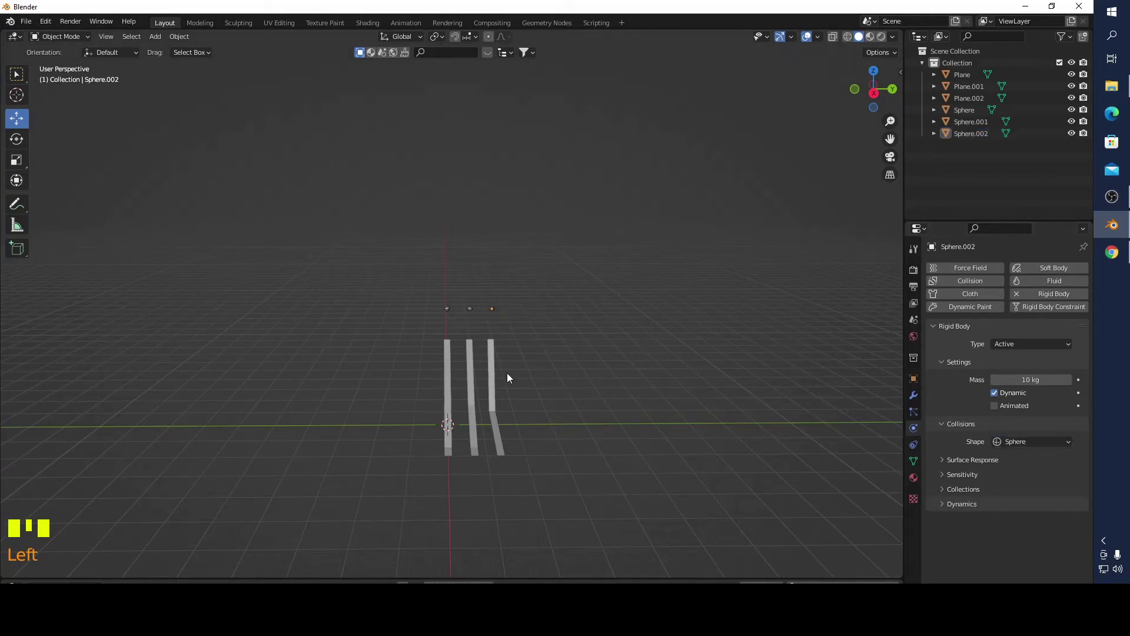
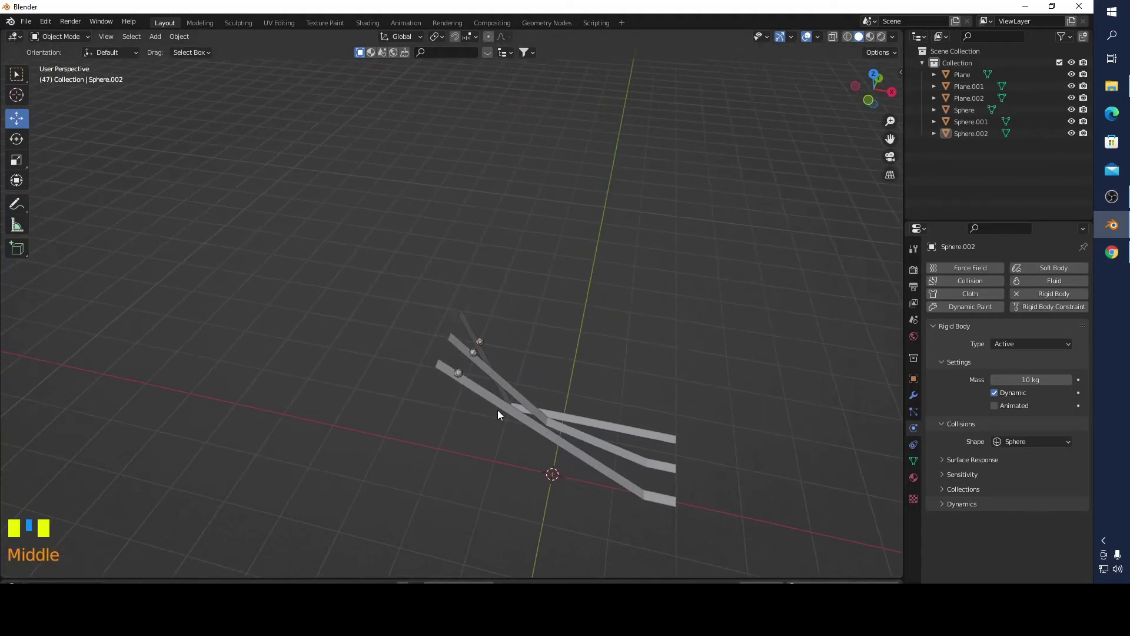
scroll("up", 3)
left_click_drag(704, 388, 617, 387)
left_click(617, 388)
scroll("down", 3)
- Select the first ramp to give it Mesh collision
left_click_drag(622, 279, 604, 344)
scroll("down", 3)
left_click_drag(564, 482, 523, 511)
left_click(523, 511)
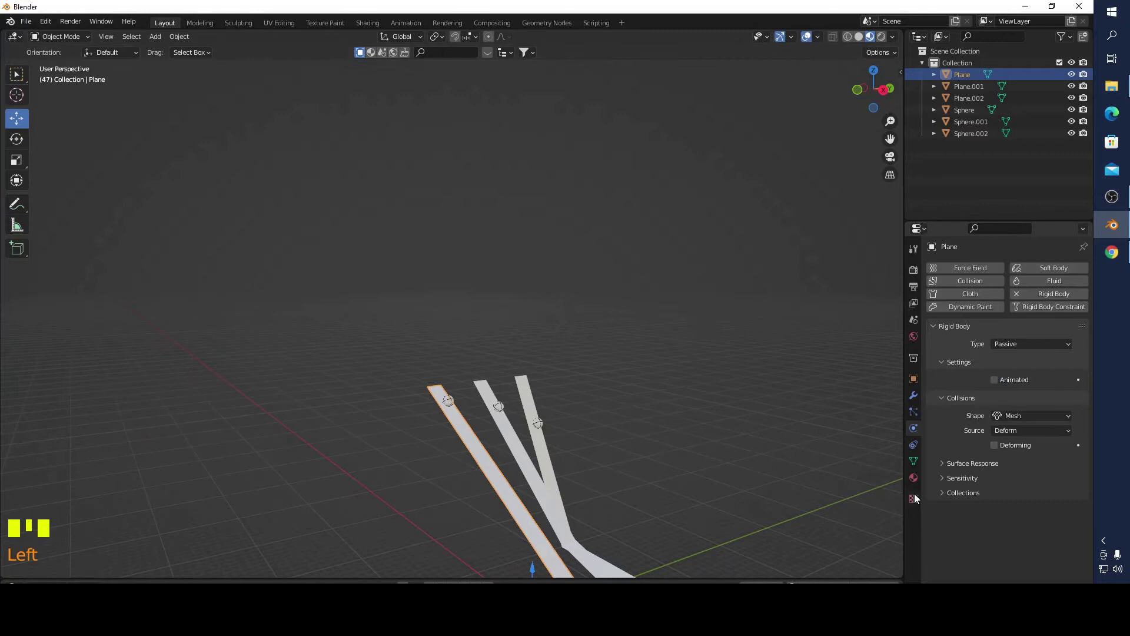
- Give the first ramp a new material with a red base colour
left_click(910, 484)
left_click_drag(1023, 319, 1031, 450)
left_click(1031, 450)
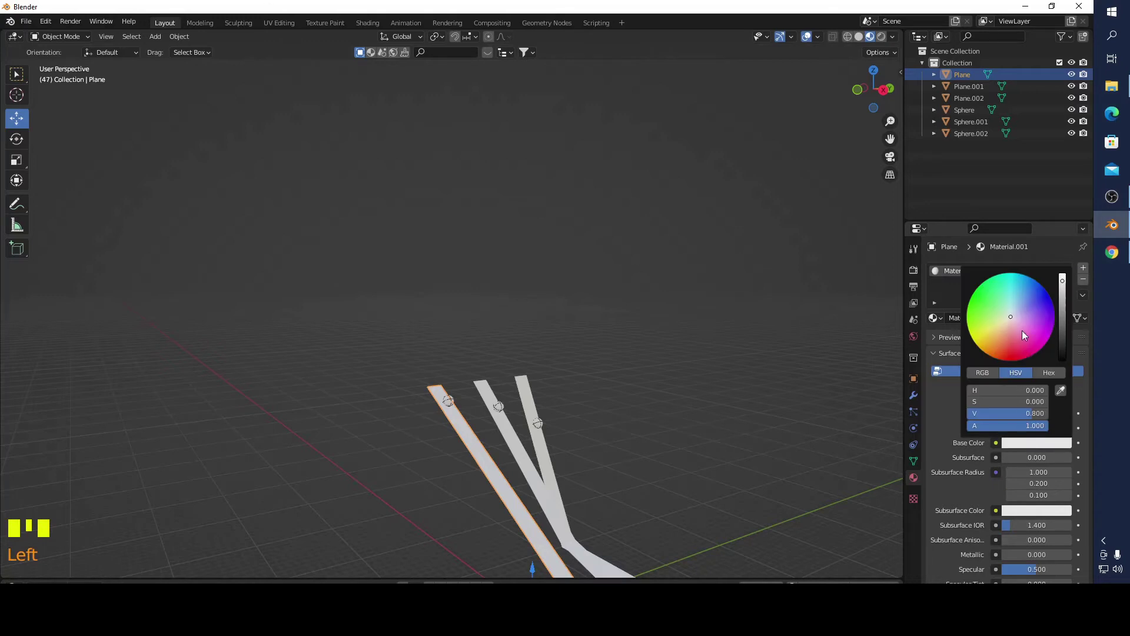
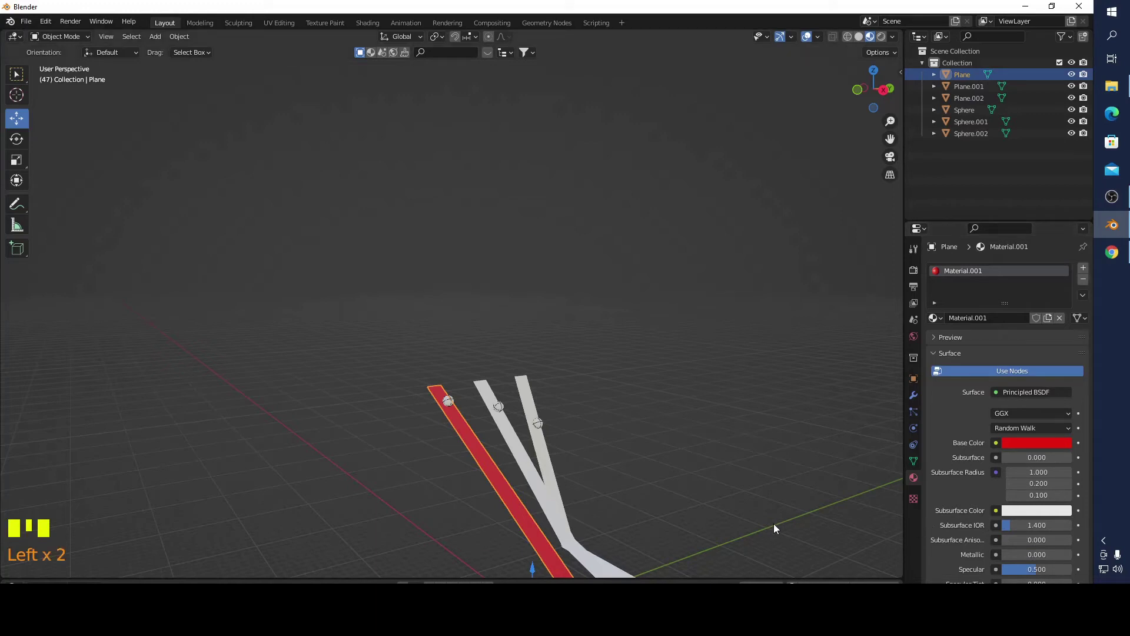
- Give the middle and third ramps new materials coloured green and blue
left_click(577, 435)
left_click(527, 452)
left_click_drag(1029, 321, 1037, 445)
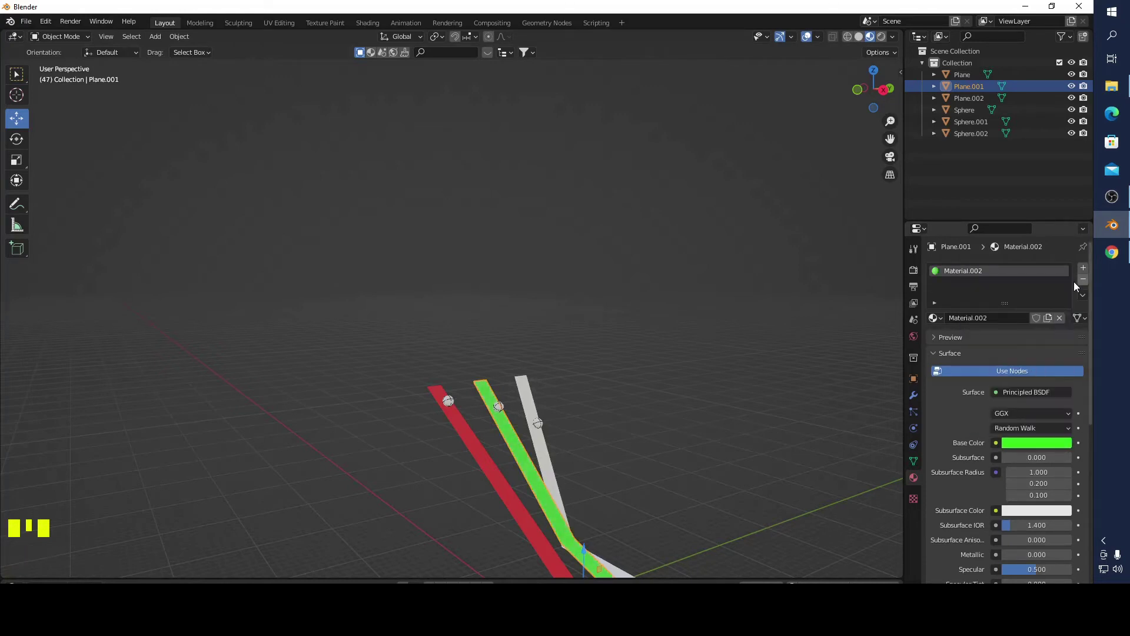
left_click(1047, 446)
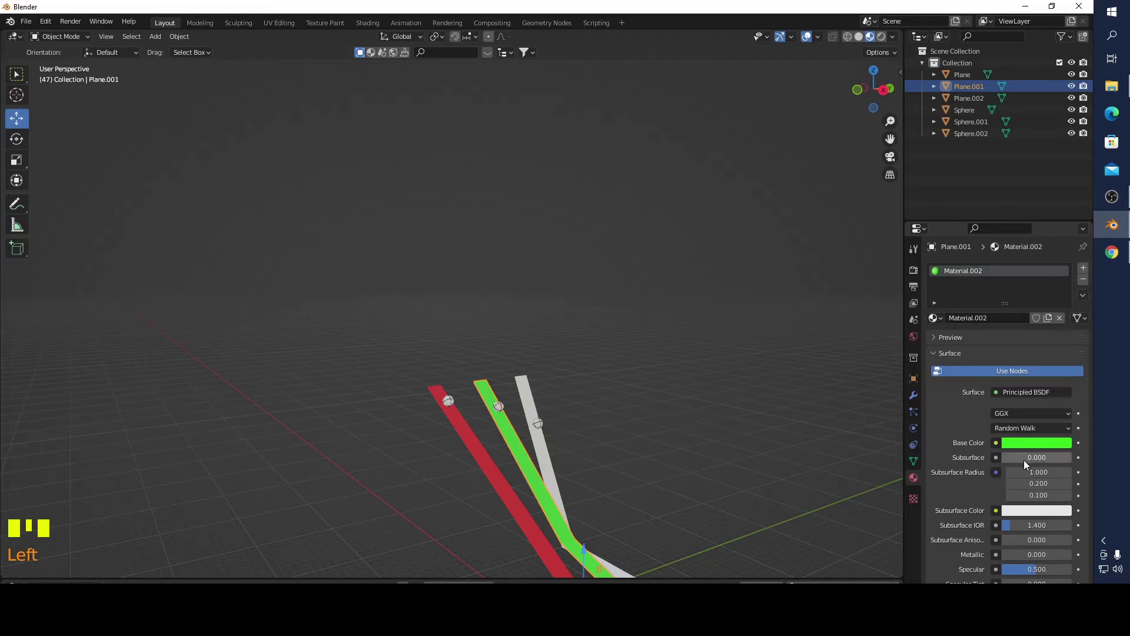
left_click(1030, 448)
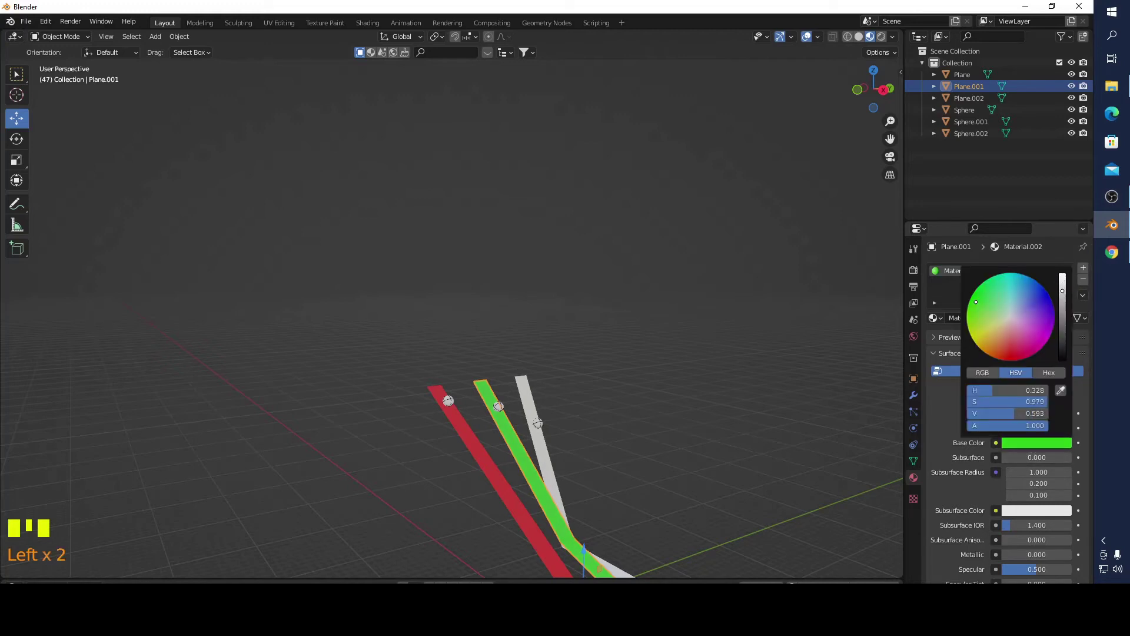
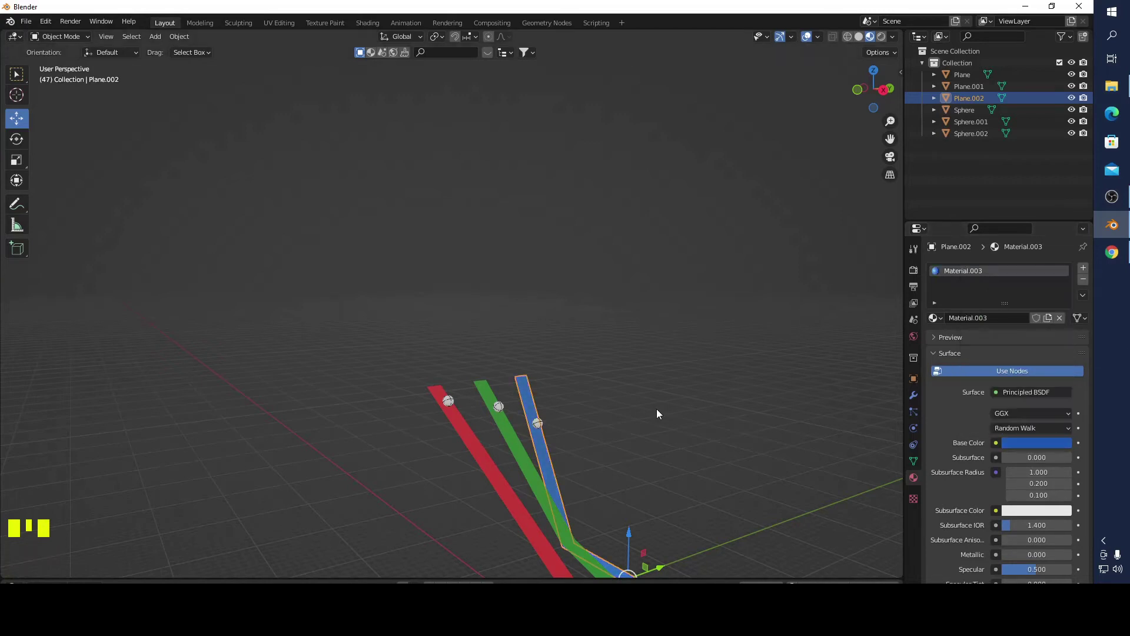
left_click(661, 412)
- Select the first ball to start its material
left_click_drag(667, 431, 610, 405)
scroll("up", 3)
left_click_drag(646, 374, 436, 531)
left_click(436, 531)
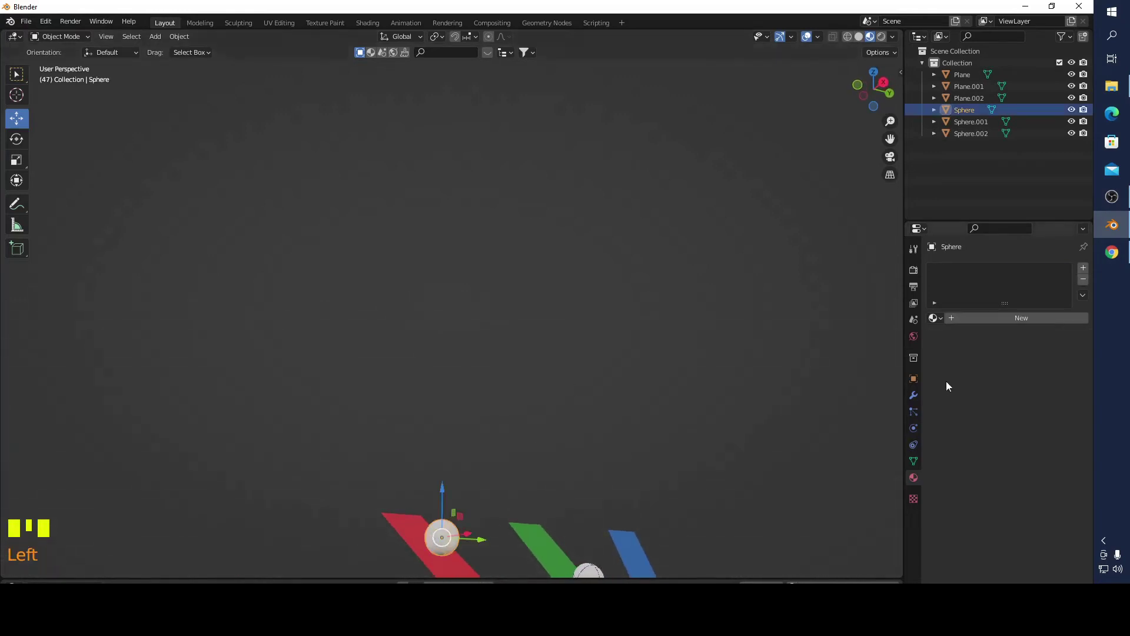
- Make the first ball's 'metal' material Metallic 1.0 with Roughness near 0.1
left_click_drag(1046, 322, 652, 394)
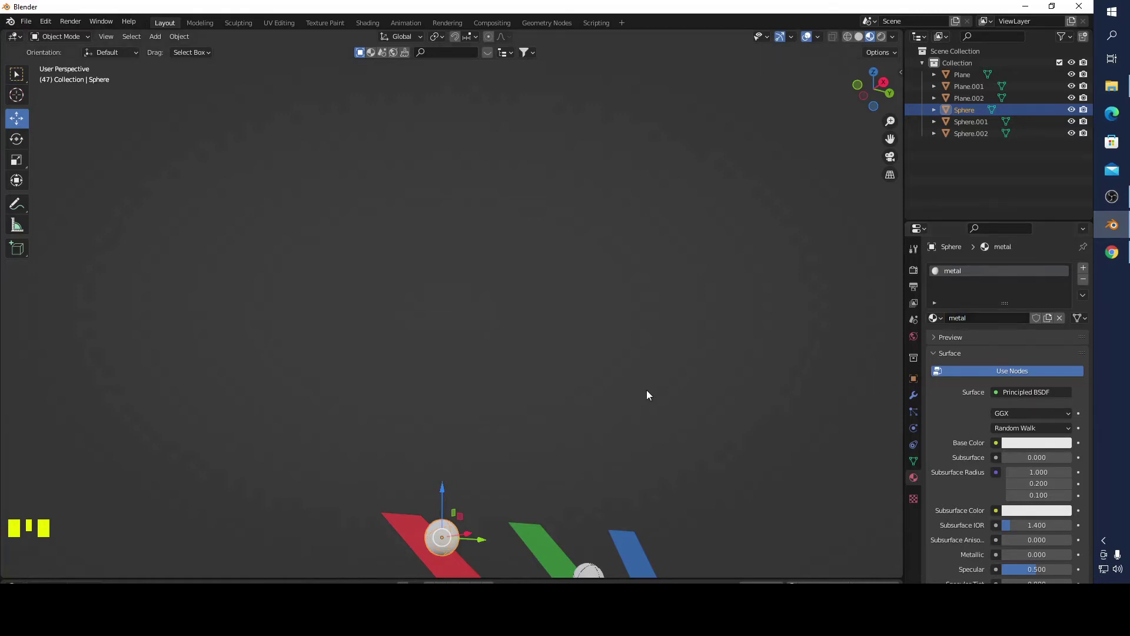
scroll("down", 3)
left_click_drag(614, 418, 984, 450)
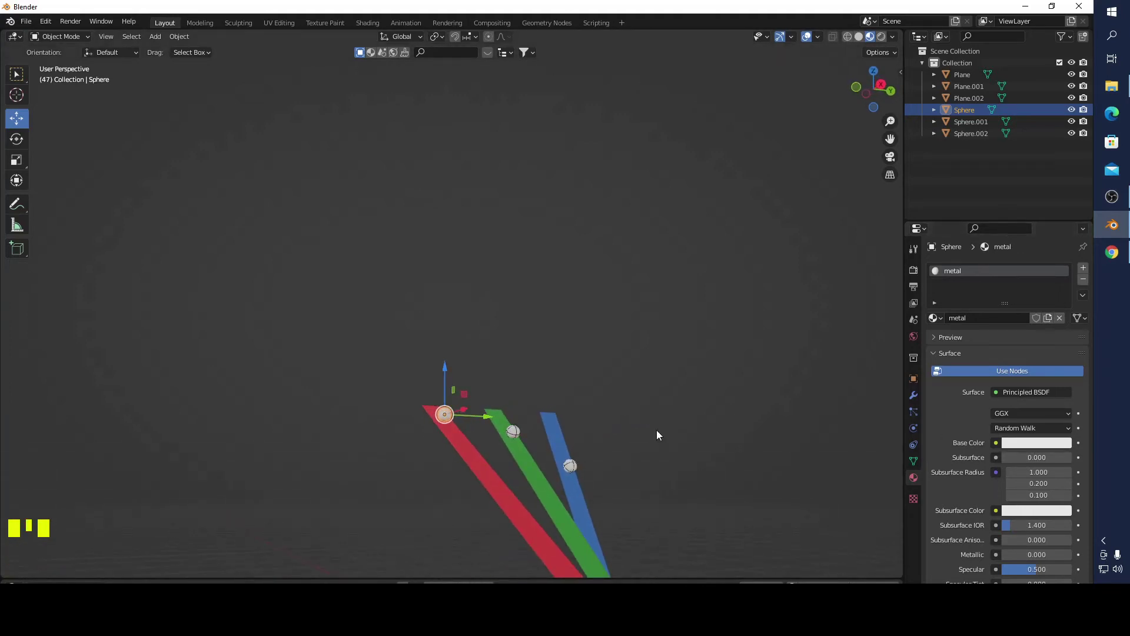
scroll("up", 3)
left_click_drag(586, 416, 1038, 445)
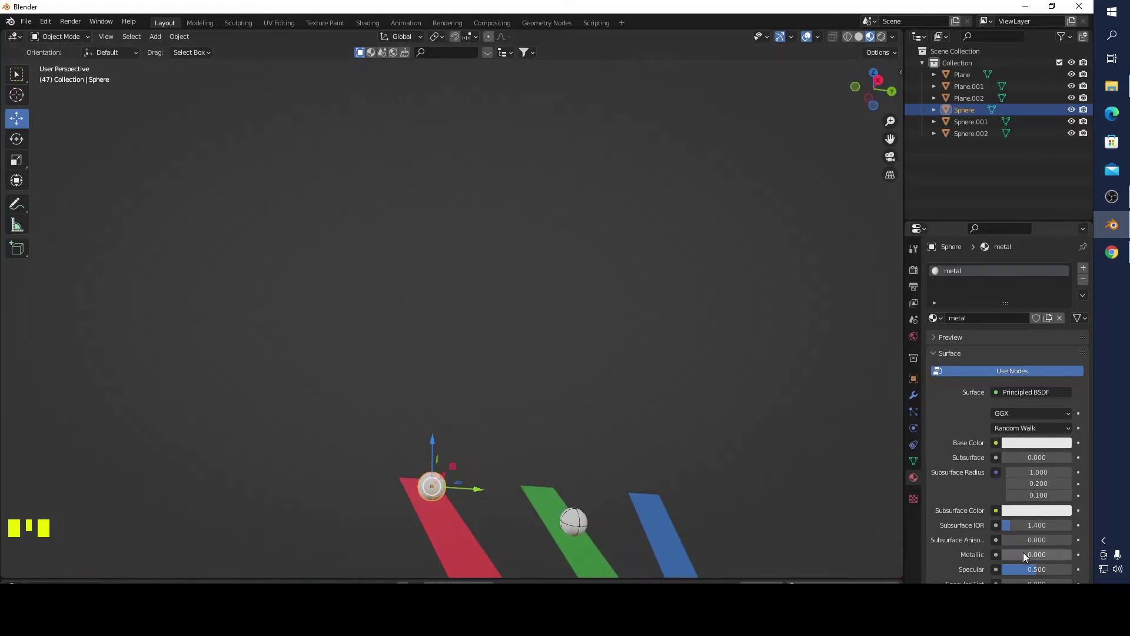
left_click_drag(1019, 555, 950, 541)
scroll("down", 3)
left_click_drag(1042, 557, 618, 448)
left_click(671, 362)
- Select the other two balls and link the metal material to them with Ctrl+L
left_click_drag(421, 410, 885, 39)
left_click(885, 39)
left_click_drag(488, 394, 470, 295)
left_click(877, 37)
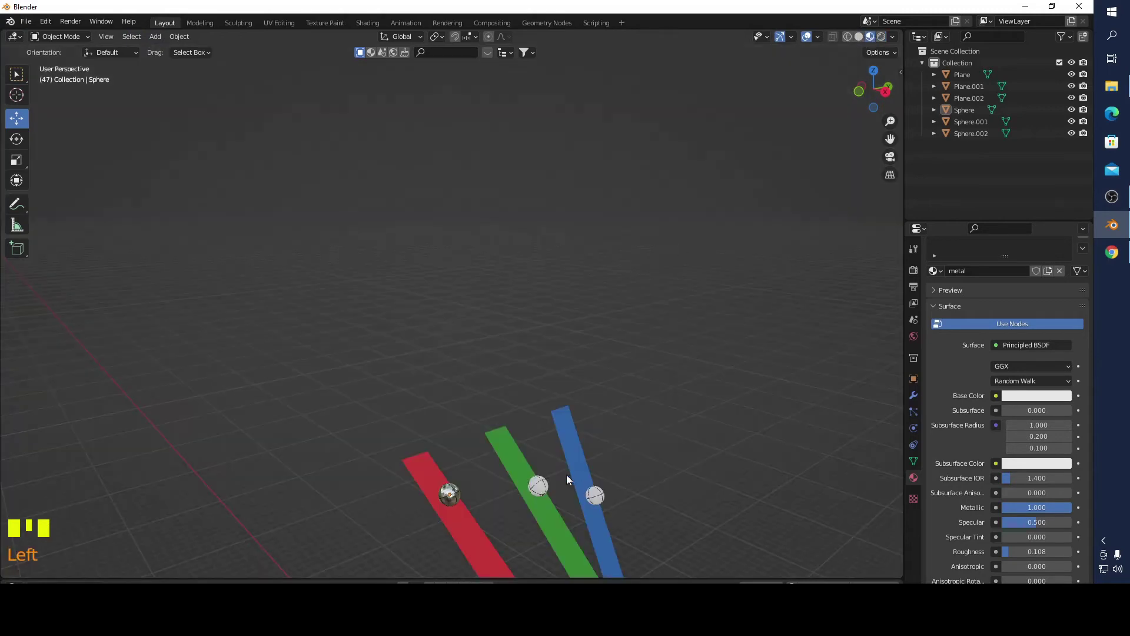
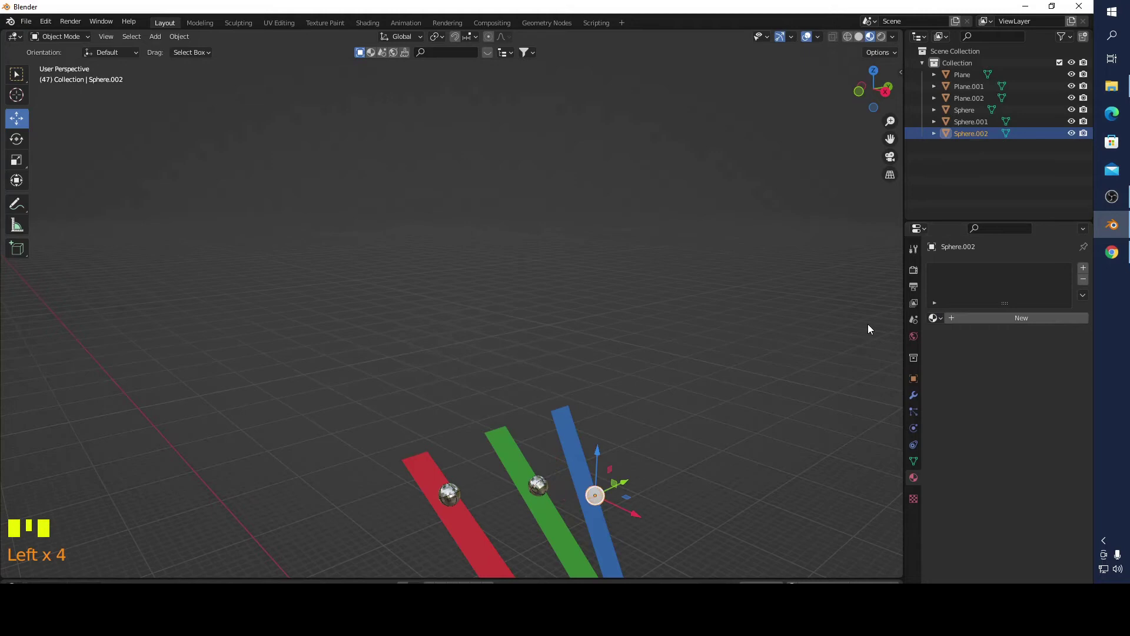
left_click_drag(941, 322, 615, 349)
left_click_drag(616, 349, 158, 43)
key("Tab")
scroll("down", 3)
key("Tab")
left_click(475, 212)
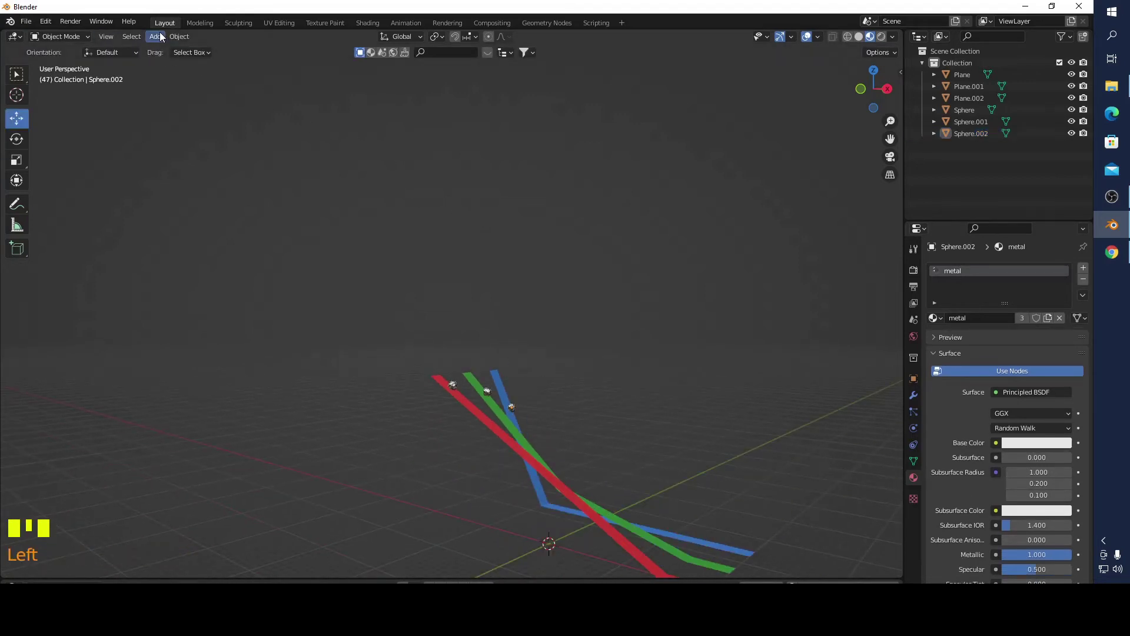
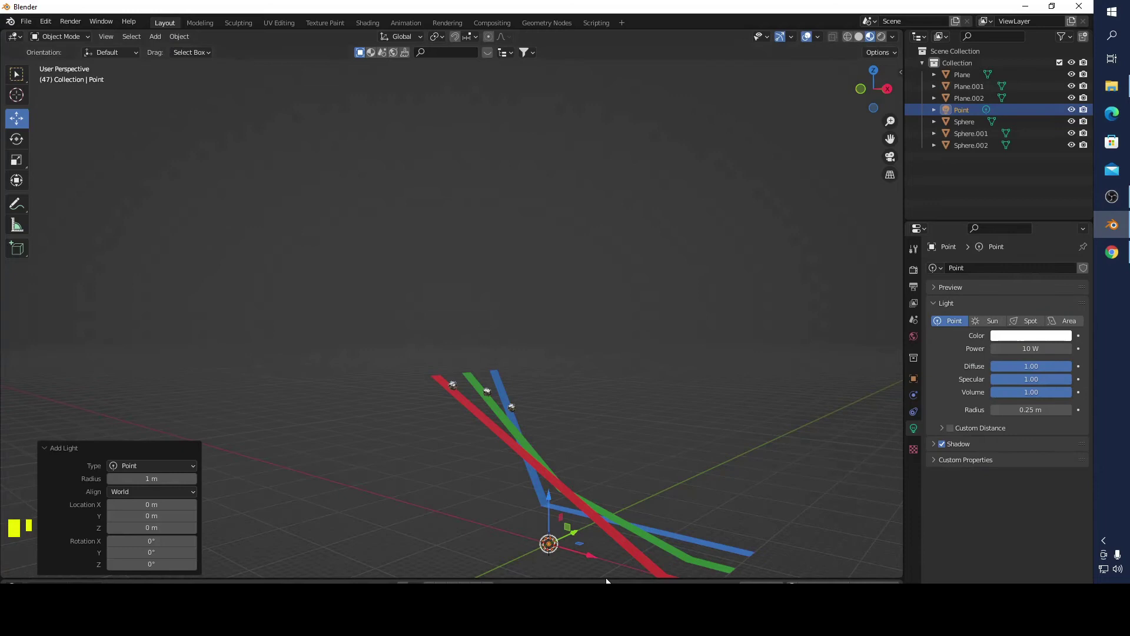
- Raise the new point light high above the ramps at 5000 W power
left_click(555, 501)
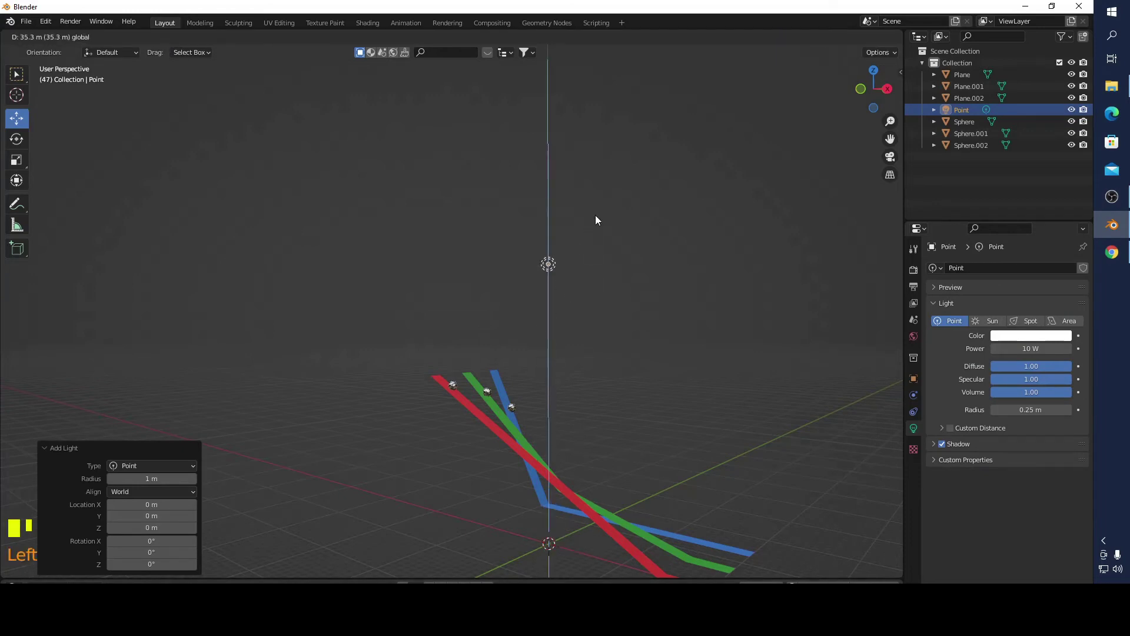
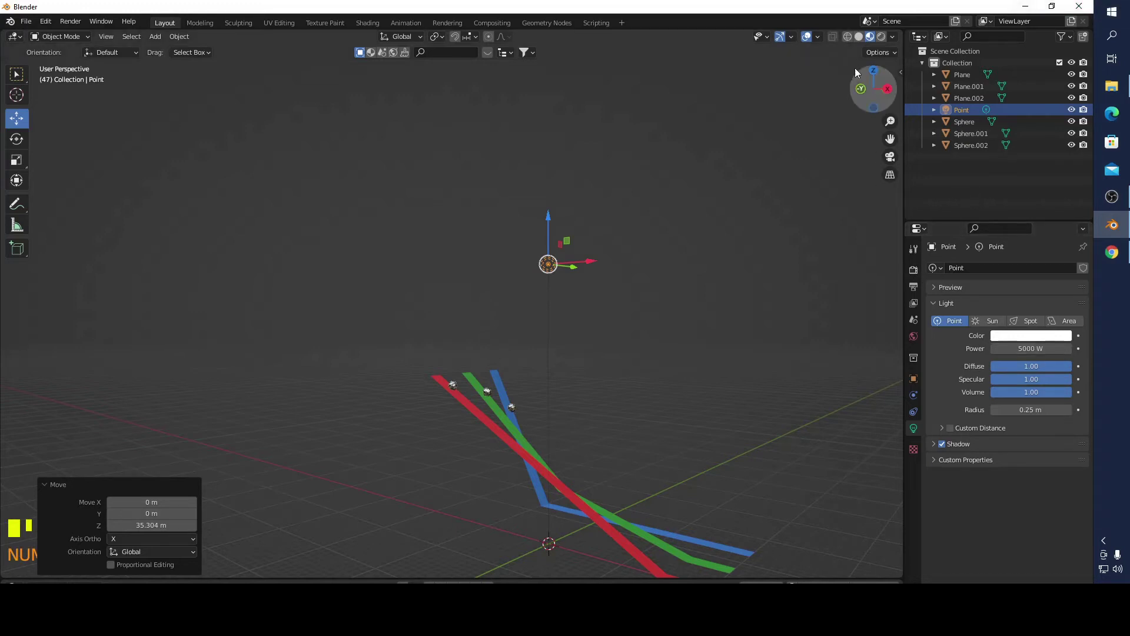
left_click(889, 40)
left_click_drag(609, 319, 568, 339)
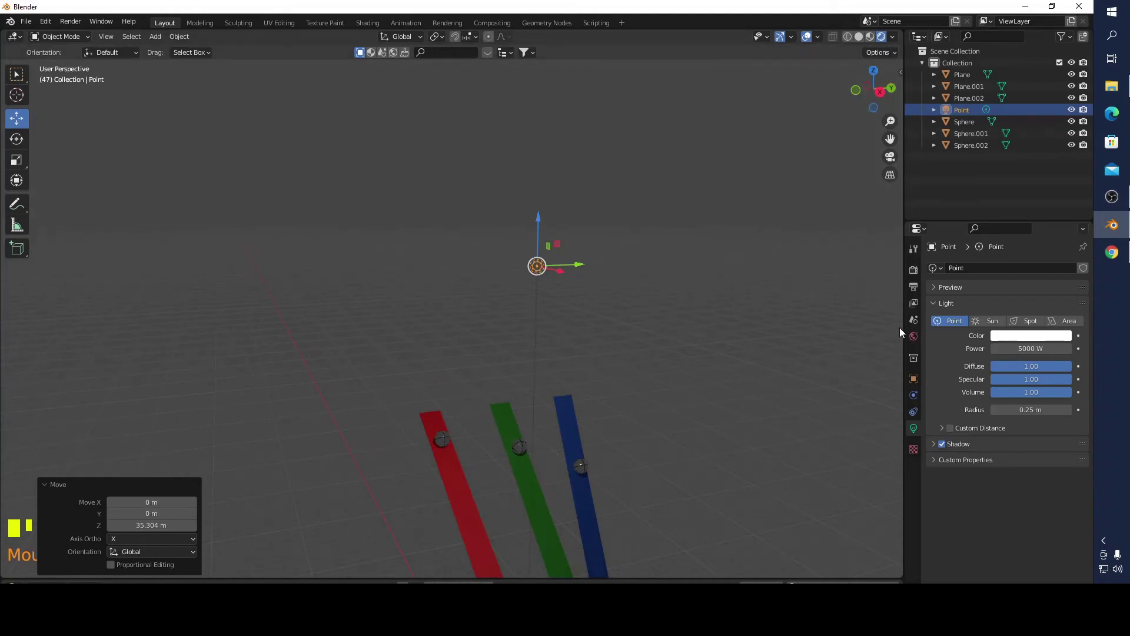
left_click(915, 252)
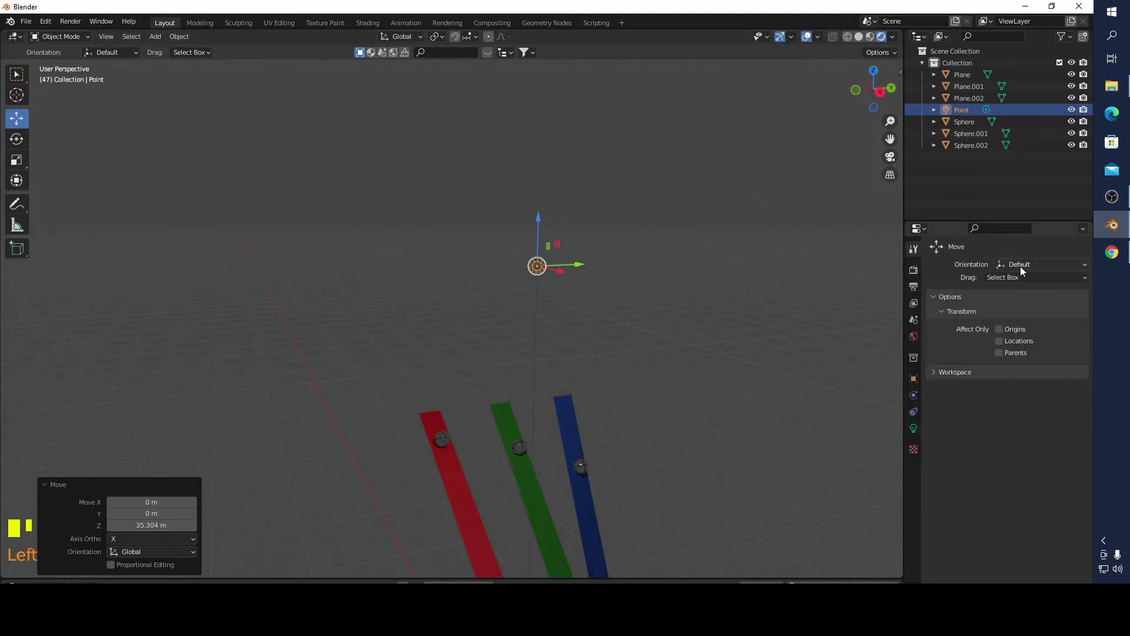
- Switch the render engine to Cycles with rendered viewport preview
left_click(918, 274)
left_click_drag(1006, 271, 608, 327)
left_click_drag(608, 328, 486, 387)
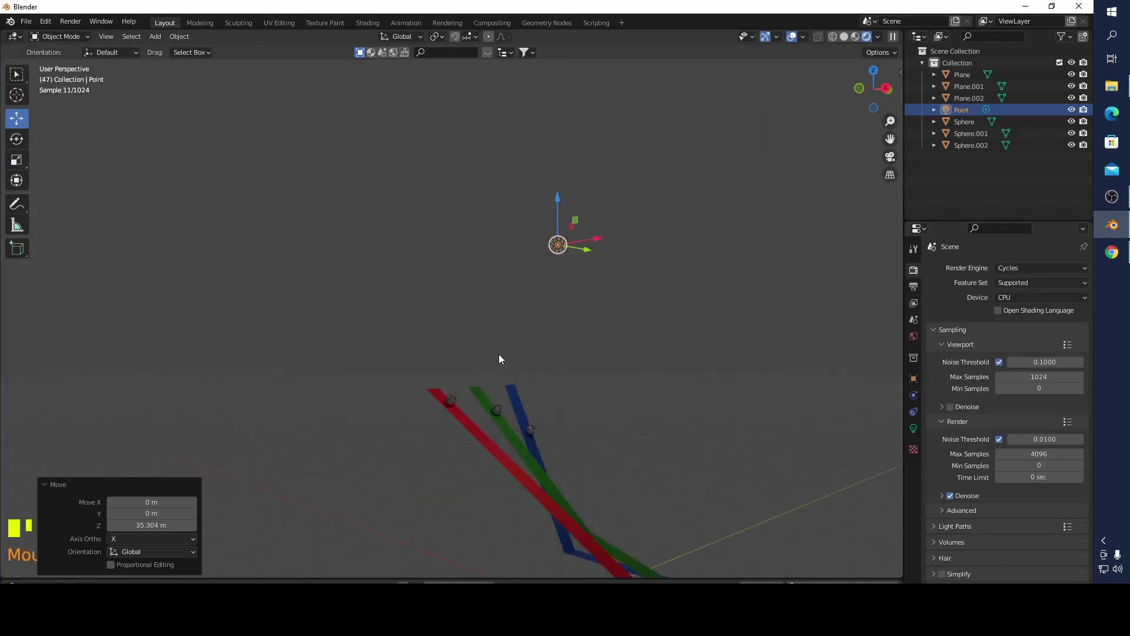
left_click(920, 429)
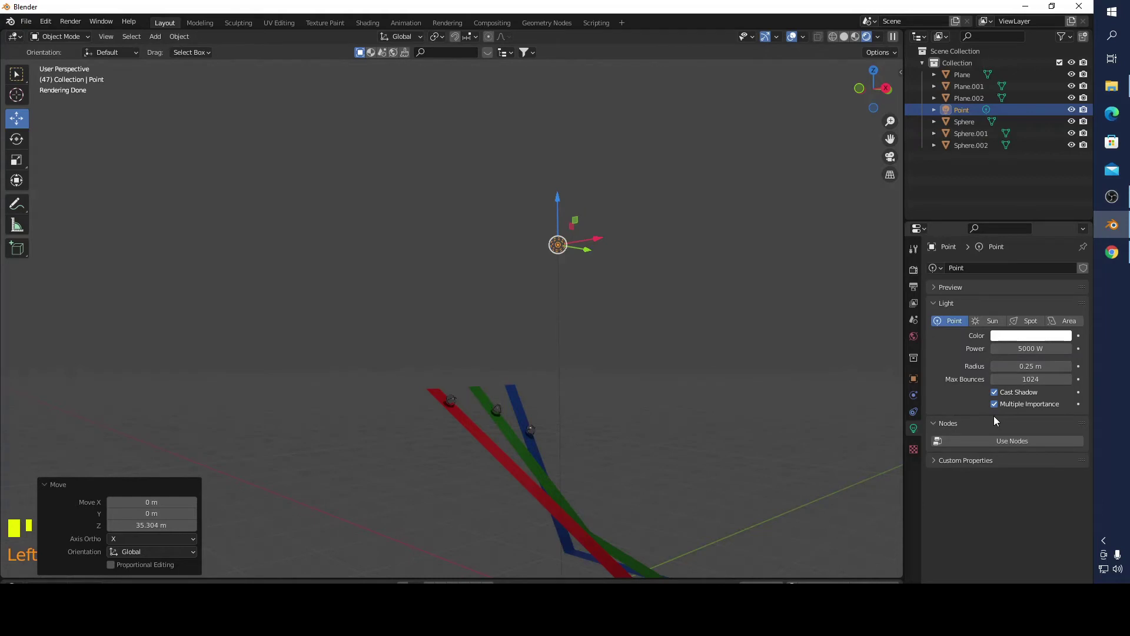
- Set the sun lamp Strength to 5 and play the lit simulation
left_click_drag(1003, 364, 495, 404)
left_click_drag(495, 403, 713, 502)
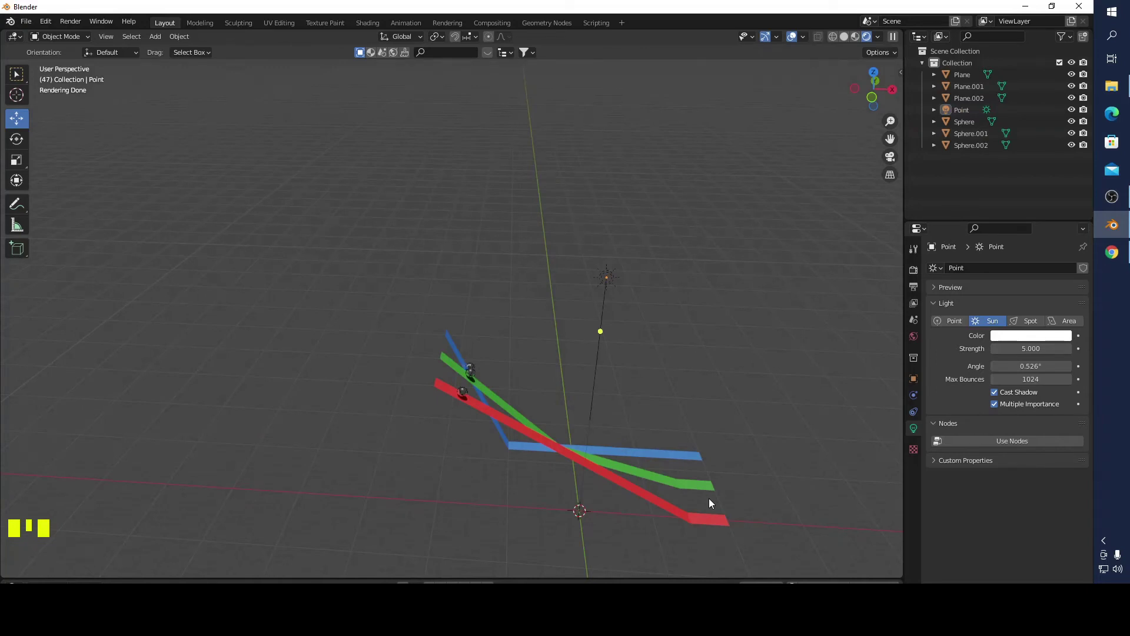
left_click_drag(713, 502, 668, 544)
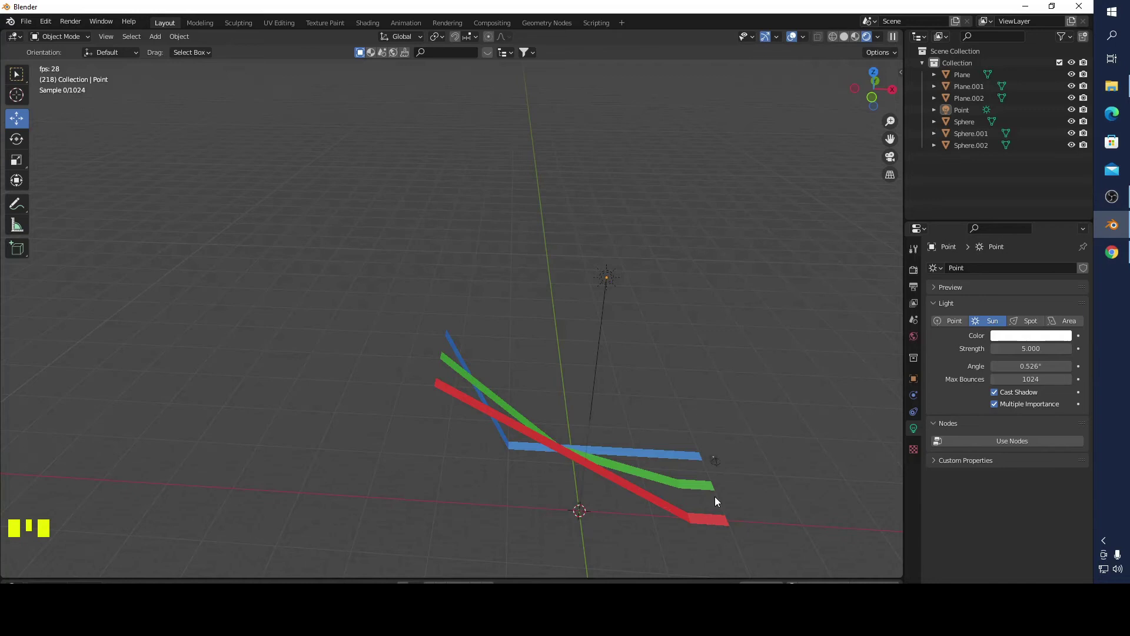
- Add a new plane (Plane.003) and begin rotating it
left_click_drag(239, 55, 108, 525)
left_click_drag(118, 529, 600, 416)
left_click_drag(600, 416, 558, 346)
- Scale the plane into a long thin strip and stand it upright
key("s")
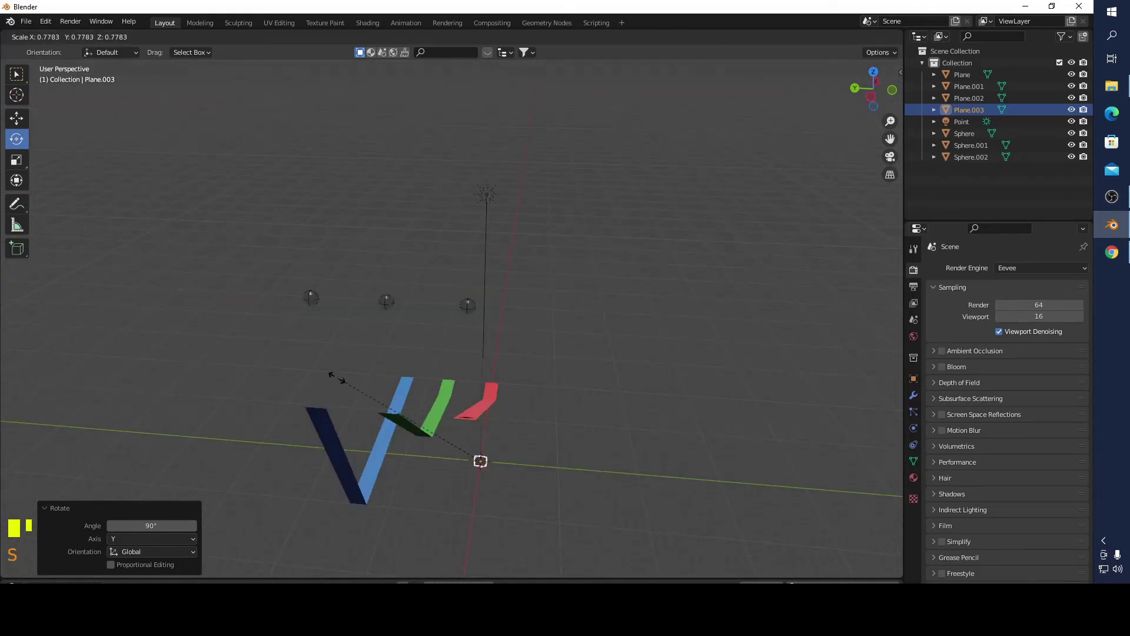
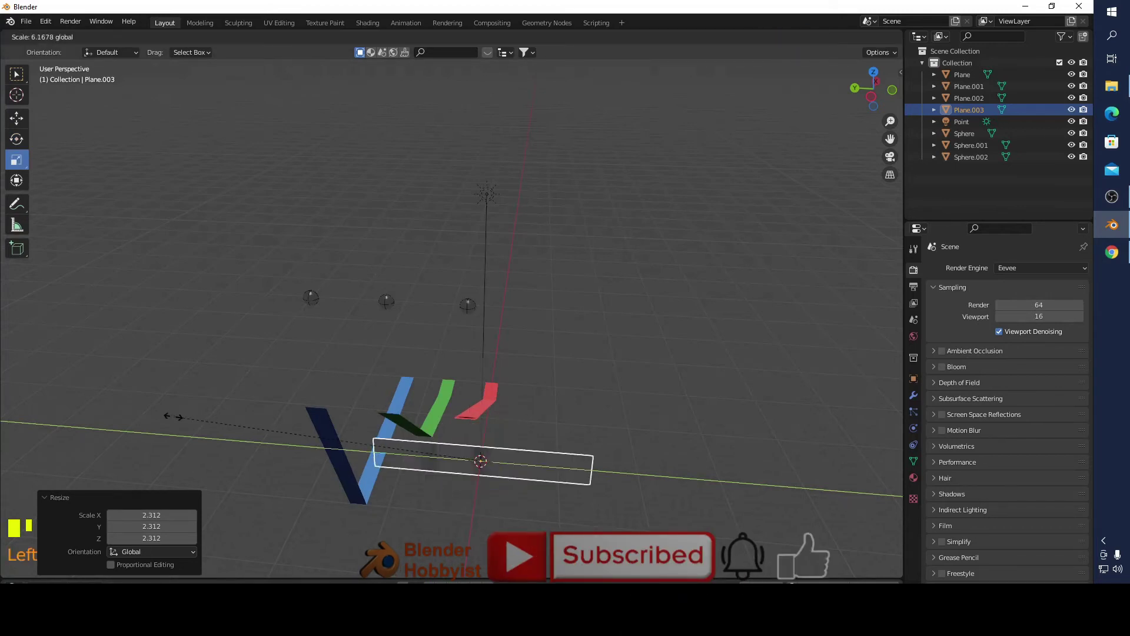
left_click_drag(552, 450, 644, 417)
left_click_drag(639, 420, 27, 126)
left_click_drag(27, 126, 595, 426)
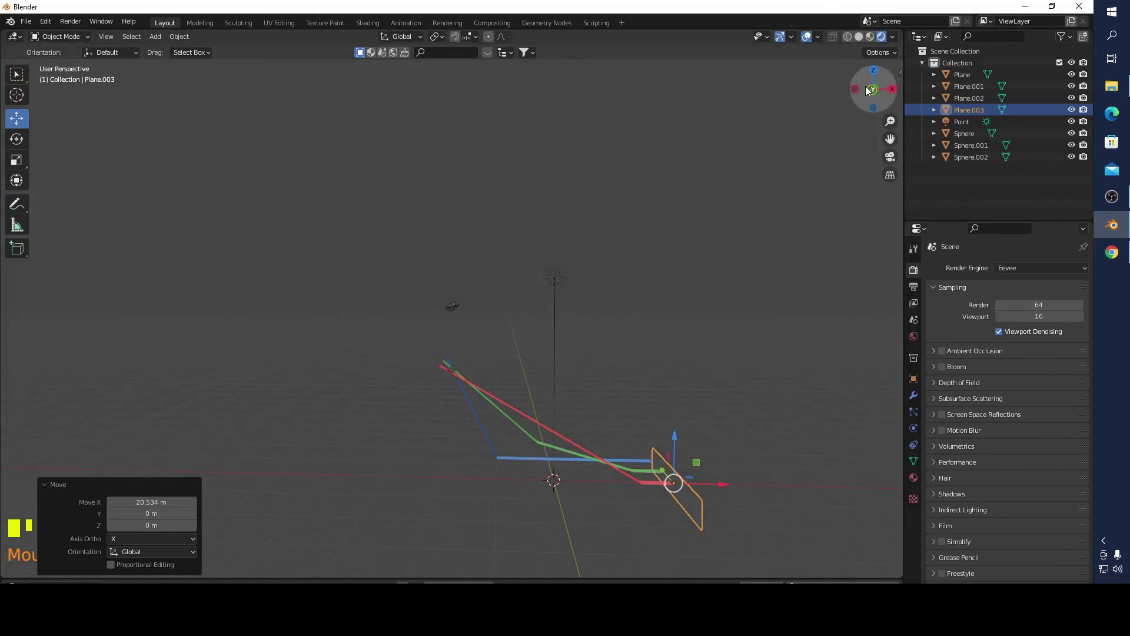
- In top view, move the upright strip across the ends of the three ramps
left_click(875, 90)
left_click(718, 480)
left_click_drag(590, 525, 553, 499)
left_click(554, 498)
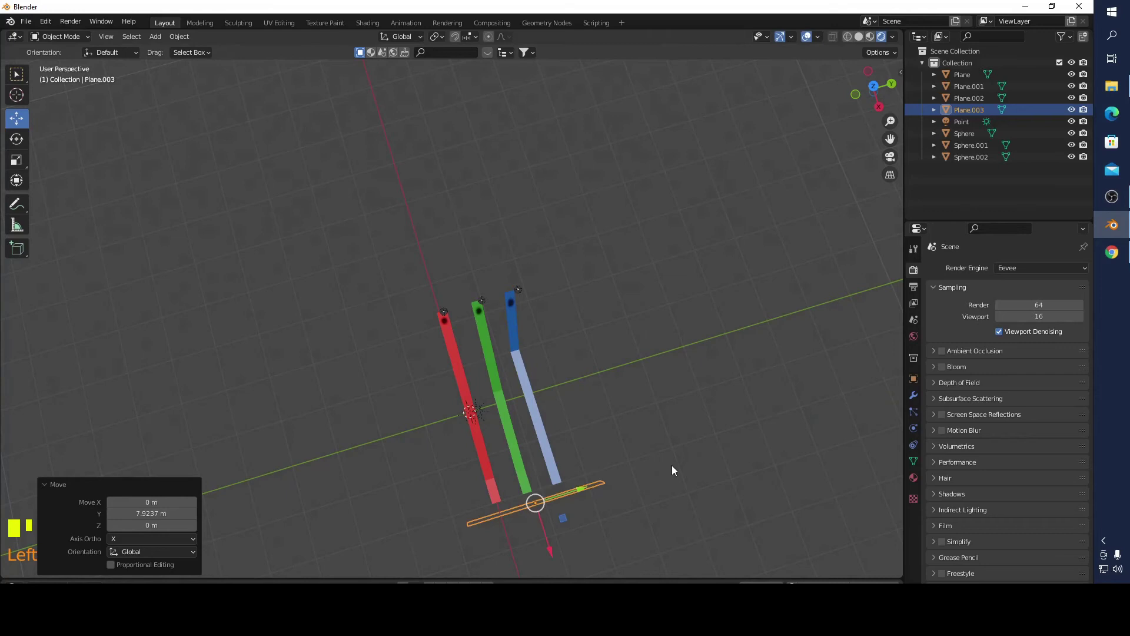
- Orbit the view to check the strip standing at the ramp ends
left_click_drag(768, 439, 769, 353)
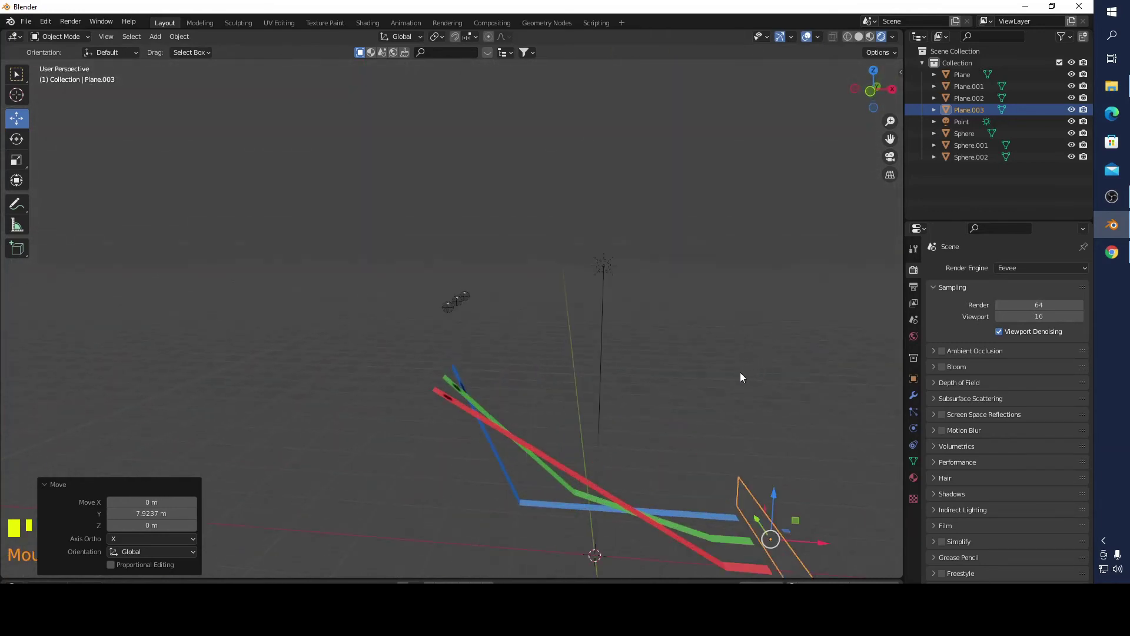
left_click_drag(696, 326, 738, 466)
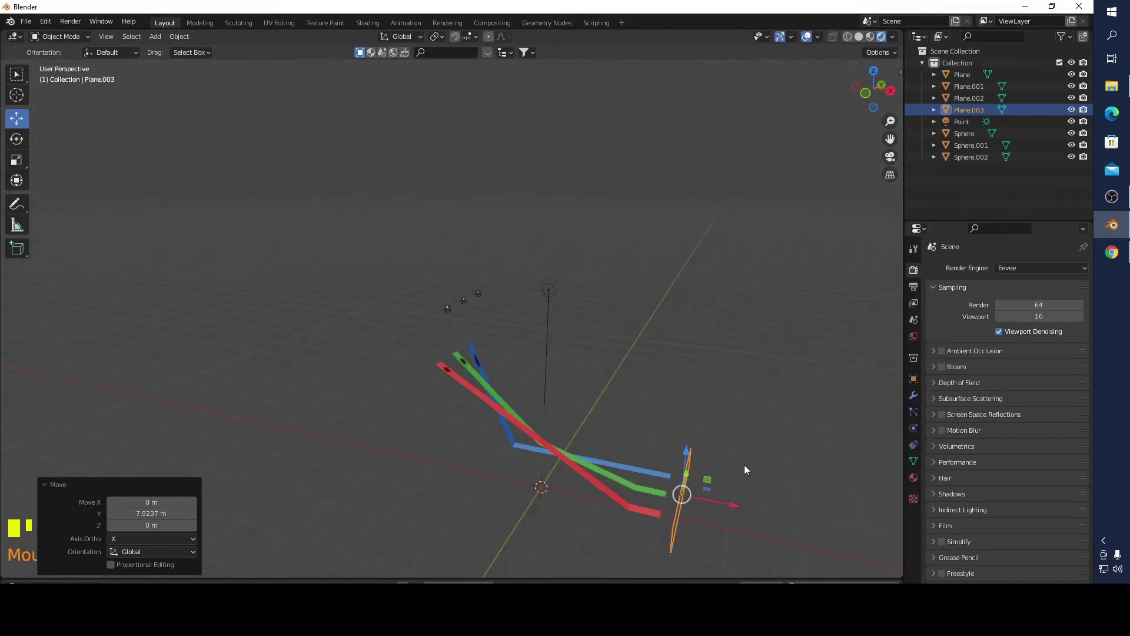
left_click_drag(770, 411, 687, 383)
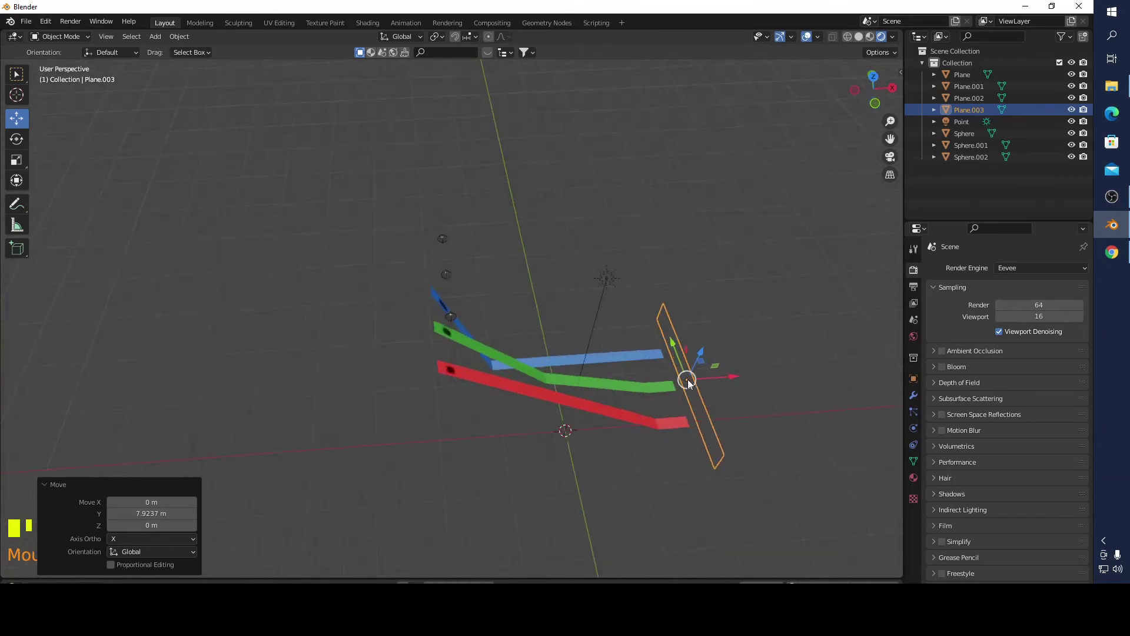
left_click_drag(578, 313, 227, 151)
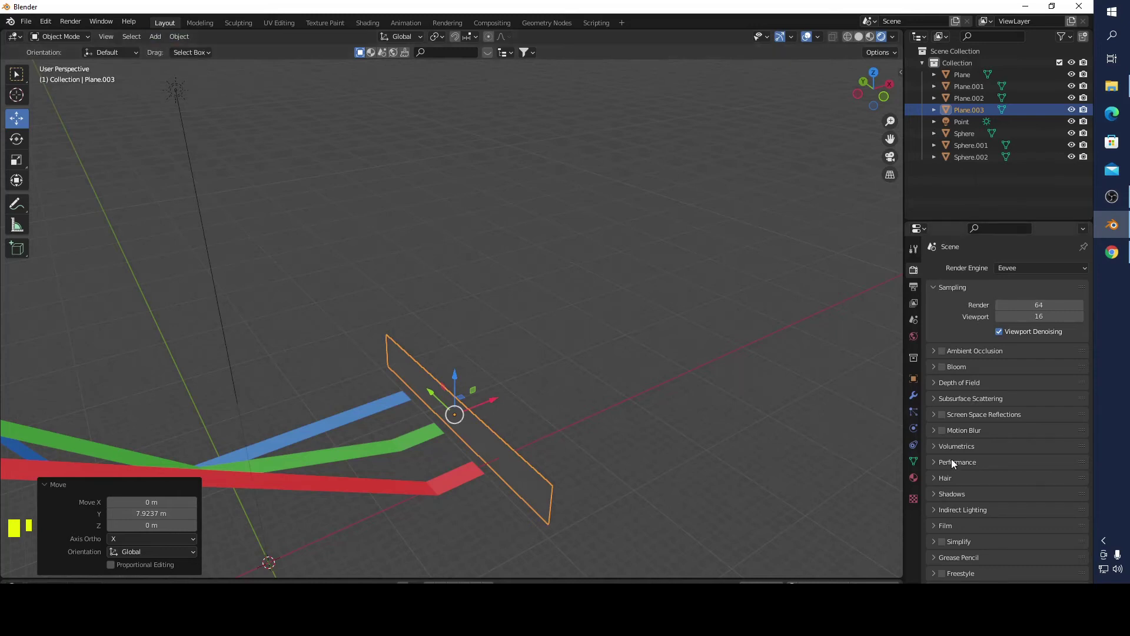
- Give the curtain plane a new yellow material with Roughness 0.85
left_click(917, 482)
left_click_drag(1060, 322, 1042, 448)
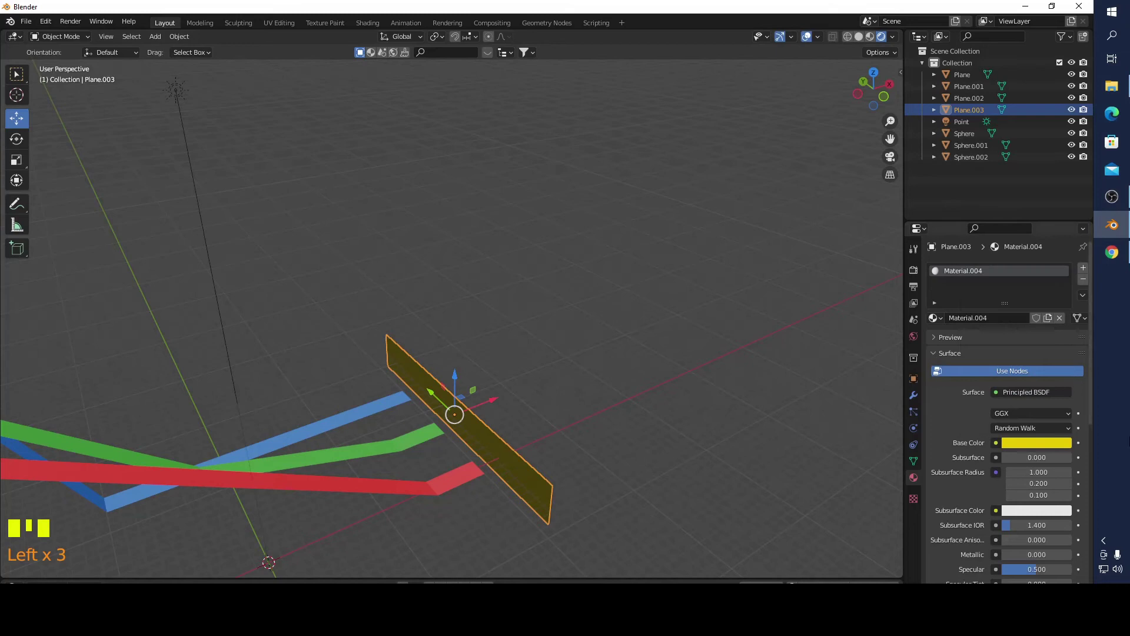
scroll("down", 3)
left_click_drag(1036, 483, 1029, 324)
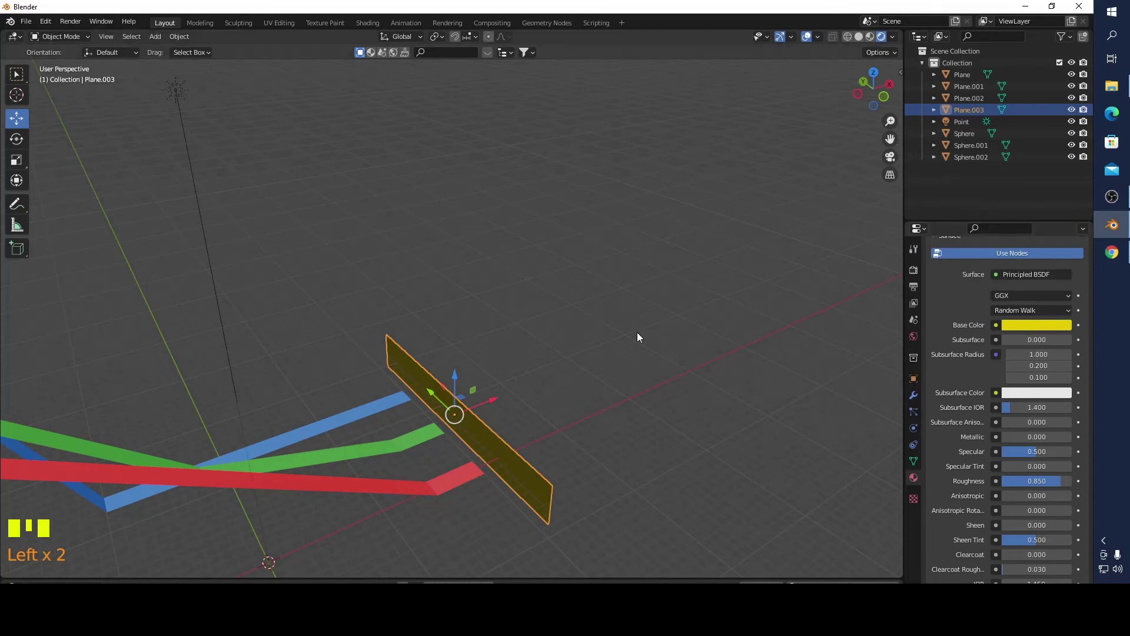
- Scale the curtain about 2.56 times taller and shift it 2 m past the ramp ends
left_click_drag(608, 338, 567, 383)
scroll("down", 3)
left_click_drag(26, 165, 446, 336)
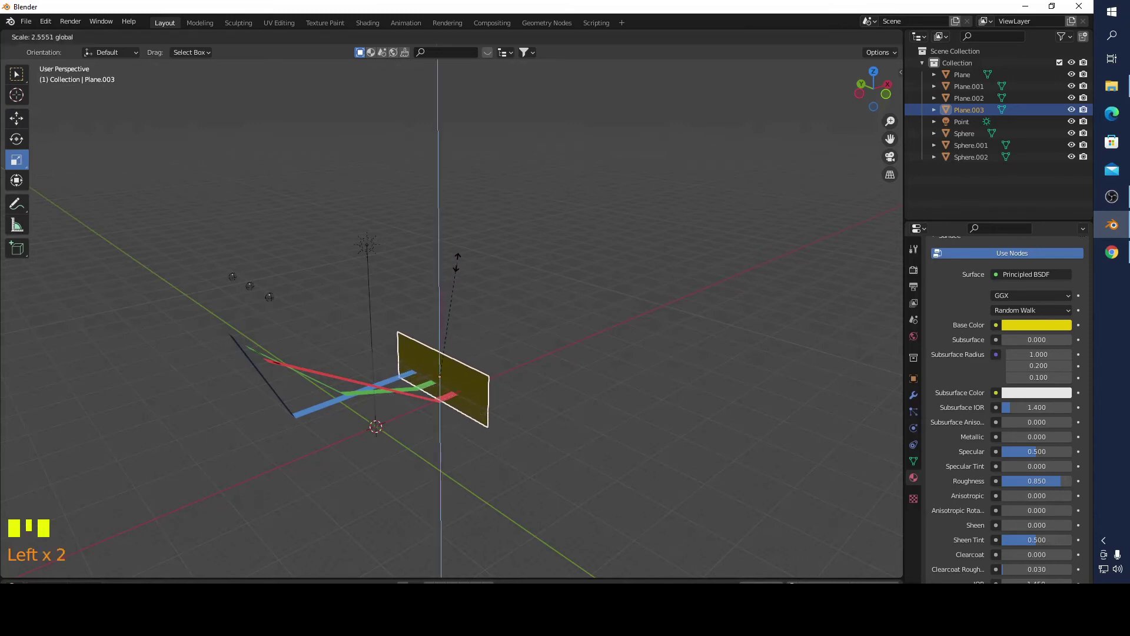
left_click_drag(526, 391, 20, 126)
left_click_drag(20, 126, 543, 385)
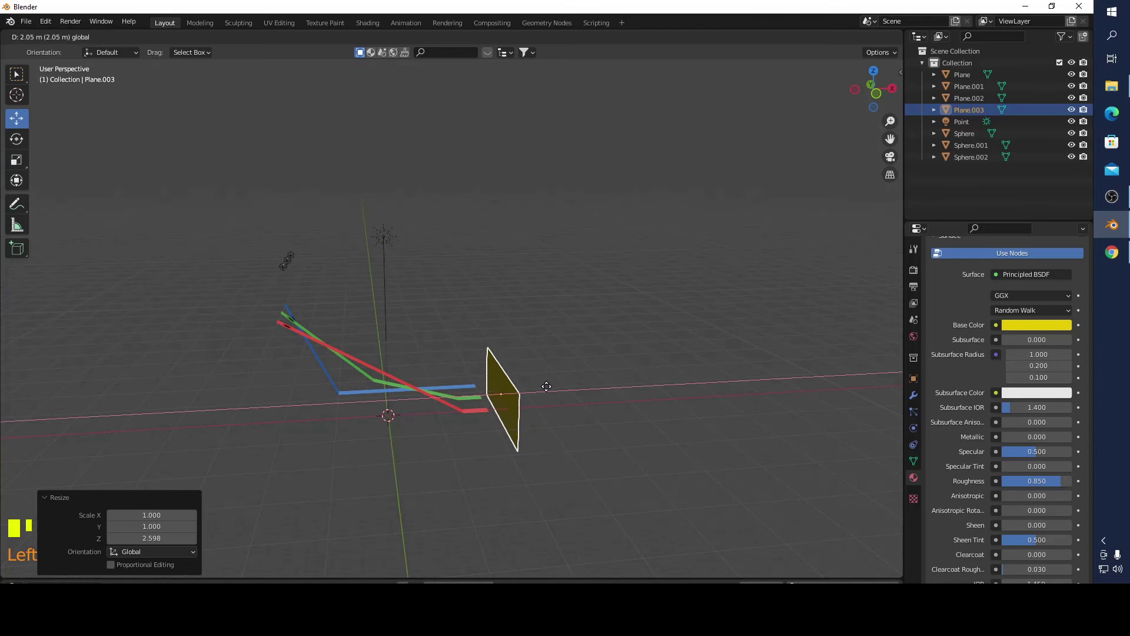
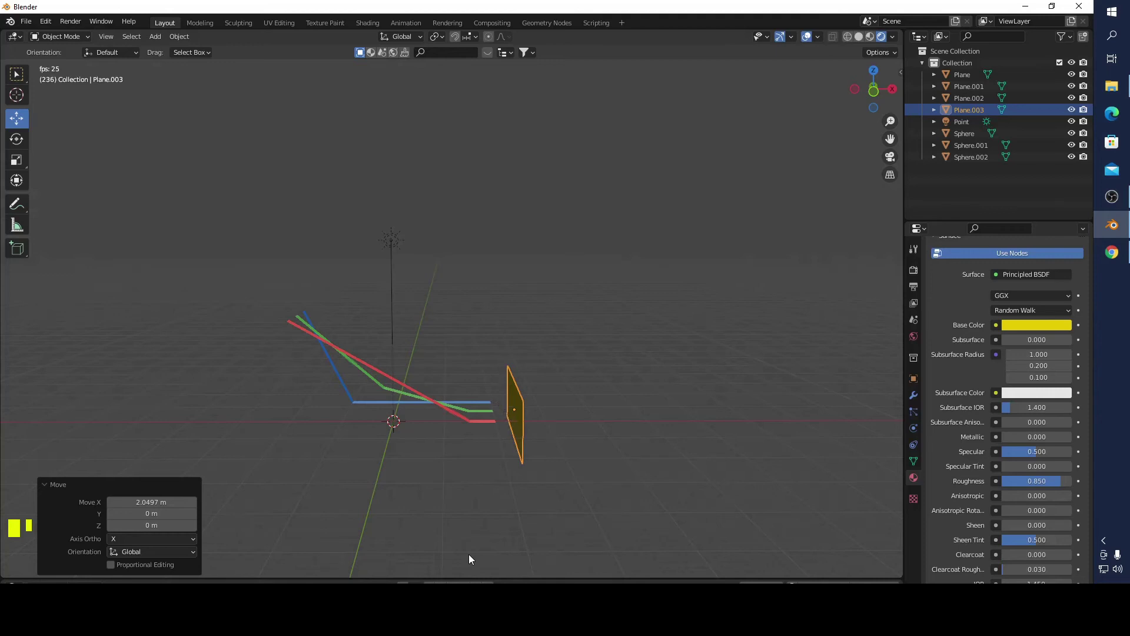
- Restart the simulation so the balls roll toward the yellow curtain
left_click(520, 418)
left_click(523, 416)
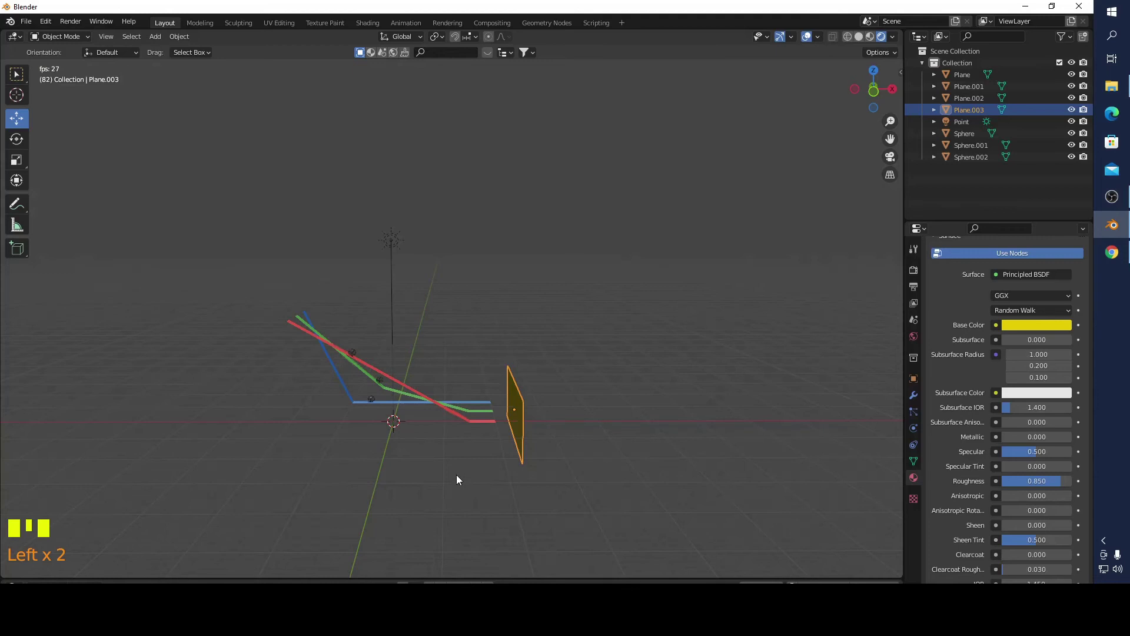
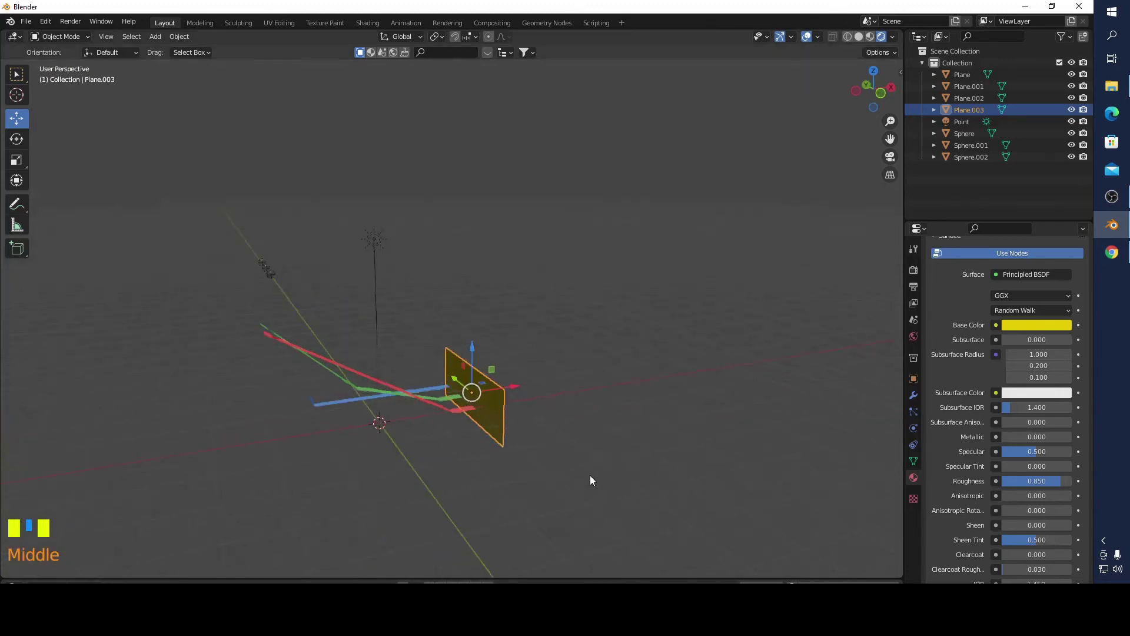
- Subdivide the yellow curtain plane's mesh into a finer grid in Edit Mode
scroll("up", 3)
scroll("up", 3)
key("Tab")
left_click_drag(511, 508, 503, 369)
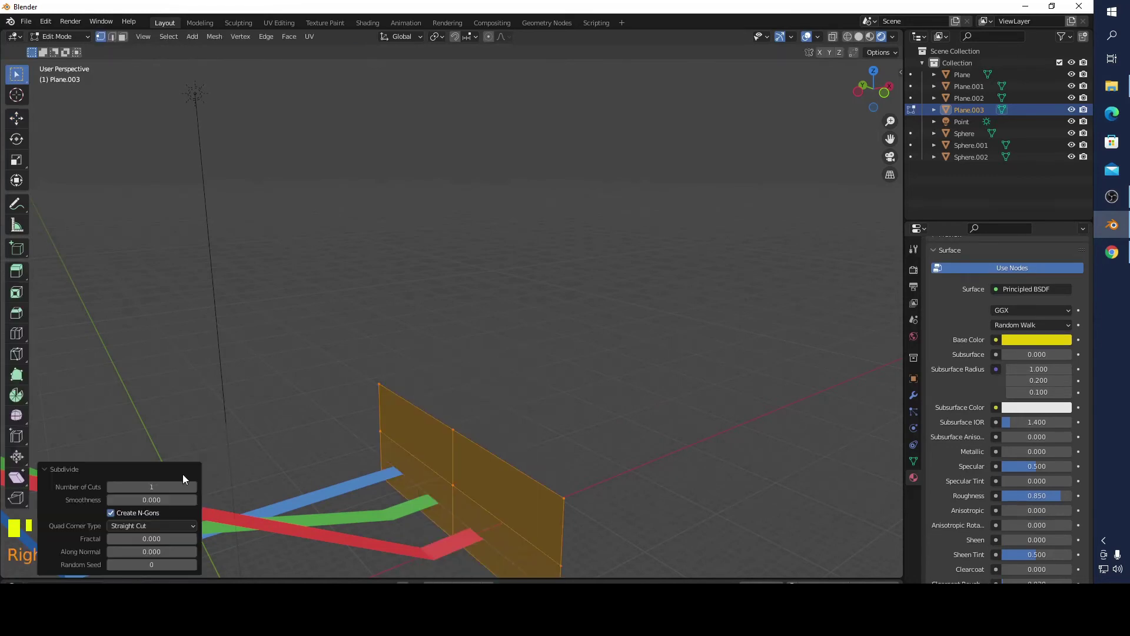
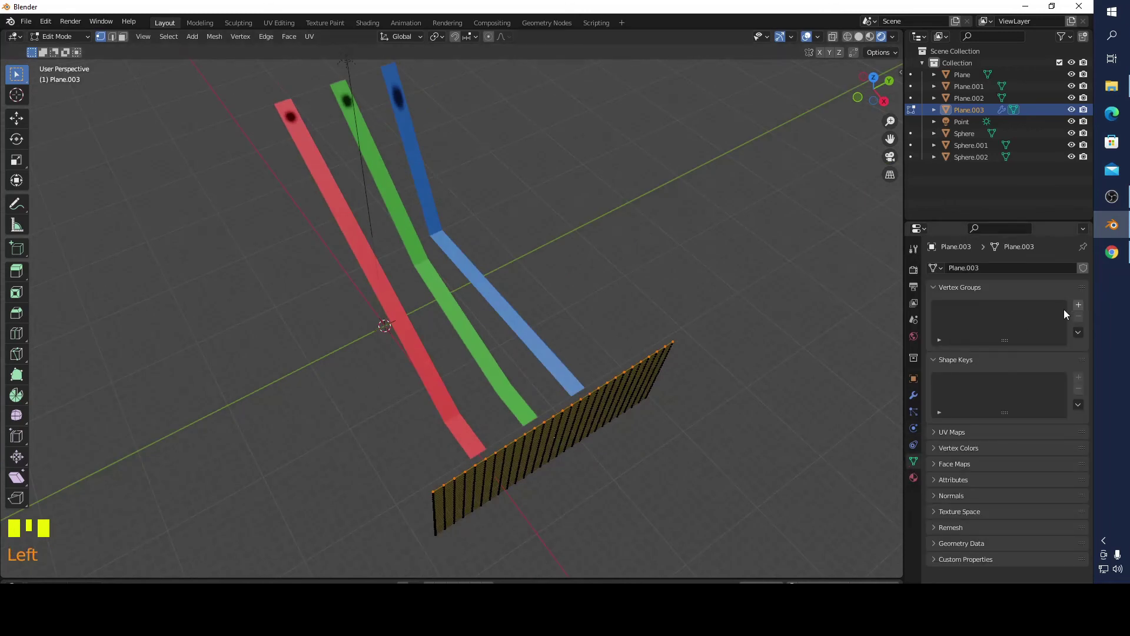
- Add a 'pin' vertex group with the top-edge vertices and review the curtain's Cloth settings
left_click_drag(1082, 307, 1007, 313)
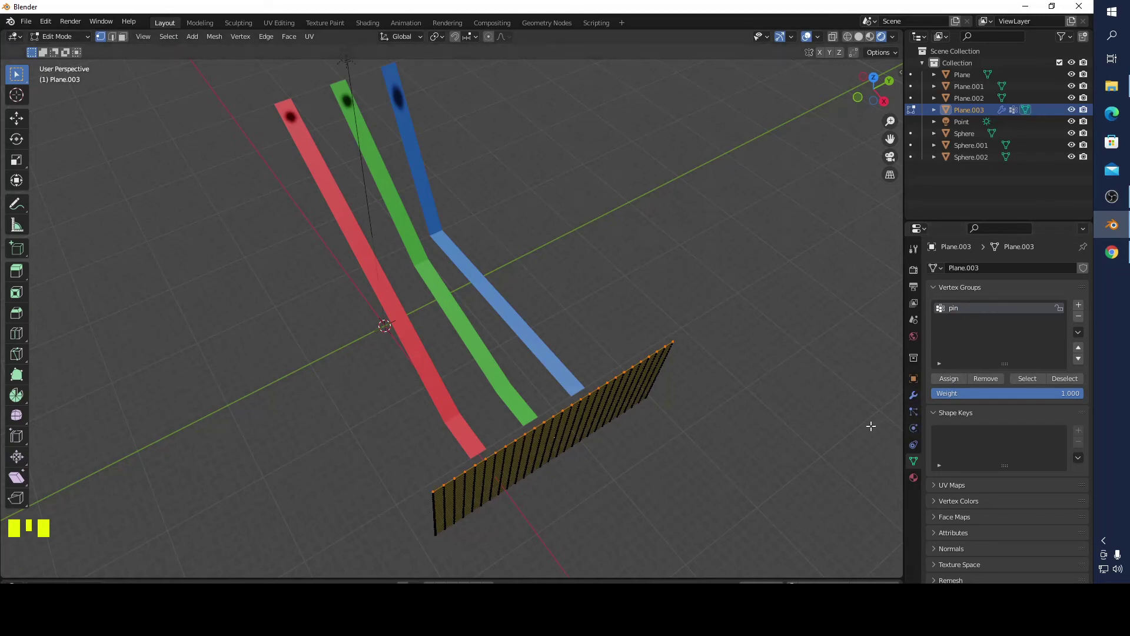
key("Tab")
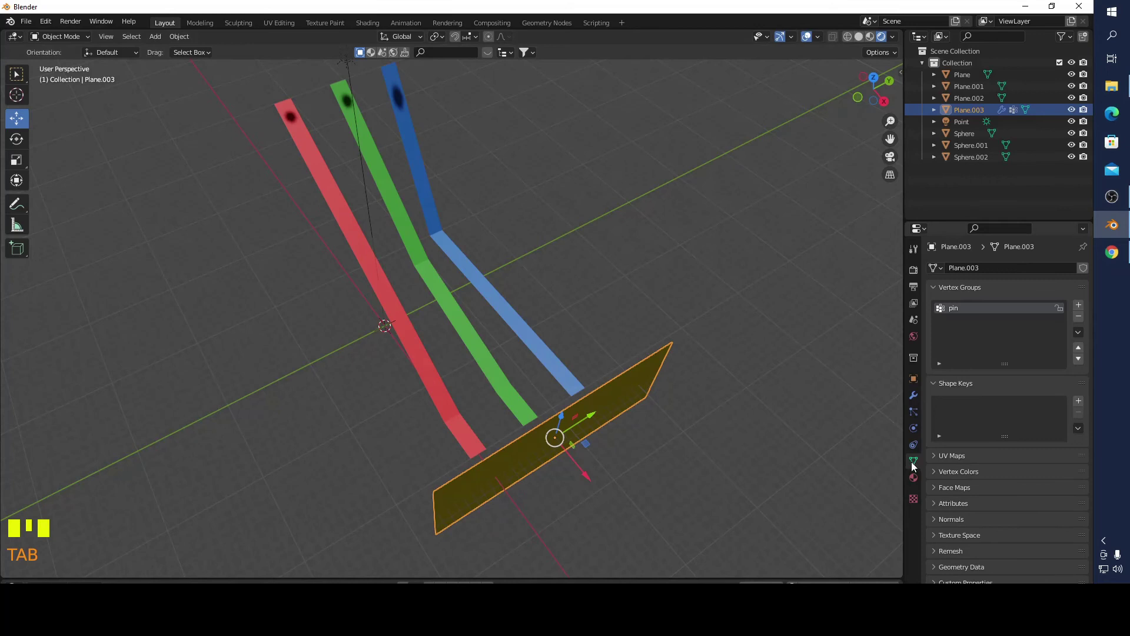
left_click(914, 430)
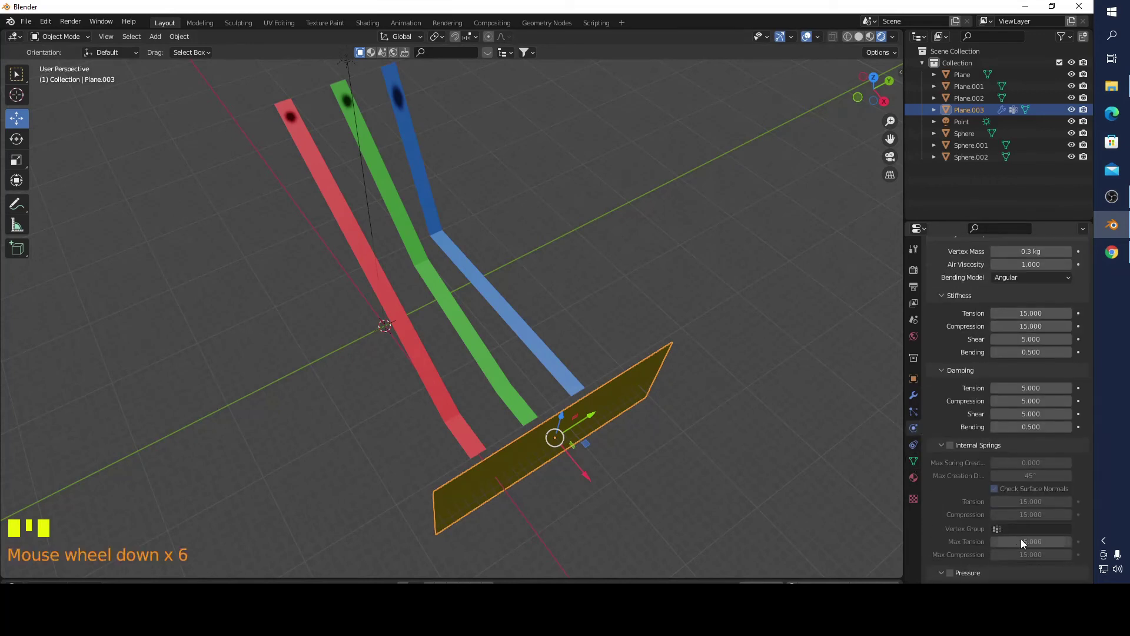
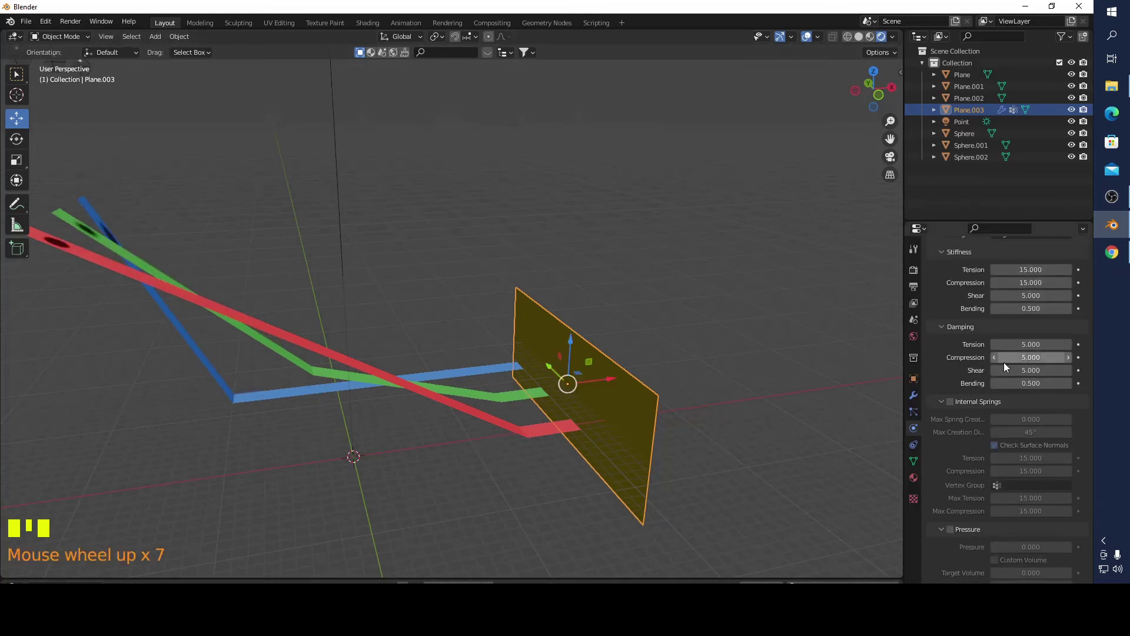
- Play the simulation so the balls roll down the ramps, then rewind to frame 1
scroll("up", 3)
left_click_drag(974, 287, 520, 516)
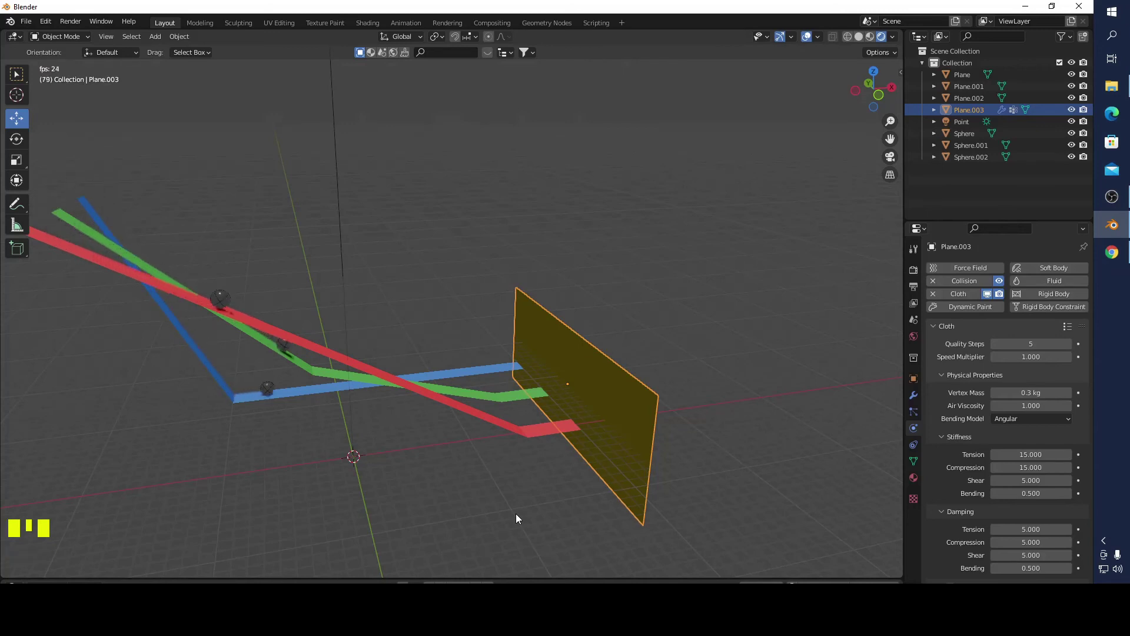
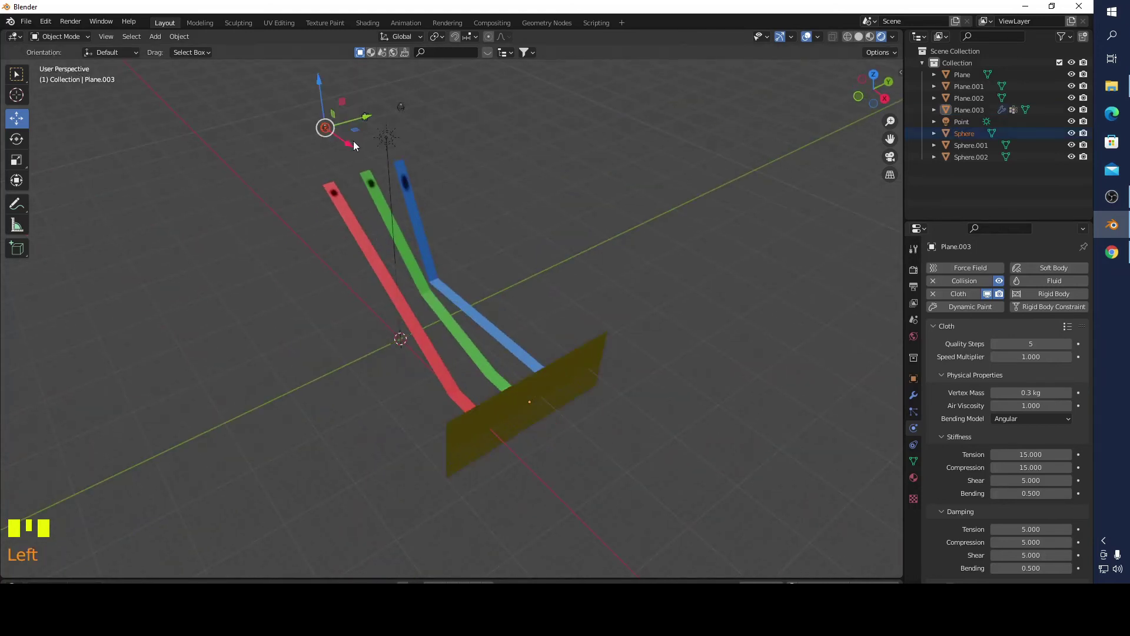
- Select each metal ball in turn to check its rigid body settings
left_click_drag(984, 285, 372, 117)
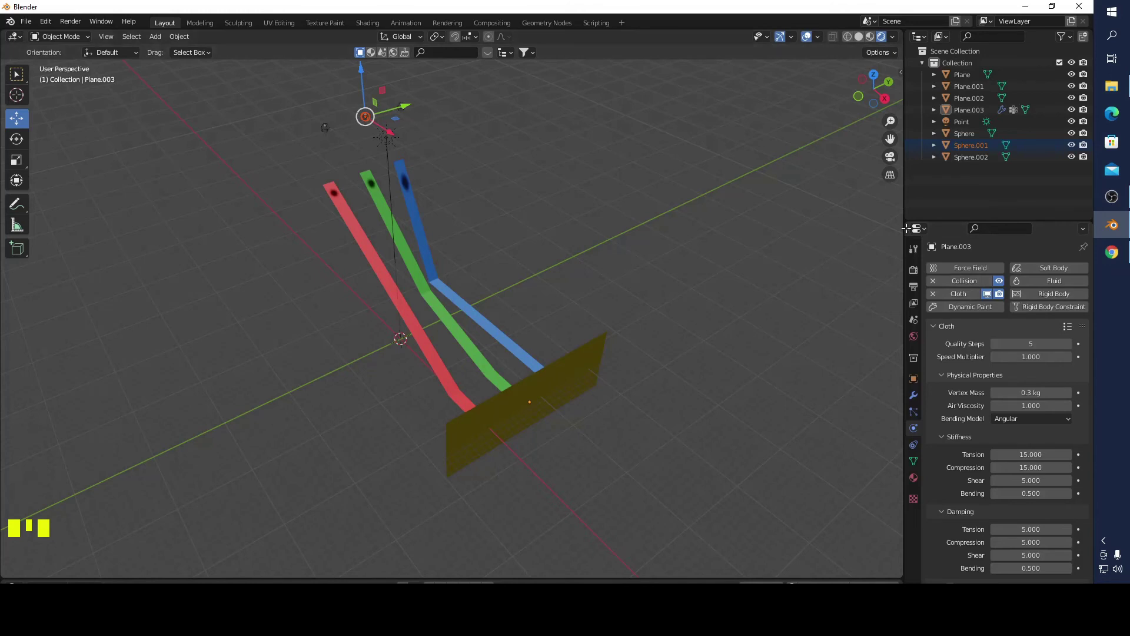
left_click_drag(965, 283, 558, 195)
left_click_drag(560, 195, 437, 89)
left_click(437, 89)
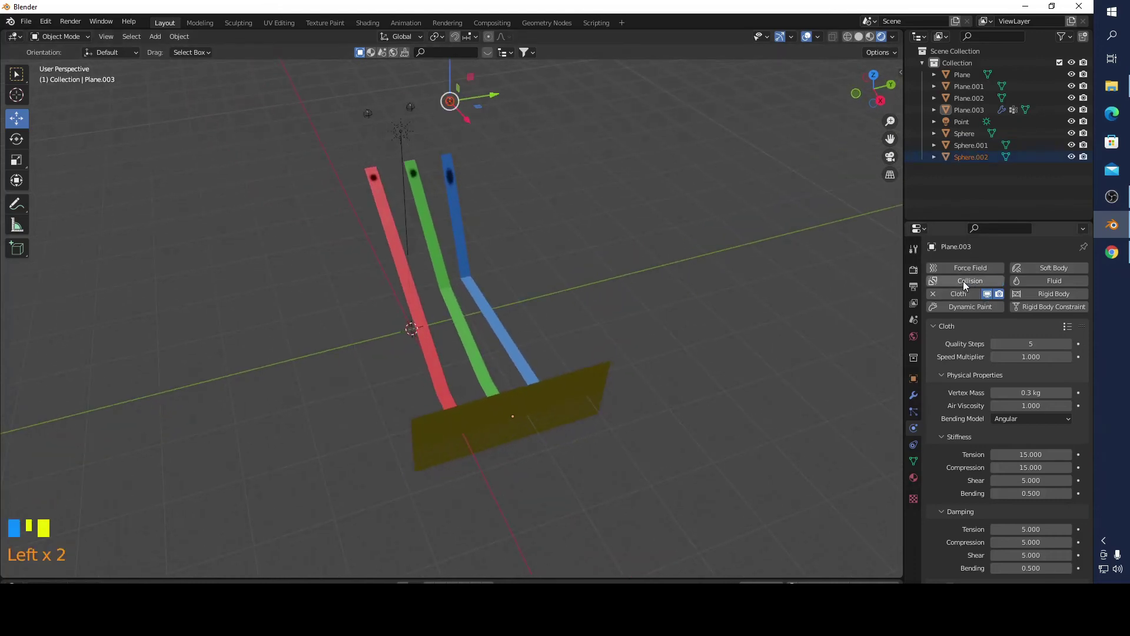
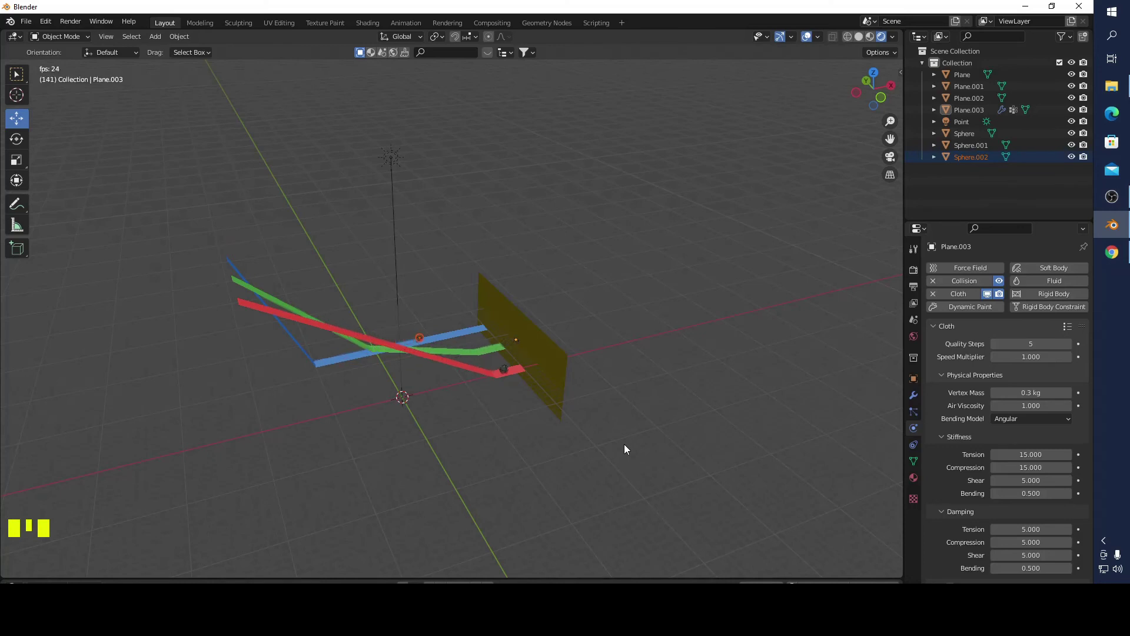
- Replay the animation while orbiting closer to watch the balls on the ramps
left_click_drag(592, 354, 589, 371)
scroll("up", 3)
scroll("up", 3)
left_click_drag(703, 423, 668, 419)
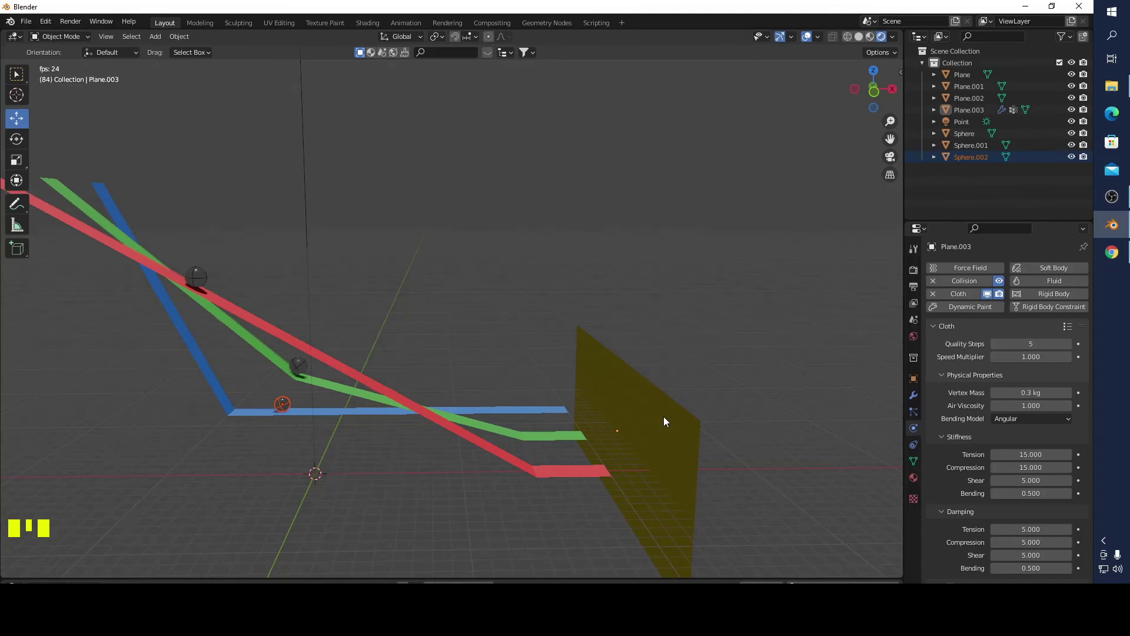
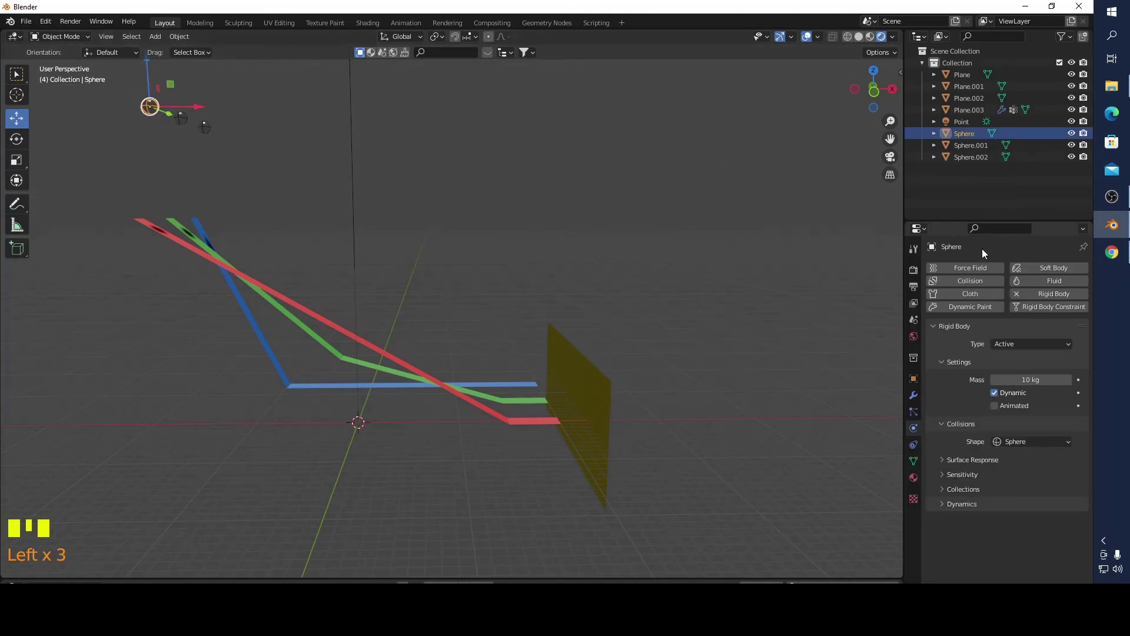
- Enable Collision physics on the first and third balls so they strike the cloth
left_click_drag(973, 285, 728, 245)
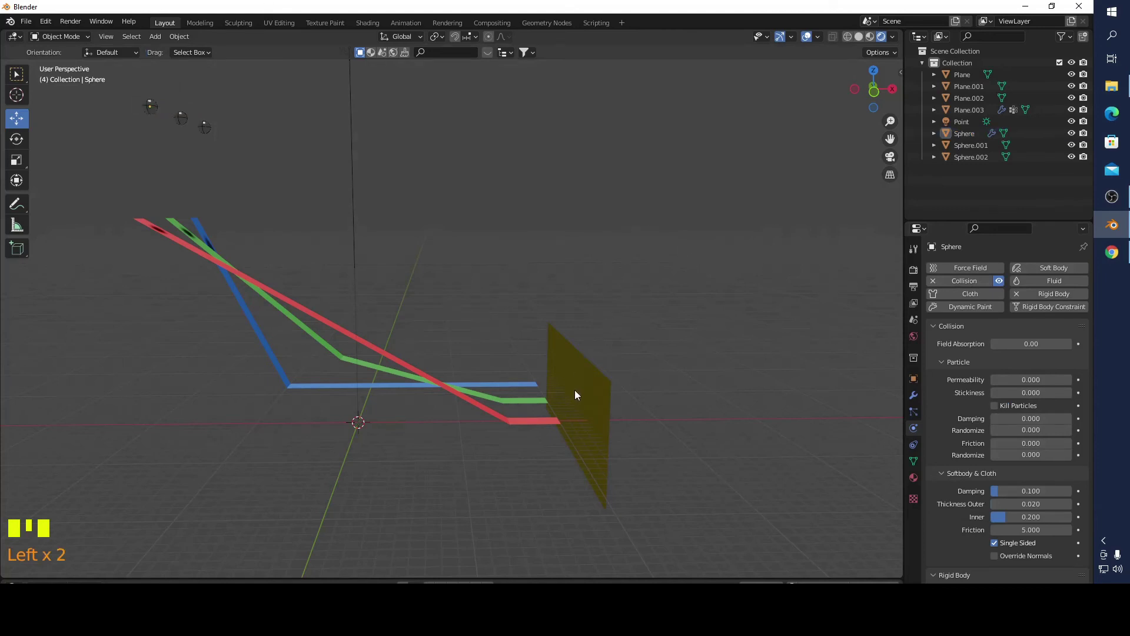
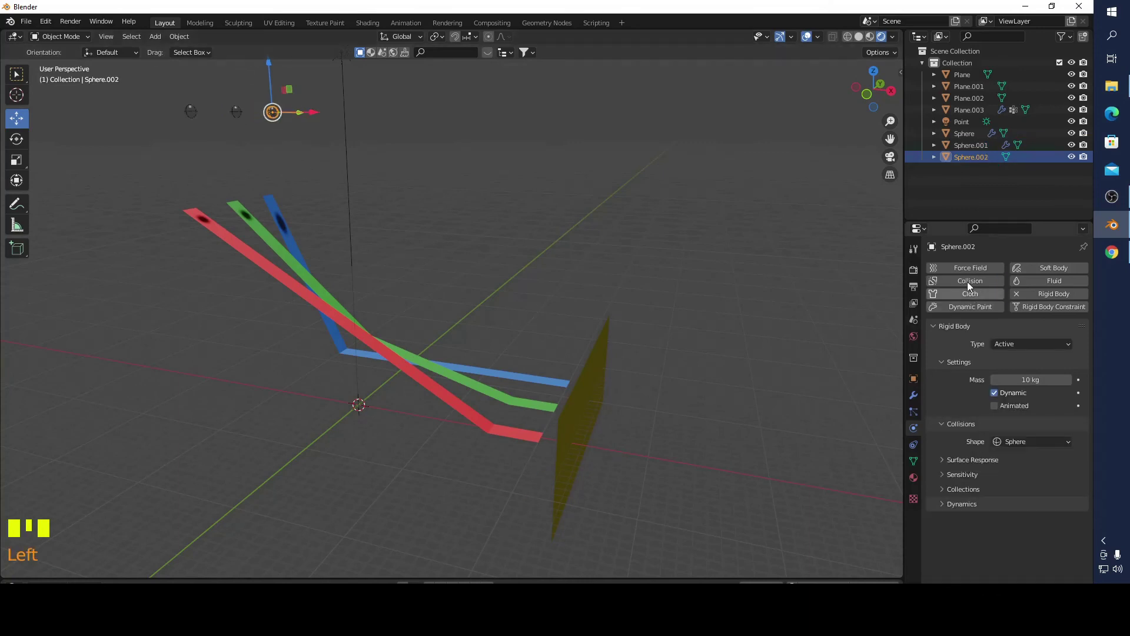
left_click_drag(966, 279, 746, 309)
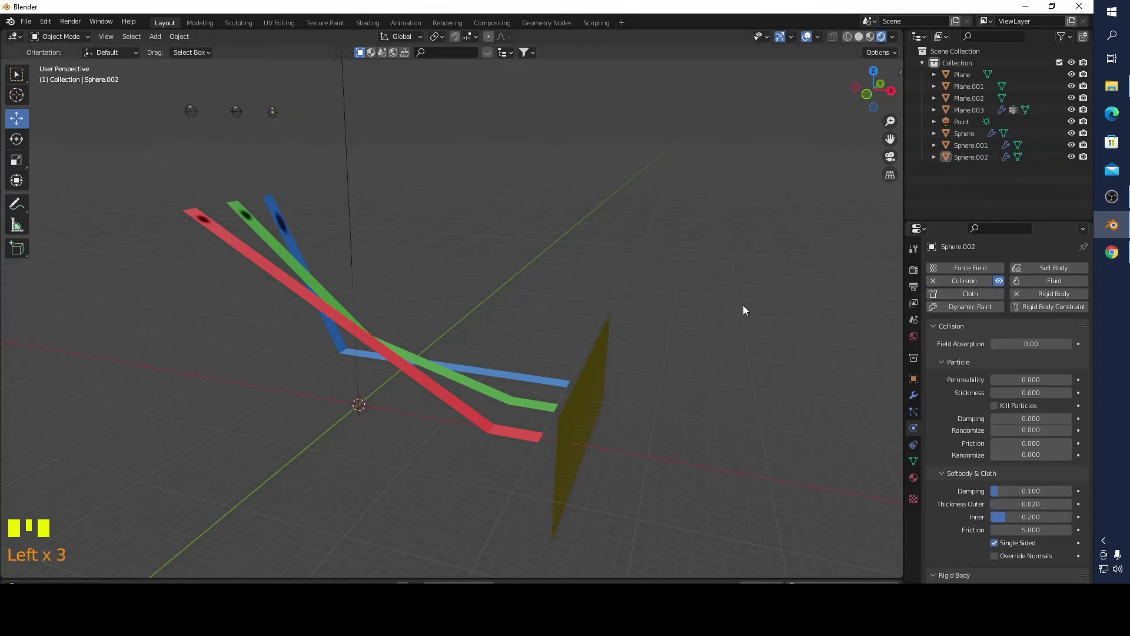
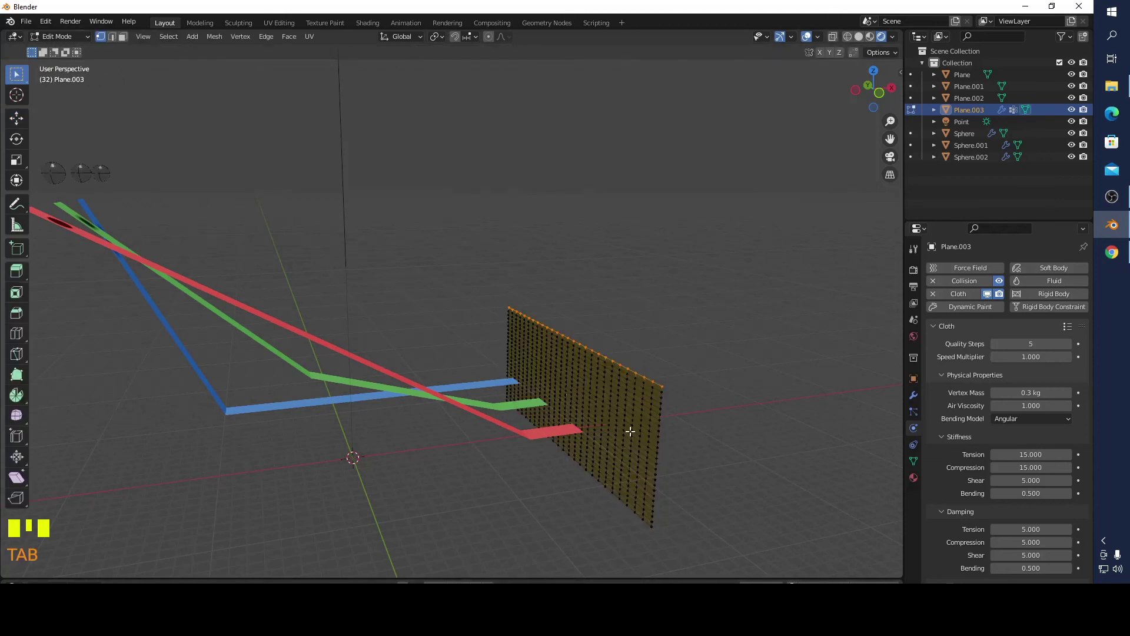
- Select all curtain vertices and subdivide the mesh once more
key("a")
left_click_drag(626, 425, 586, 365)
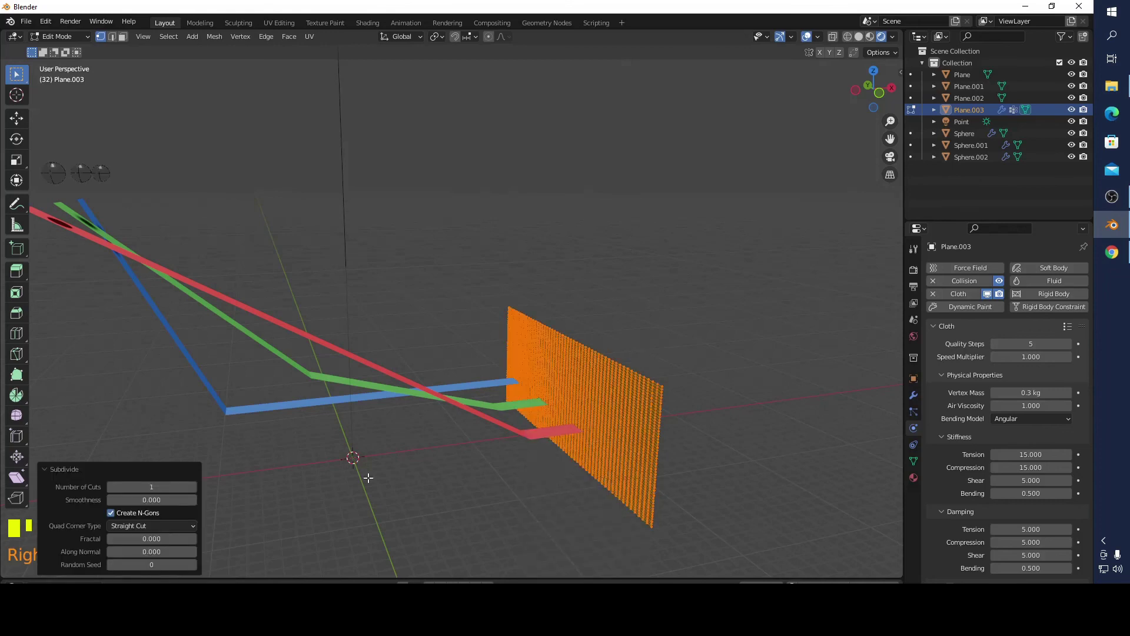
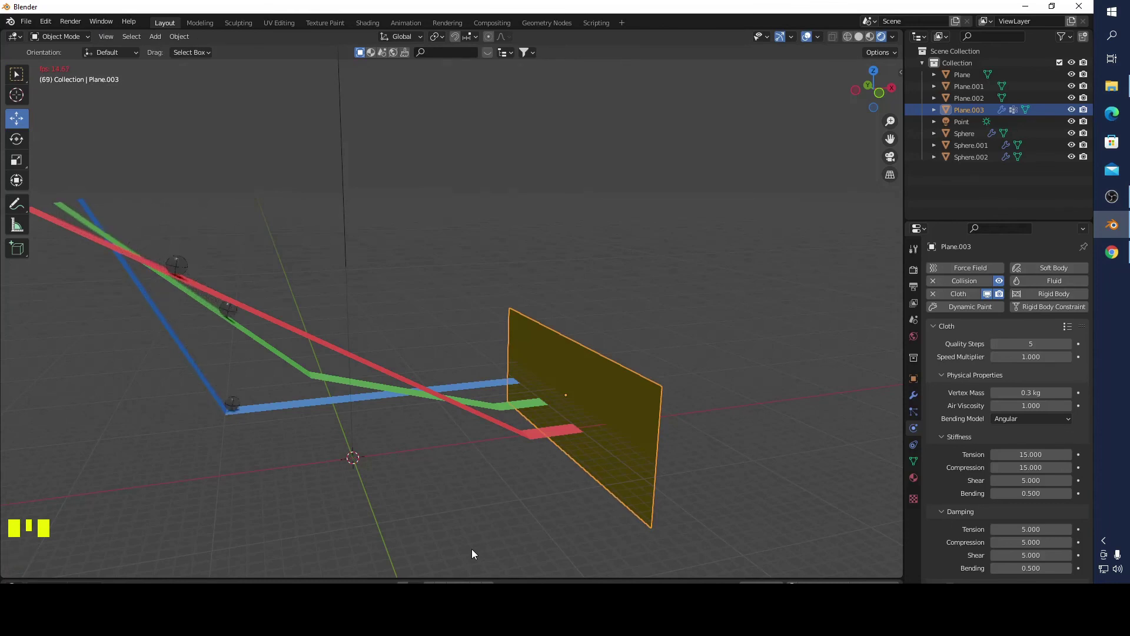
- Replay the simulation, orbiting to watch the cloth ripple as the balls hit it
left_click_drag(735, 501, 722, 499)
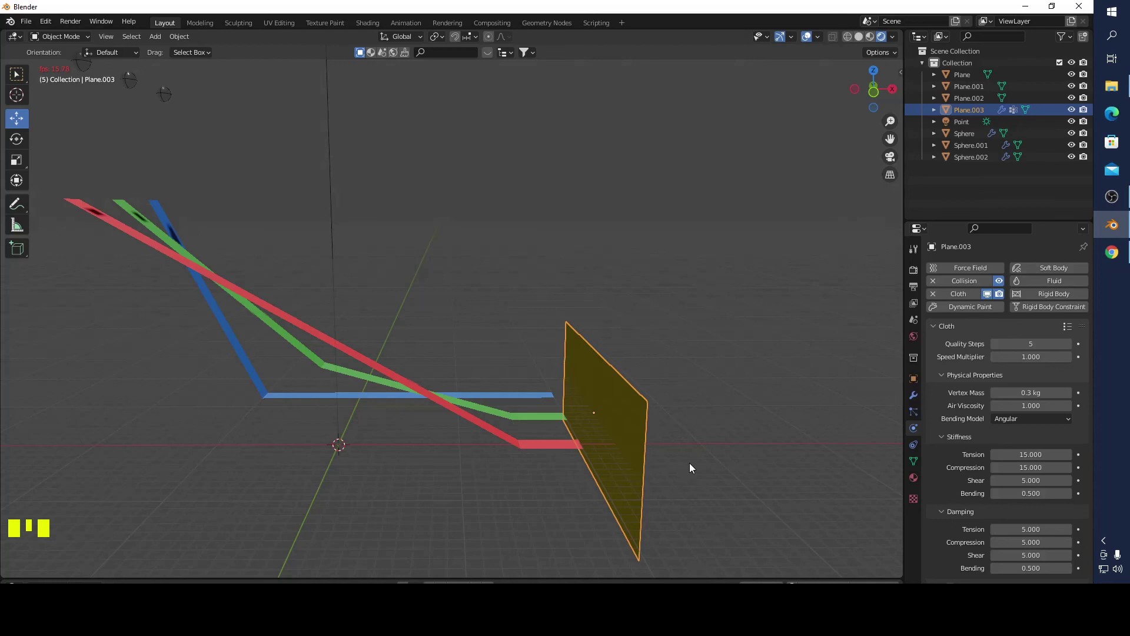
left_click_drag(714, 448, 623, 462)
left_click(622, 462)
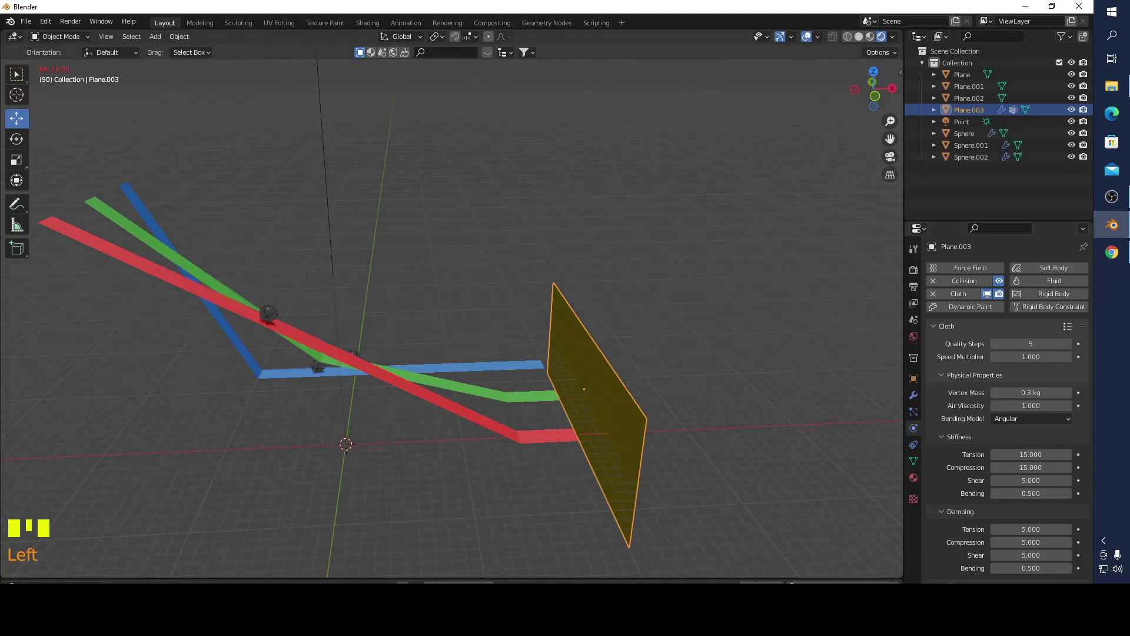
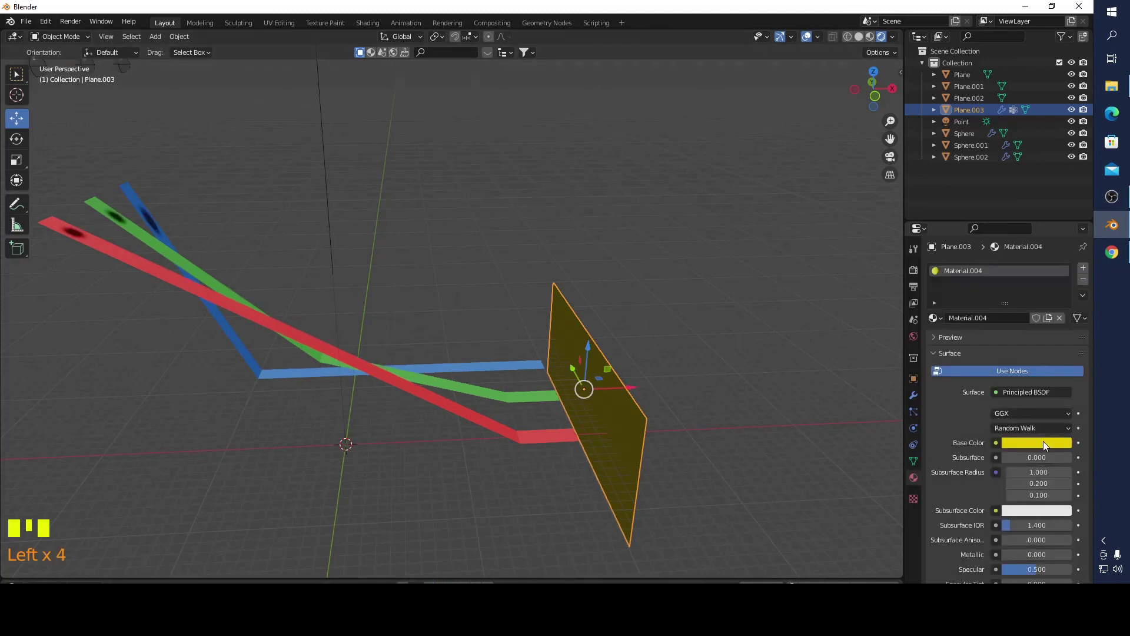
- Set the curtain's Base Color to a deeper golden yellow (H 0.09, S 1, V 0.8)
left_click(1046, 446)
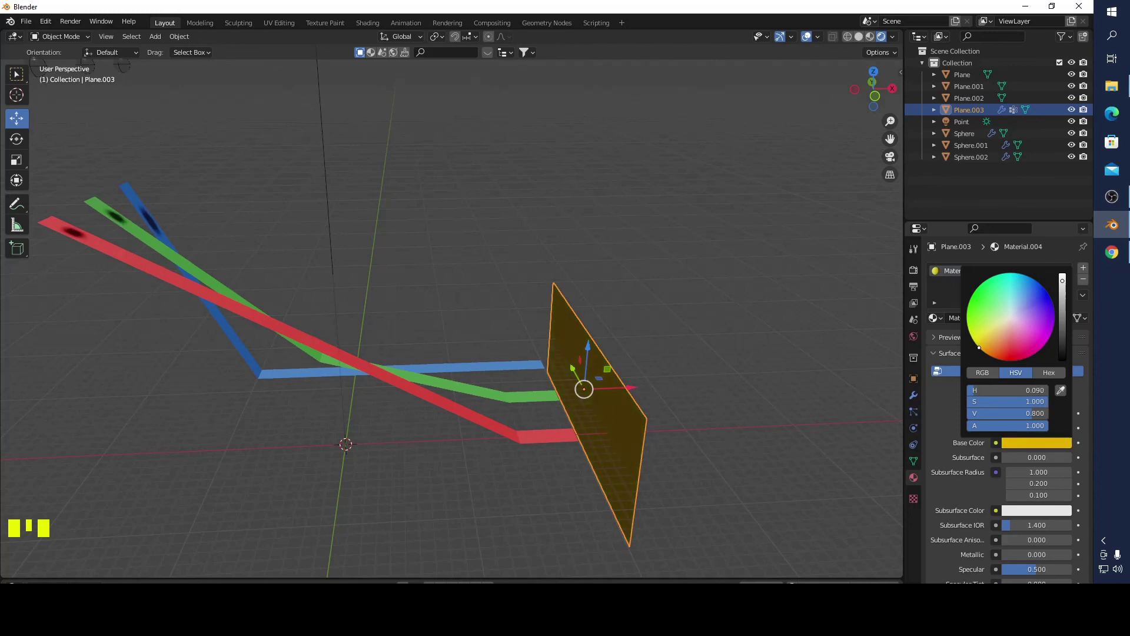
left_click(769, 333)
scroll("down", 3)
- Orbit toward a frontal view and replay the simulation as the curtain crumples
left_click_drag(741, 314, 590, 230)
scroll("down", 3)
left_click_drag(587, 299, 587, 304)
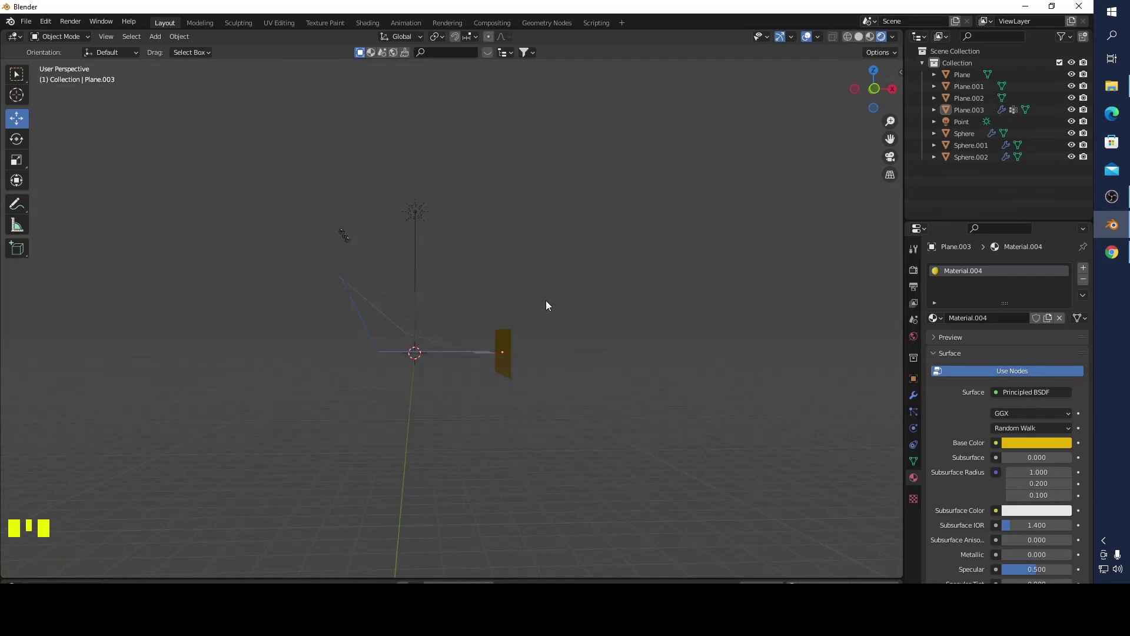
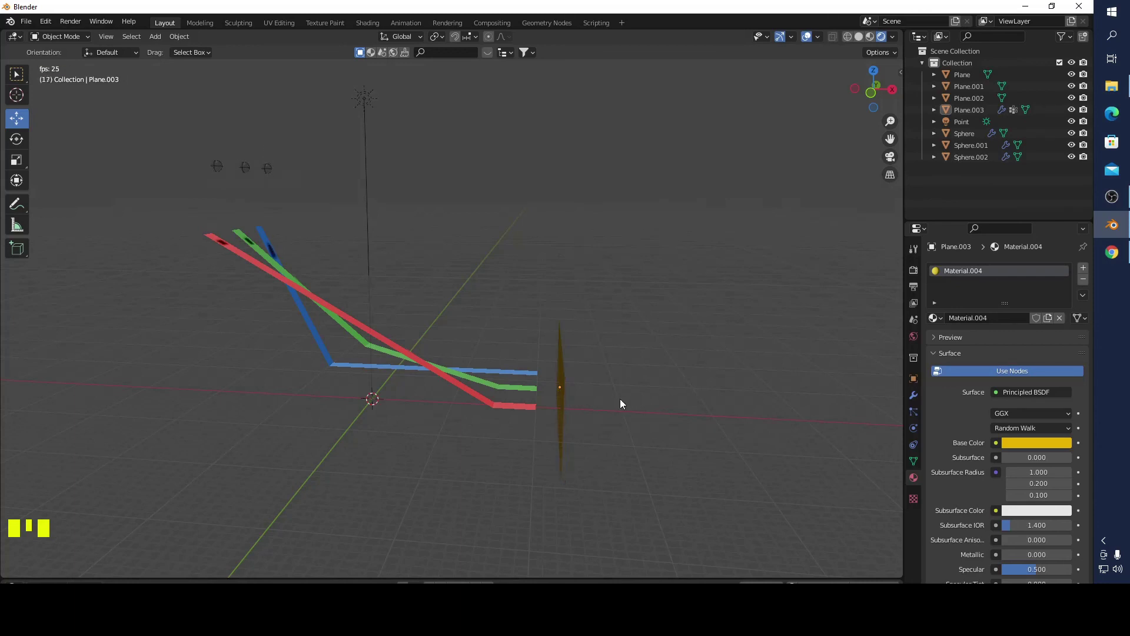
- Orbit to an angled view of the ramps and curtain while playback restarts from frame 1
left_click_drag(635, 407, 673, 422)
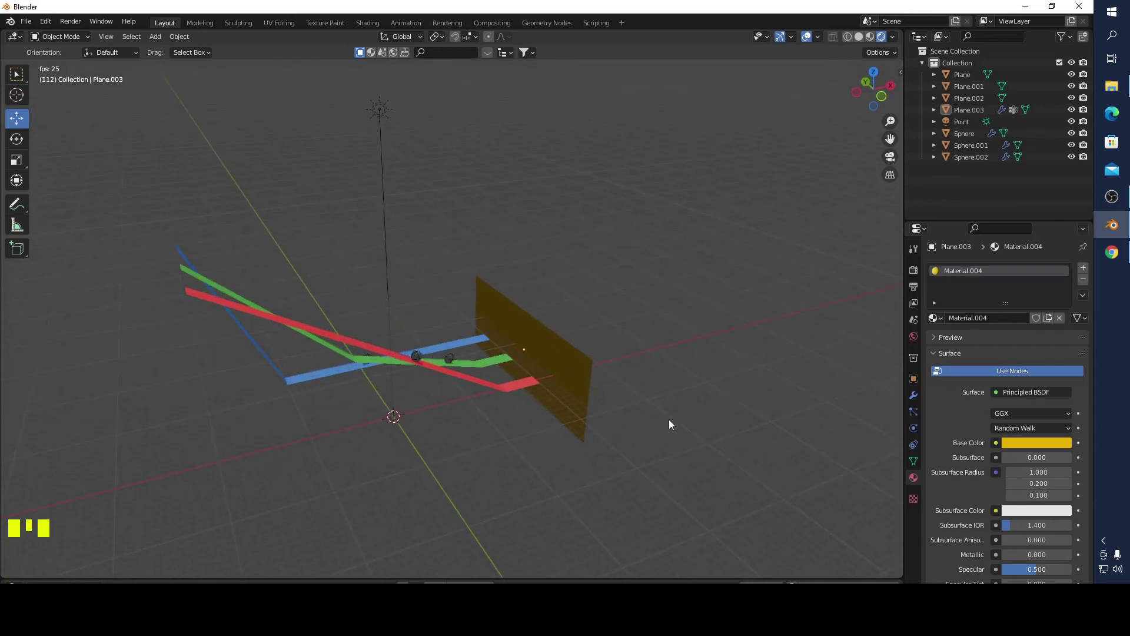